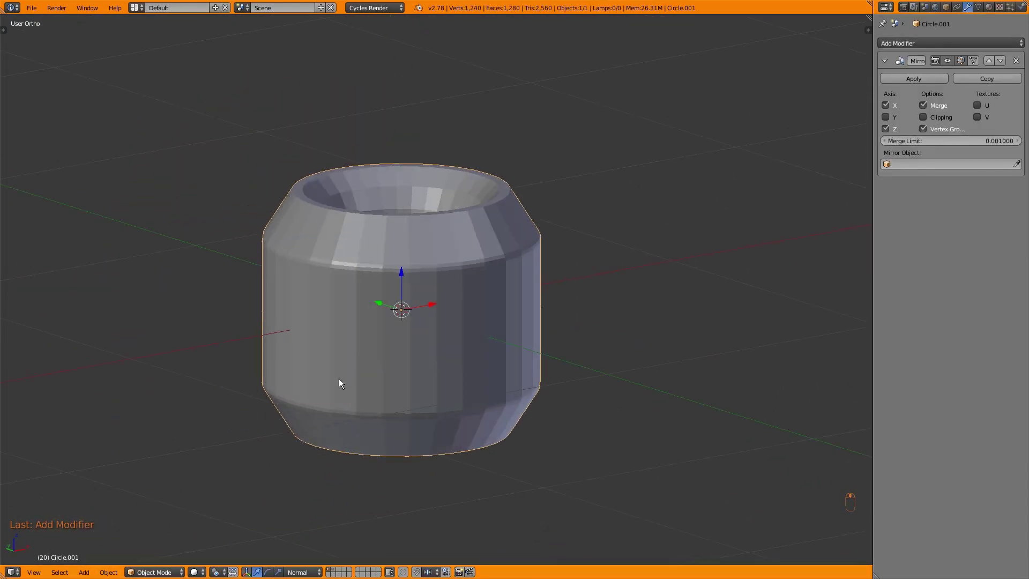
Add a Subdivision Surface modifier (View 2, Render 2) to the hub so it renders smooth
key("ctrl+1")
key("Tab")
key("ctrl+Tab")
left_click_drag(309, 208, 309, 229)
left_click(892, 109)
key("Tab")
Add a plane and start tracing the blade outline in wireframe top view
key("t")
left_click(45, 176)
key("t")
key("Tab")
key("z")
key("z")
key("Tab")
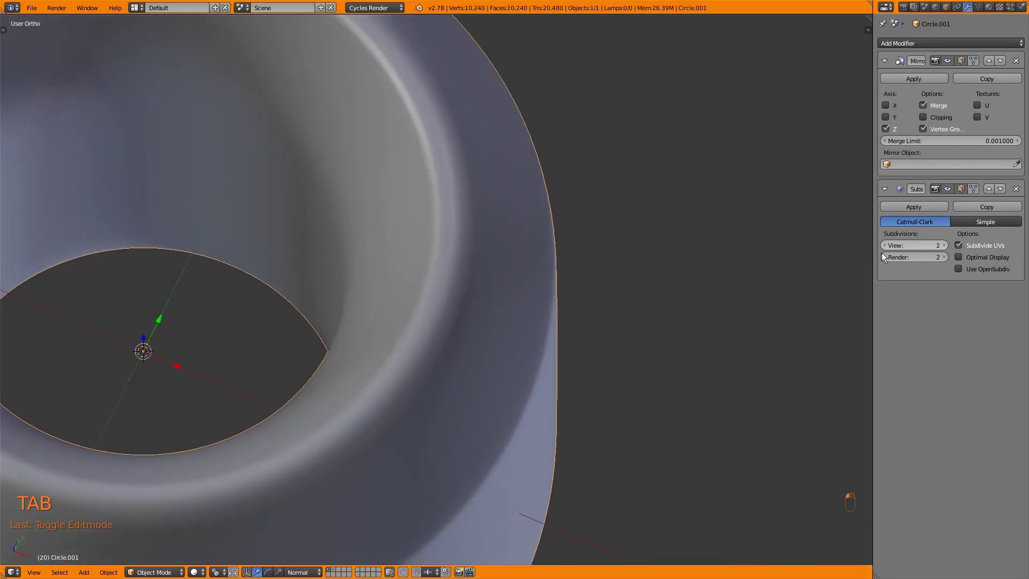
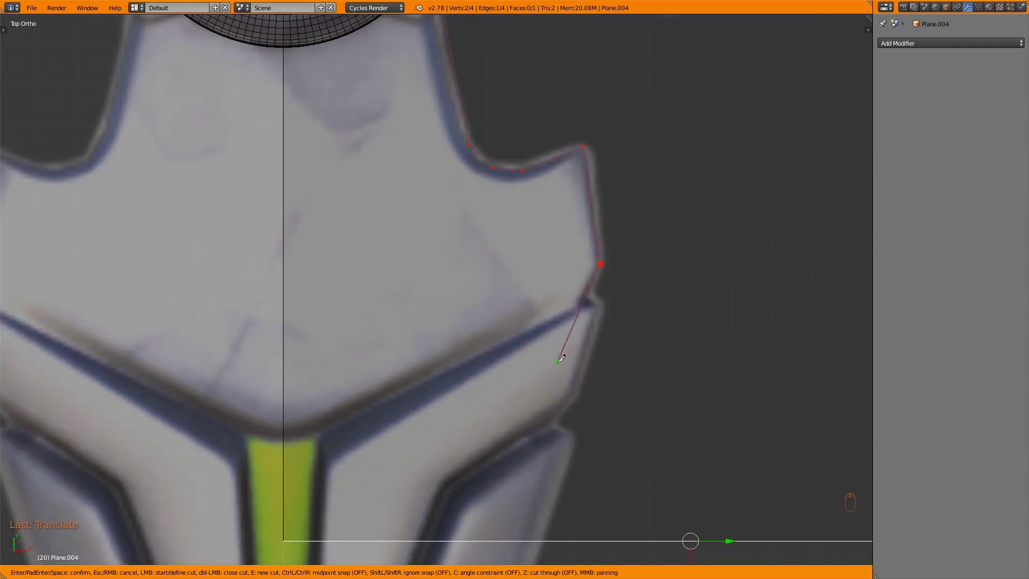
Delete the stray vertices and scale and move the remaining outline points into place
left_click_drag(663, 310, 740, 143)
key("x")
key("ctrl+Tab")
left_click_drag(490, 211, 380, 215)
key("s")
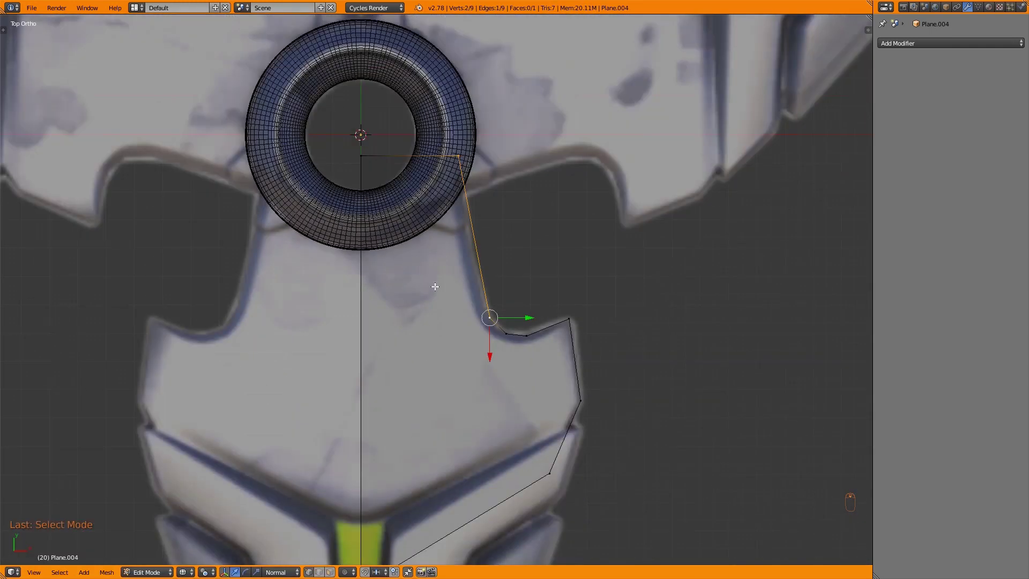
key("g")
key("a")
Flatten the blade outline's base by moving and rotating it from front and side views
key("KP_1")
key("g")
left_click_drag(397, 207, 386, 239)
key("KP_1")
key("r")
key("KP_3")
key("r")
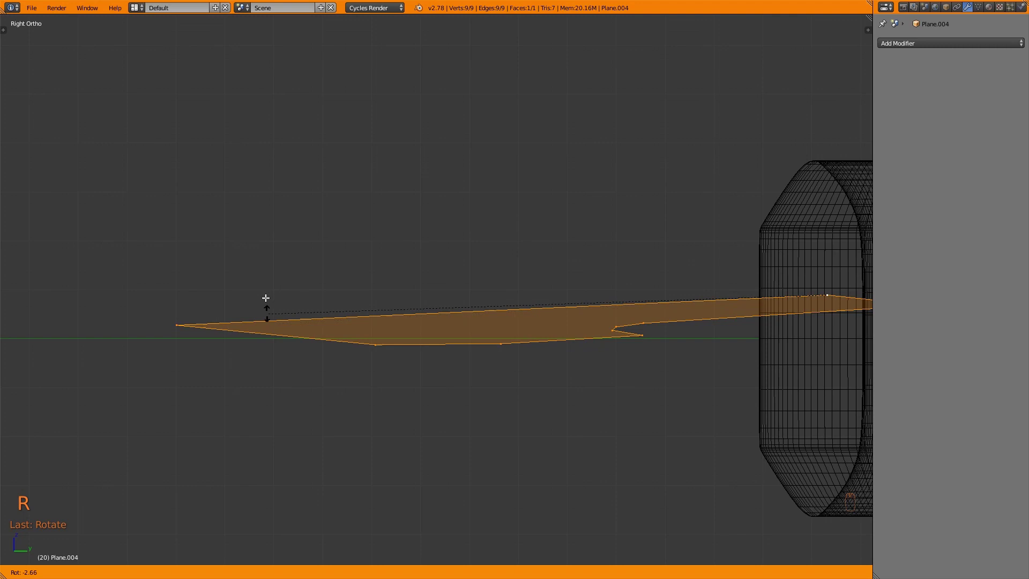
key("KP_1")
key("a")
key("a")
key("g")
key("z")
key("KP_7")
key("z")
key("KP_3")
Extrude the closed outline along Z into a thin slab and recalculate its normals
key("e")
left_click(379, 387)
key("s")
key("n")
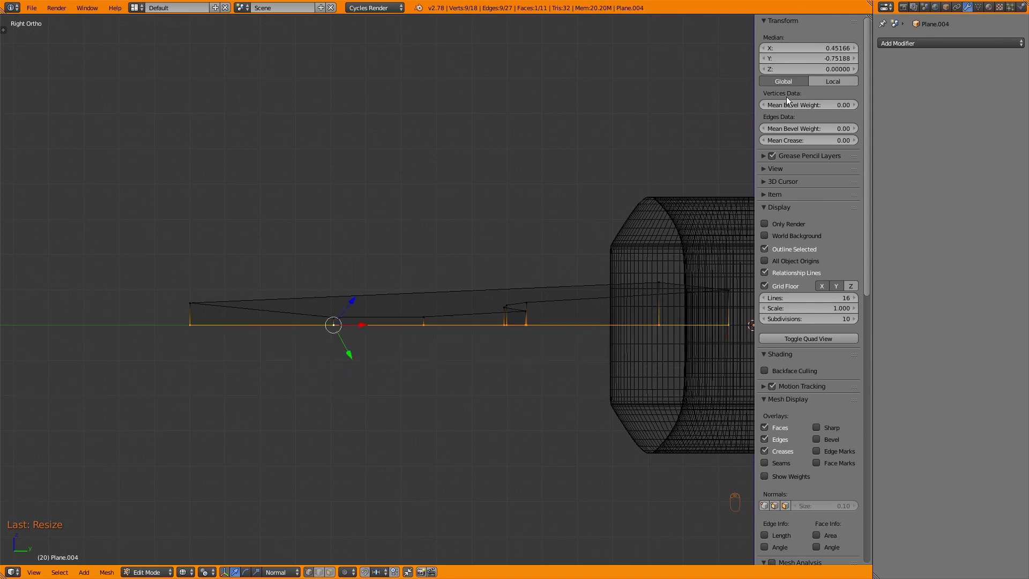
key("n")
key("z")
key("a")
key("a")
key("ctrl+n")
Delete the unwanted face and inspect the slab in wireframe from top view, readying a knife cut
key("ctrl+Tab")
key("z")
key("x")
key("z")
key("z")
key("z")
key("x")
key("x")
key("z")
key("KP_7")
key("k")
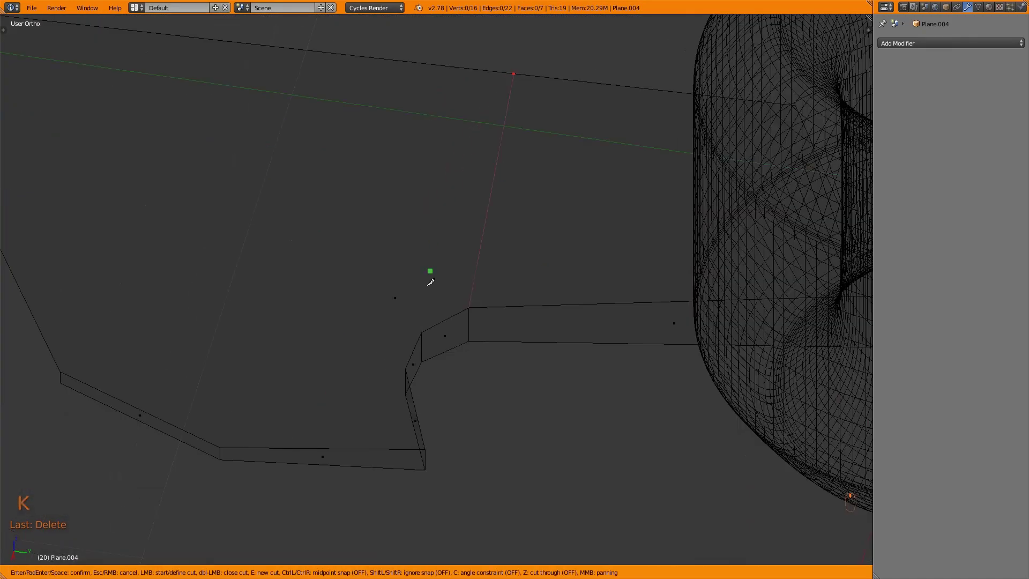
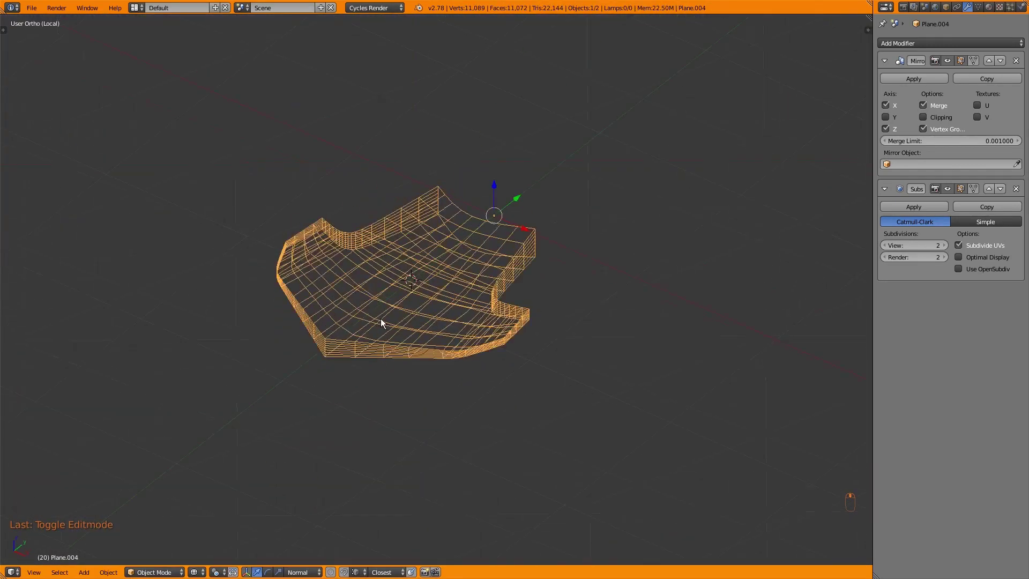
Add a new plane in top view and reshape its vertices to trace the outer blade tip
key("z")
key("Tab")
key("Tab")
key("KP_7")
key("z")
key("shift+c")
key("shift+a")
key("Tab")
key("g")
key("g")
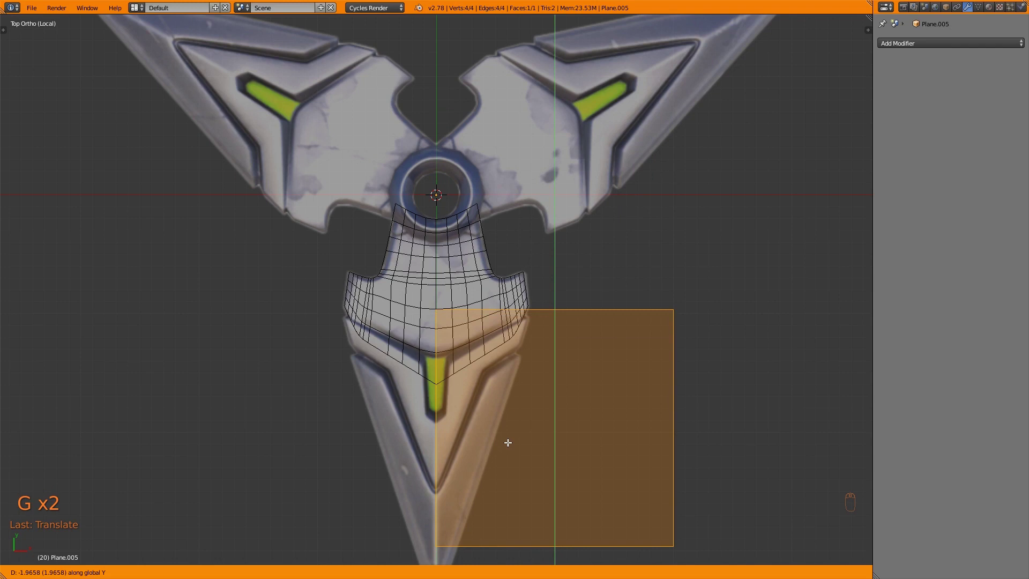
key("ctrl+r")
left_click_drag(635, 301, 649, 274)
key("x")
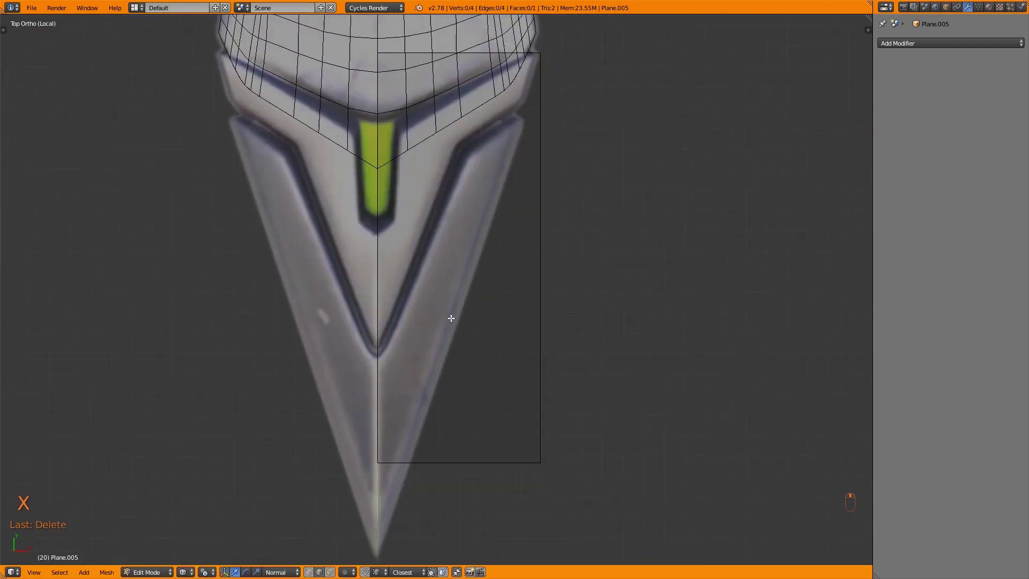
key("k")
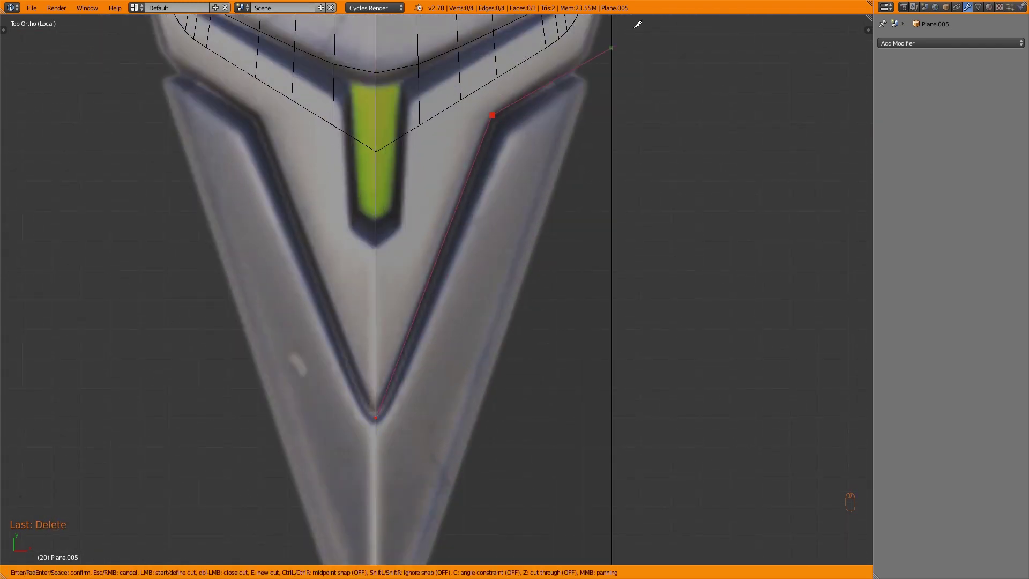
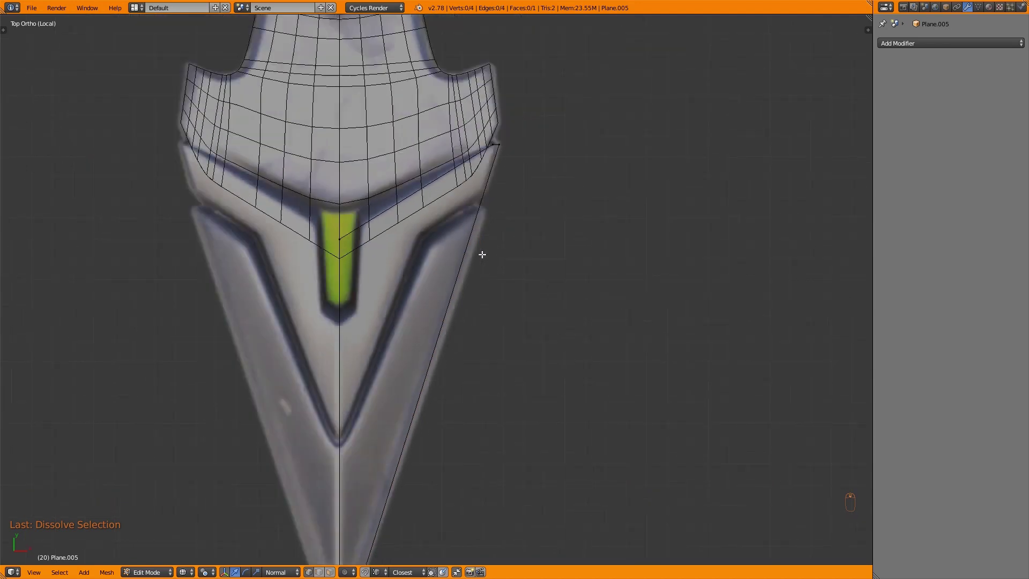
Check the traced spike face from front, side and top views so it lies flat in one plane
key("a")
key("a")
key("KP_1")
key("z")
key("KP_3")
key("g")
key("KP_7")
key("z")
key("z")
key("z")
key("KP_3")
Rotate the blade tip about Z into alignment with the inner section, checking front, top and side views
key("r")
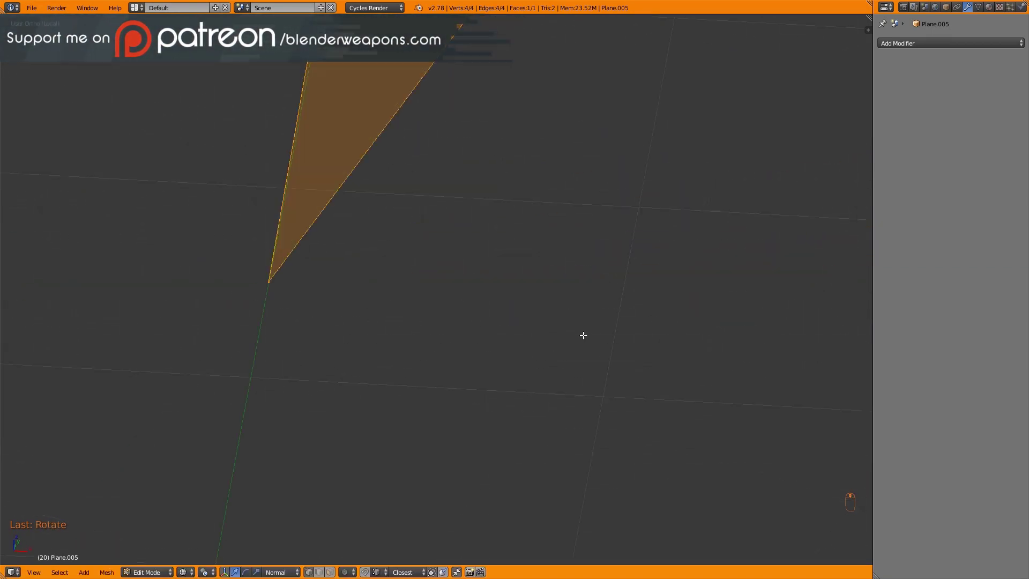
key("KP_1")
key("e")
key("ctrl+z")
key("ctrl+z")
key("KP_1")
key("r")
key("z")
key("z")
key("KP_7")
key("z")
key("KP_3")
key("r")
key("z")
key("Tab")
key("Tab")
key("KP_Decimal")
key("Tab")
left_click(494, 310)
Link the inner section's mirror and smoothing modifiers onto the tip with Make Links > Modifiers
key("ctrl+l")
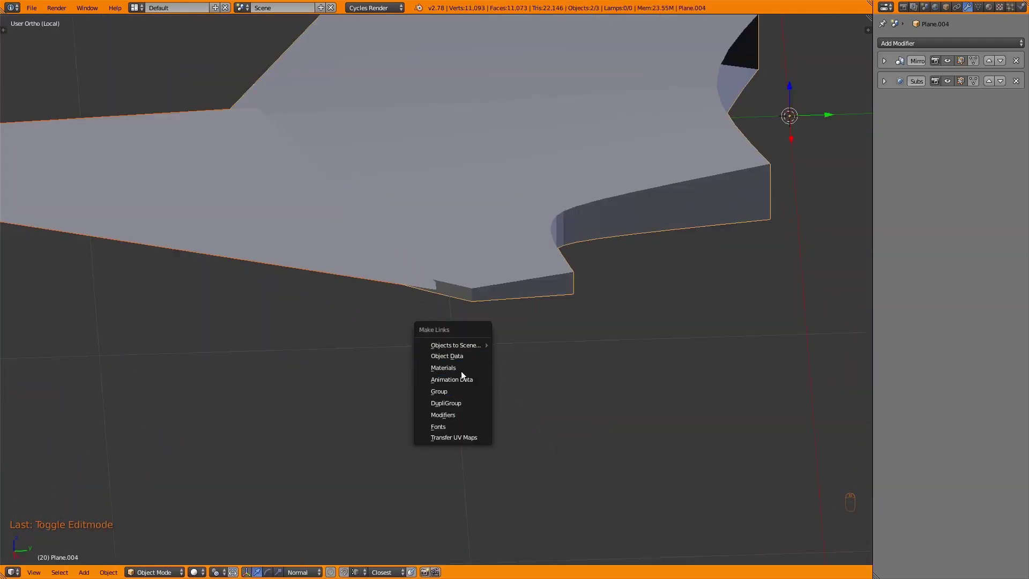
key("a")
key("Tab")
key("Tab")
left_click(340, 424)
key("Tab")
key("ctrl+Tab")
key("a")
Extrude the tip for thickness and recalculate its normals outward
key("e")
key("s")
key("n")
key("n")
key("z")
key("ctrl+Tab")
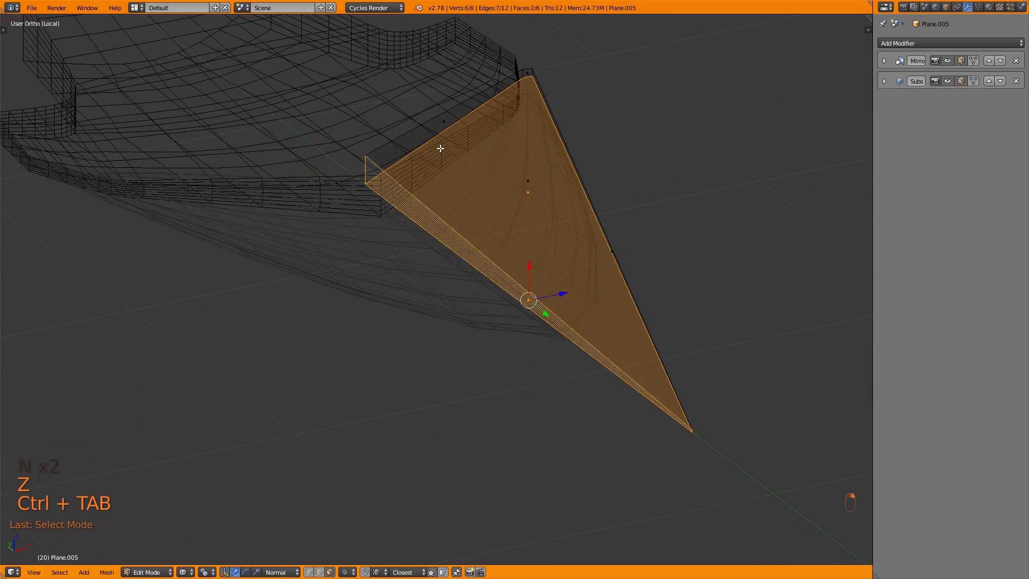
left_click_drag(596, 216, 499, 152)
key("x")
key("z")
key("a")
key("a")
key("ctrl+n")
key("Tab")
key("Tab")
Crease the tip's outer edges with Shift+E so they stay sharp under subdivision
key("KP_1")
key("z")
key("k")
key("z")
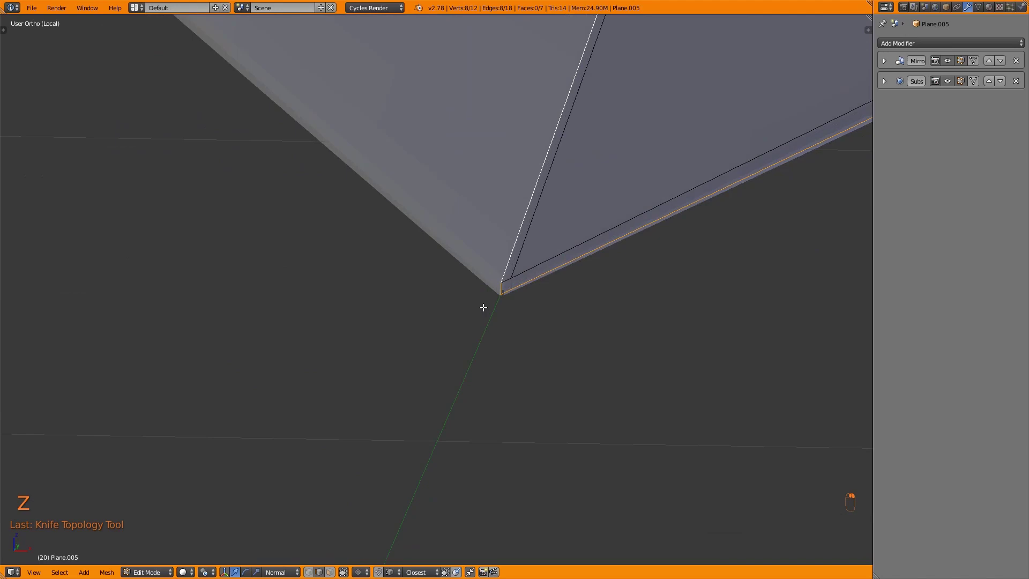
left_click_drag(564, 295, 547, 313)
key("shift+e")
key("z")
key("Tab")
key("Tab")
key("z")
left_click(467, 202)
key("KP_Decimal")
key("KP_7")
key("ctrl+x")
key("Tab")
key("Tab")
Crease the remaining outer edges and slide the tip's corner vertices along Z toward the slab
key("KP_7")
key("g")
key("z")
key("ctrl+Tab")
key("z")
key("shift+e")
key("KP_7")
key("z")
key("z")
key("ctrl+Tab")
key("z")
key("g")
key("z")
key("z")
key("g")
key("z")
key("z")
key("z")
key("KP_Decimal")
key("KP_Decimal")
Seat the spike face's corner vertices against the thickened blade slab's edges to join the pieces
key("KP_7")
key("z")
key("g")
key("z")
key("z")
right_click(500, 343)
key("ctrl+Tab")
key("KP_7")
key("z")
key("z")
key("z")
key("ctrl+Tab")
key("z")
key("KP_7")
key("z")
key("z")
key("g")
key("z")
left_click_drag(349, 334, 402, 358)
Select the whole blade-tip mesh and scale it to fit the section, checked in top view
key("z")
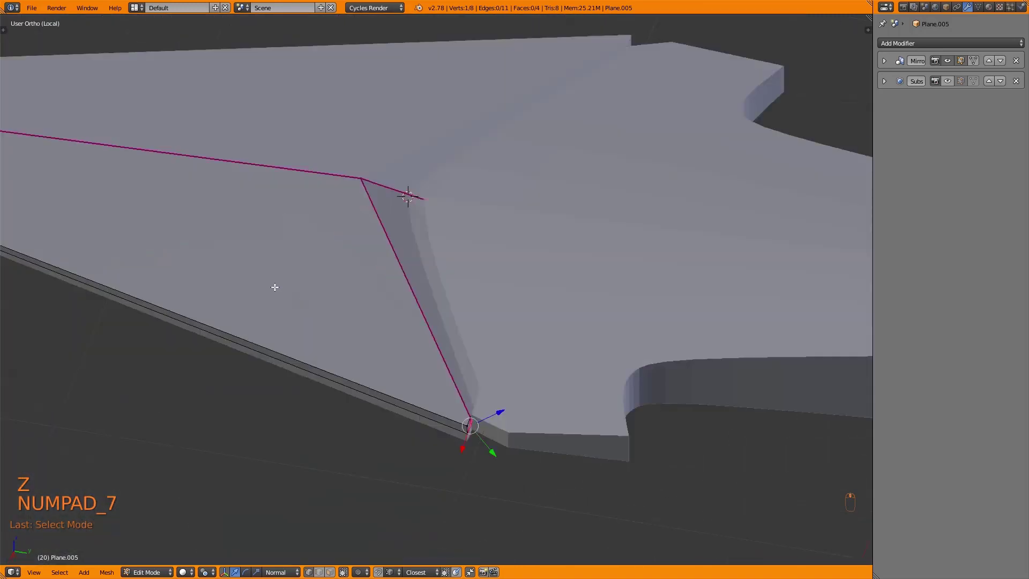
key("Tab")
key("a")
key("a")
key("Tab")
key("a")
key("a")
key("s")
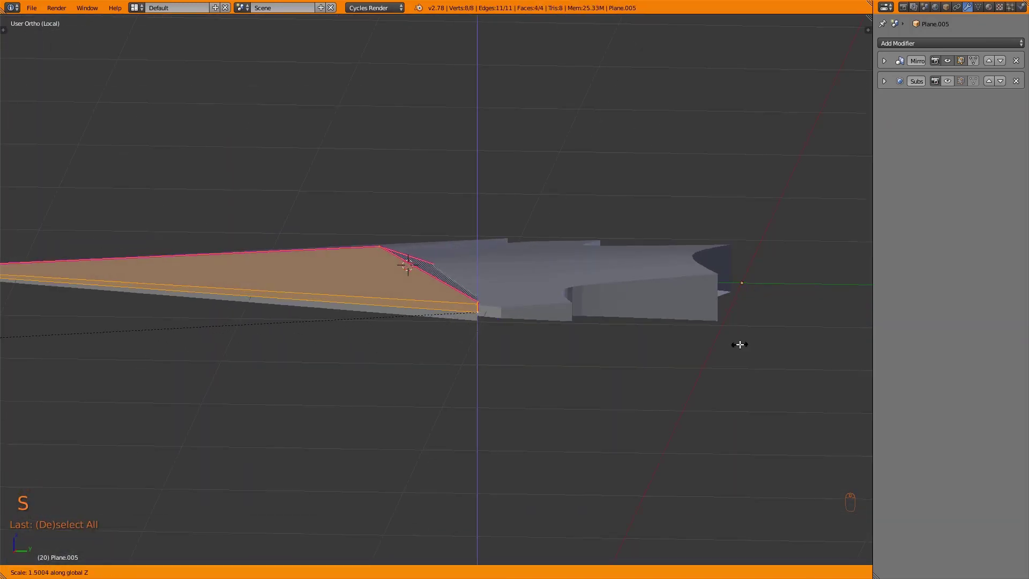
key("Tab")
key("KP_7")
Move the tip into place against the middle section, verifying the fit in wireframe
key("Tab")
key("z")
key("z")
key("Tab")
key("Tab")
key("z")
key("z")
key("g")
key("z")
key("z")
key("Tab")
key("a")
key("Tab")
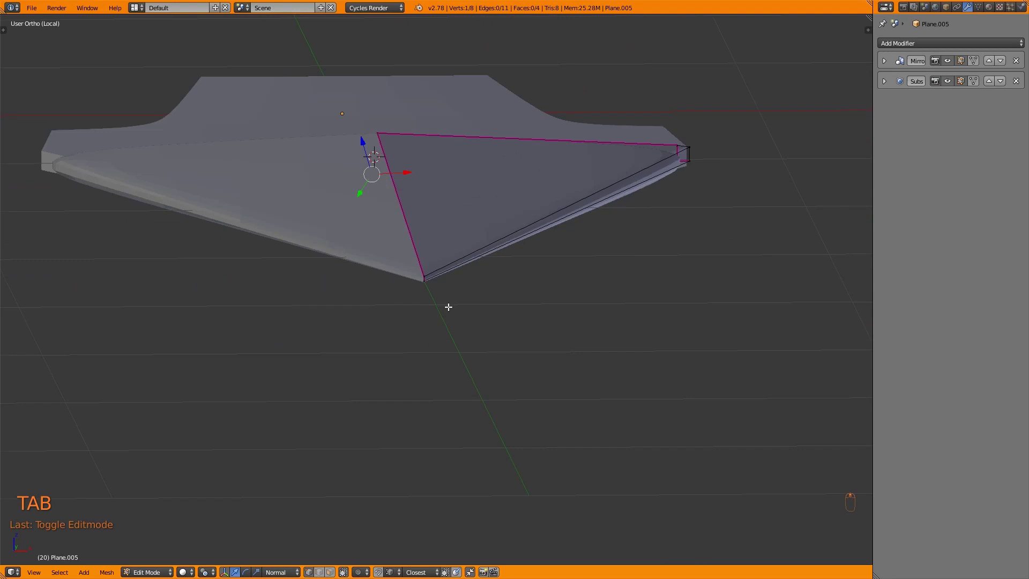
Nudge the joining vertices into line and make a first knife cut in front view
key("ctrl+Tab")
key("g")
key("ctrl+Tab")
key("g")
left_click(299, 442)
key("g")
key("KP_1")
key("z")
key("k")
key("z")
Isolate the tip in local view, box-select the rim edges and crease them with Shift+E
key("Tab")
key("a")
key("KP_Divide")
key("z")
key("KP_Divide")
key("Tab")
key("ctrl+Tab")
left_click_drag(447, 316, 551, 442)
key("shift+e")
key("shift+e")
left_click_drag(596, 411, 592, 447)
Bevel the rim edges where the tip meets the section, redoing the bevel after an undo
key("ctrl+b")
key("Tab")
key("Tab")
key("ctrl+z")
key("ctrl+z")
key("ctrl+b")
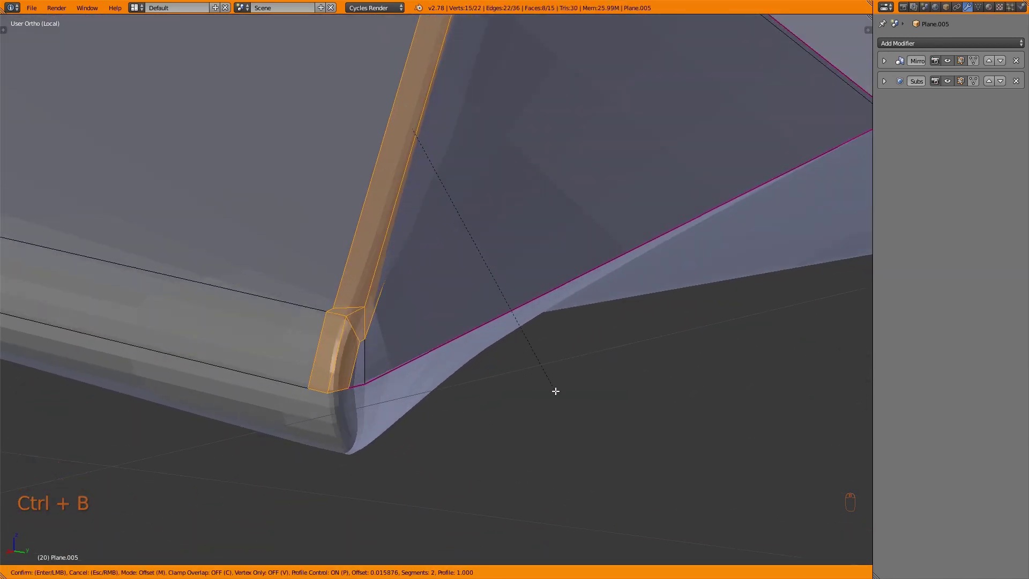
key("Tab")
key("Tab")
Dissolve a stray rim vertex and crease the remaining groove edge
key("KP_Decimal")
left_click(418, 391)
key("ctrl+x")
key("Tab")
key("Tab")
key("Tab")
key("Tab")
key("shift+e")
key("Tab")
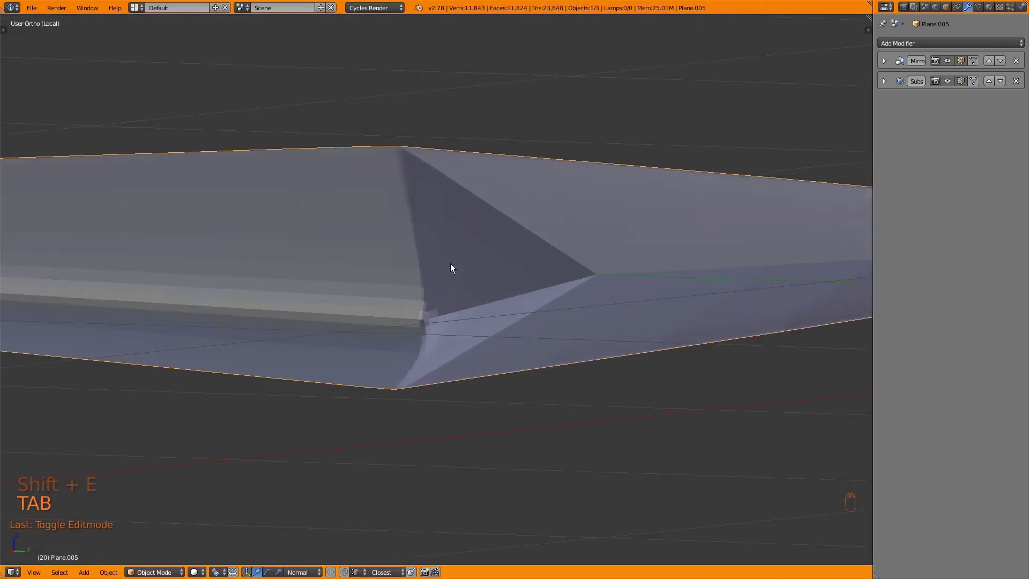
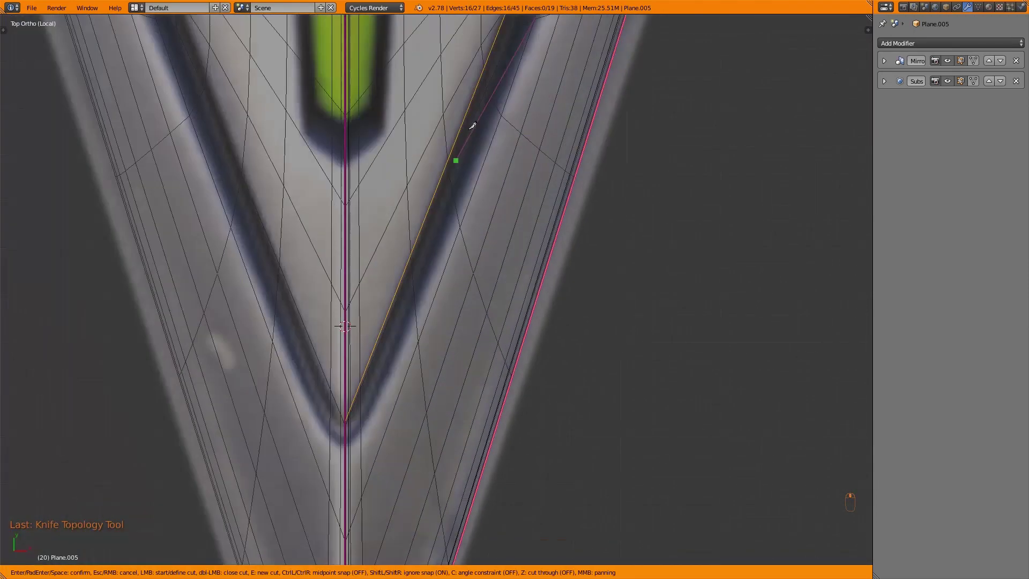
Connect the selected vertices and add loop cuts across the tip for the channel
key("ctrl+Tab")
left_click_drag(400, 203, 420, 237)
key("j")
key("z")
key("ctrl+r")
key("ctrl+r")
key("z")
key("KP_7")
Knife-cut along the channel in top view and slide the new vertices into place
key("k")
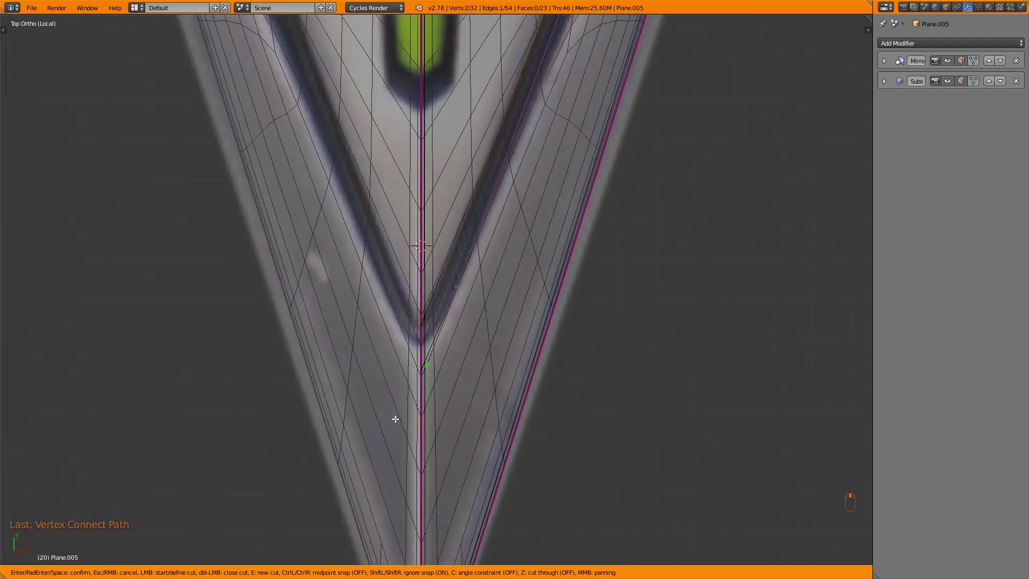
key("z")
key("z")
key("g")
left_click_drag(456, 236, 565, 212)
key("g")
key("Tab")
key("s")
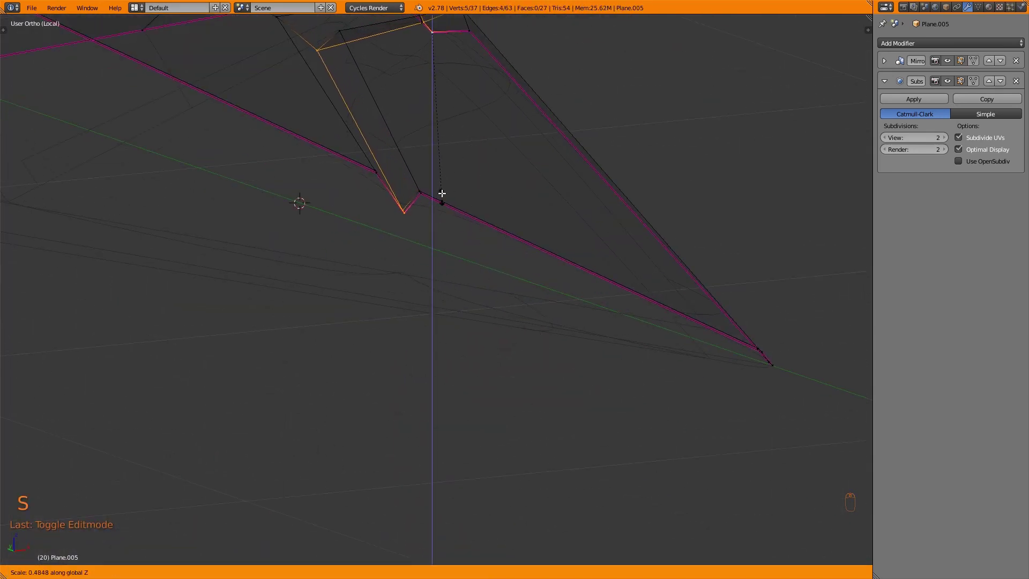
key("ctrl+z")
Add another loop cut and scale it inward to tighten the channel
key("KP_7")
key("ctrl+r")
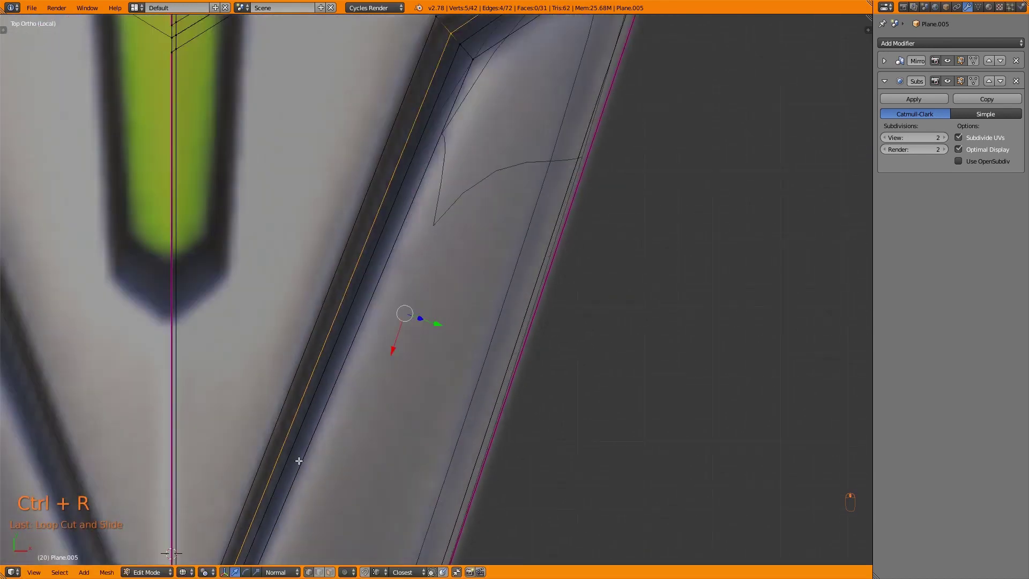
middle_click(567, 91)
key("s")
key("z")
key("ctrl+z")
key("z")
key("s")
key("z")
key("Tab")
key("Tab")
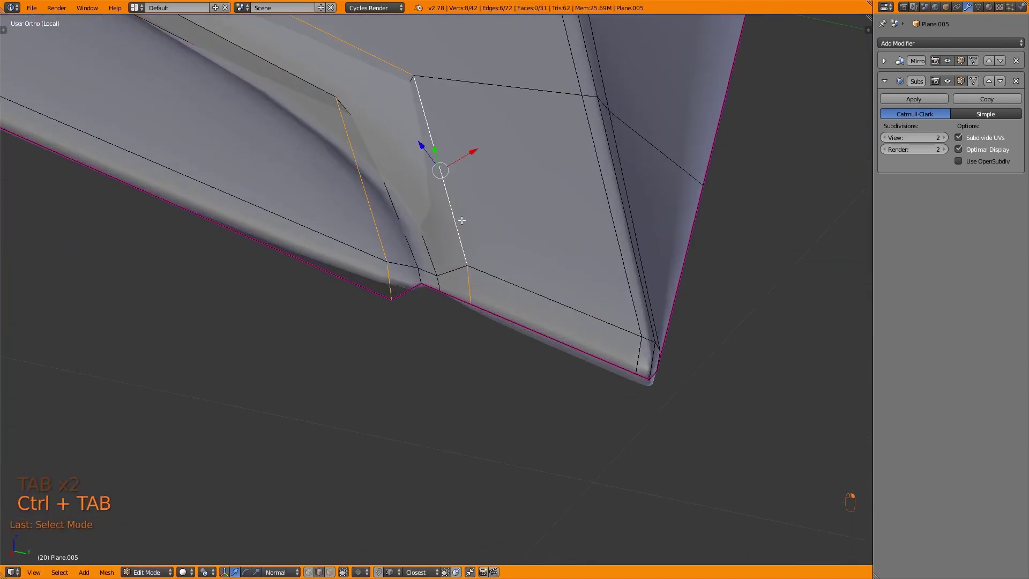
Crease the channel edges with Shift+E and inspect the result in top view
key("shift+e")
key("Tab")
key("Tab")
key("KP_7")
key("z")
key("z")
key("z")
key("z")
key("Tab")
key("KP_7")
key("z")
key("z")
key("Tab")
Make a further knife cut across the rim and apply an edge operation from the Ctrl+E menu
key("k")
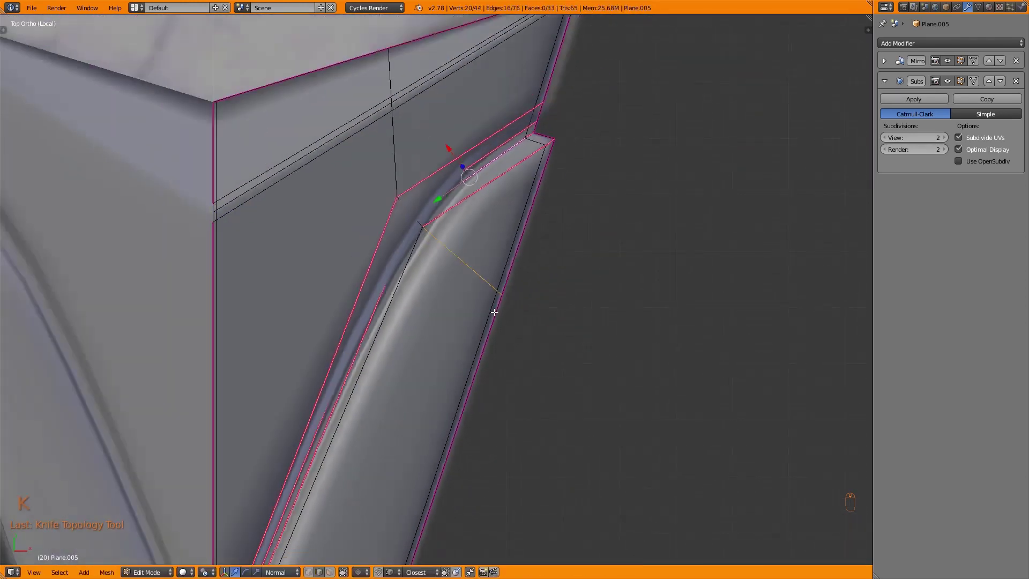
left_click_drag(476, 300, 462, 320)
key("z")
key("ctrl+e")
key("ctrl+e")
key("z")
key("Tab")
key("KP_7")
key("z")
key("z")
key("Tab")
Undo that, bevel the cut edge instead, then box-select and crease the channel edges
key("ctrl+z")
key("ctrl+b")
key("Tab")
key("Tab")
left_click_drag(388, 344, 454, 372)
key("shift+e")
key("Tab")
key("Tab")
key("Tab")
key("KP_7")
key("z")
key("z")
key("Tab")
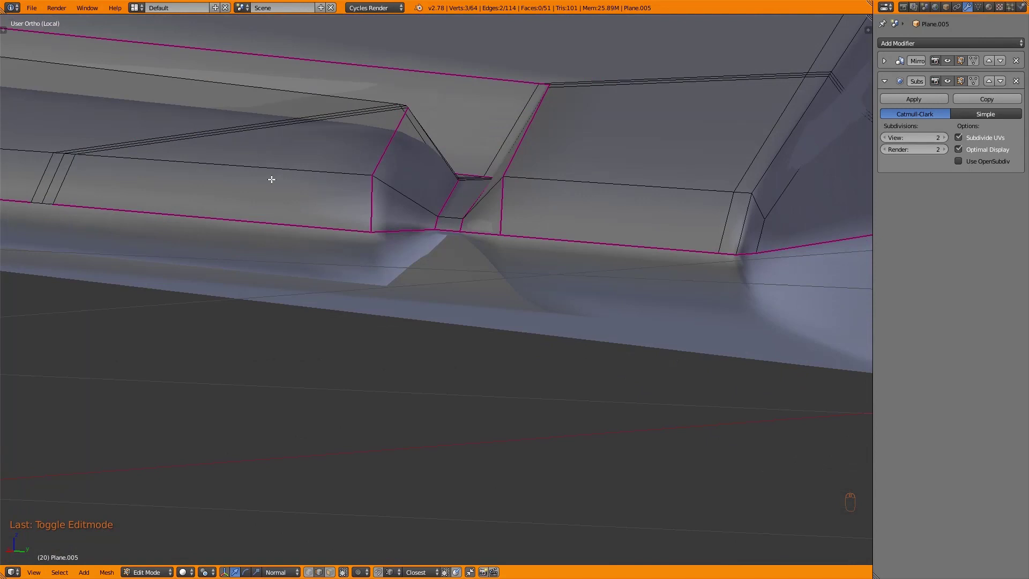
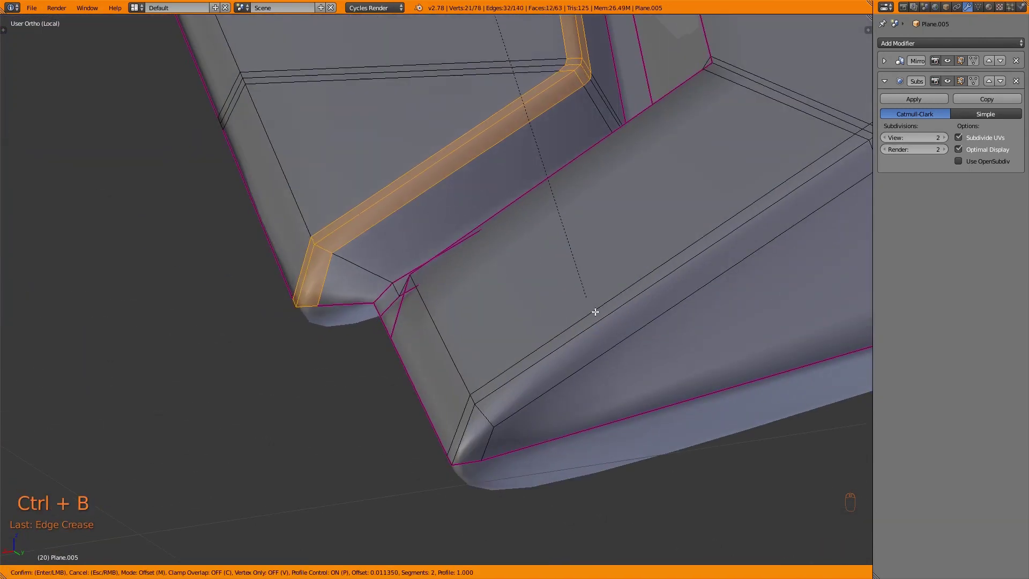
Undo the last edit, bevel and crease the groove edges while checking them in wireframe from the top view
key("ctrl+z")
key("ctrl+b")
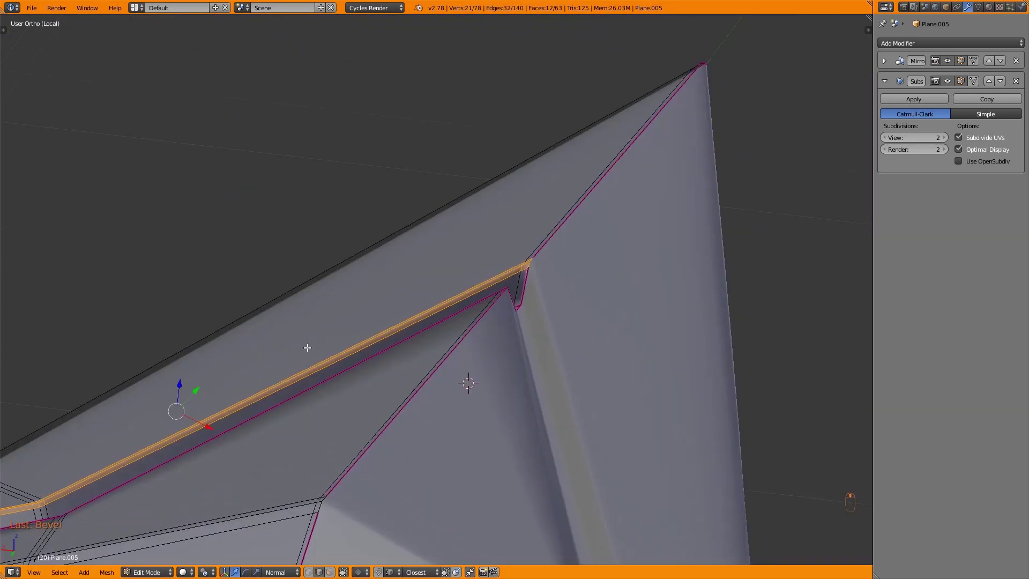
key("Tab")
key("Tab")
key("z")
key("shift+e")
key("Tab")
key("z")
key("Tab")
key("z")
key("z")
key("z")
key("KP_7")
key("z")
Add another bevel and adjust edge creases along the spike's channel wall, framing the selection to inspect it
key("ctrl+b")
key("shift+e")
key("shift+e")
key("Tab")
key("Tab")
key("KP_Decimal")
key("shift+e")
key("Tab")
key("Tab")
key("Tab")
From the top view, select a single corner vertex of the blade to nudge it into a tighter position
key("KP_7")
key("z")
key("z")
key("Tab")
left_click(357, 417)
key("KP_7")
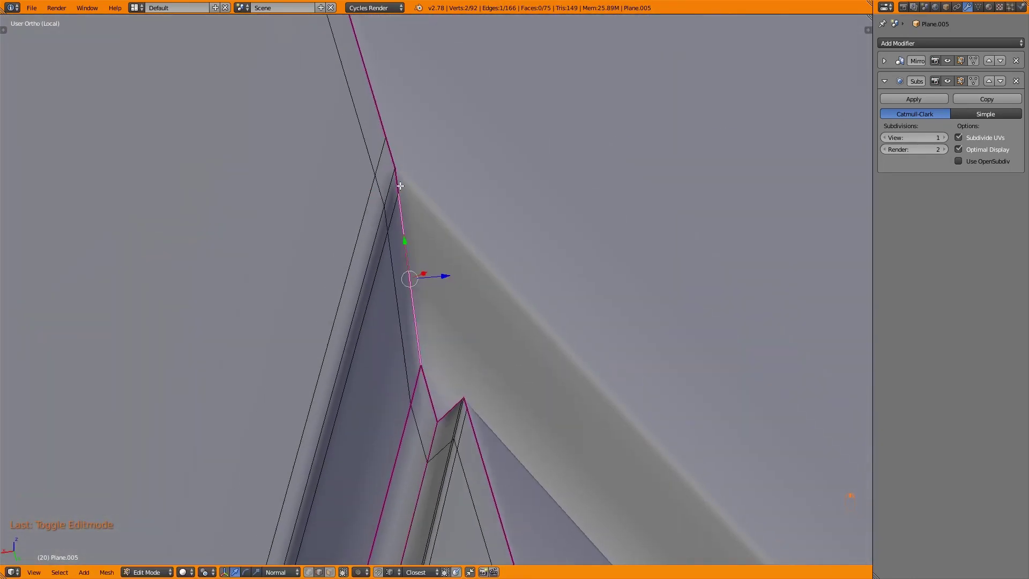
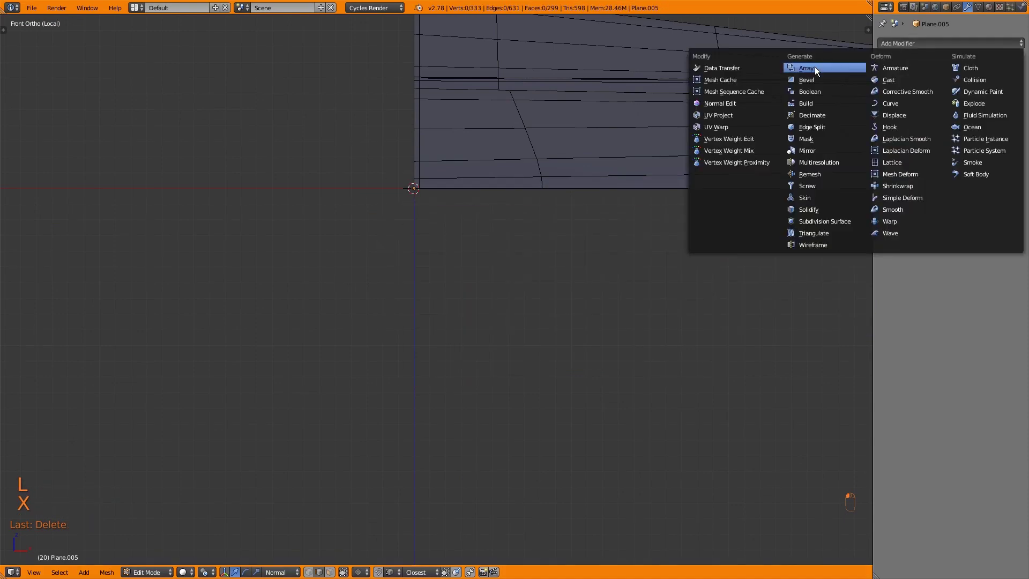
Undo the stray vertex tweaks, drag a modifier from Properties onto the blade and convert it to bake the modifiers into the mesh
key("Tab")
key("Tab")
key("KP_Decimal")
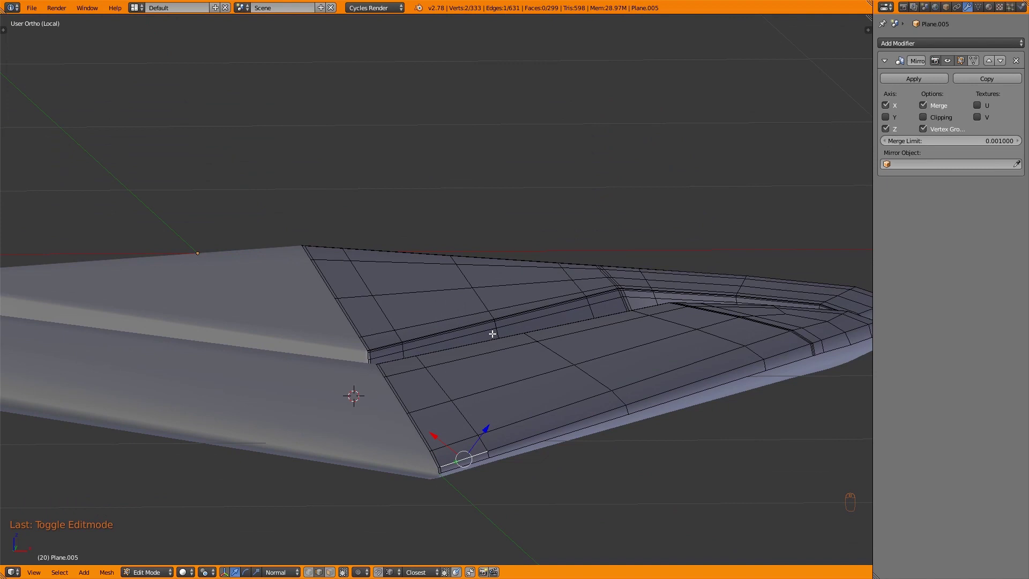
key("Tab")
key("ctrl+z")
key("ctrl+z")
key("Tab")
key("Tab")
left_click_drag(954, 142, 526, 345)
key("Tab")
key("Tab")
key("alt+c")
key("Tab")
From the front view, delete and relink loose geometry along X, checking the result in wireframe
key("KP_1")
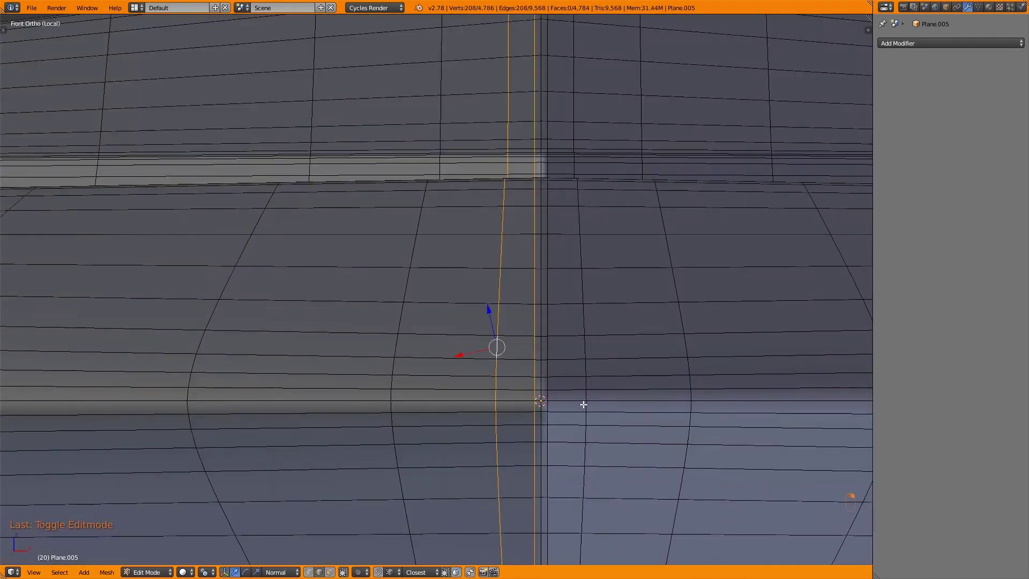
key("x")
key("l")
key("l")
key("x")
key("Tab")
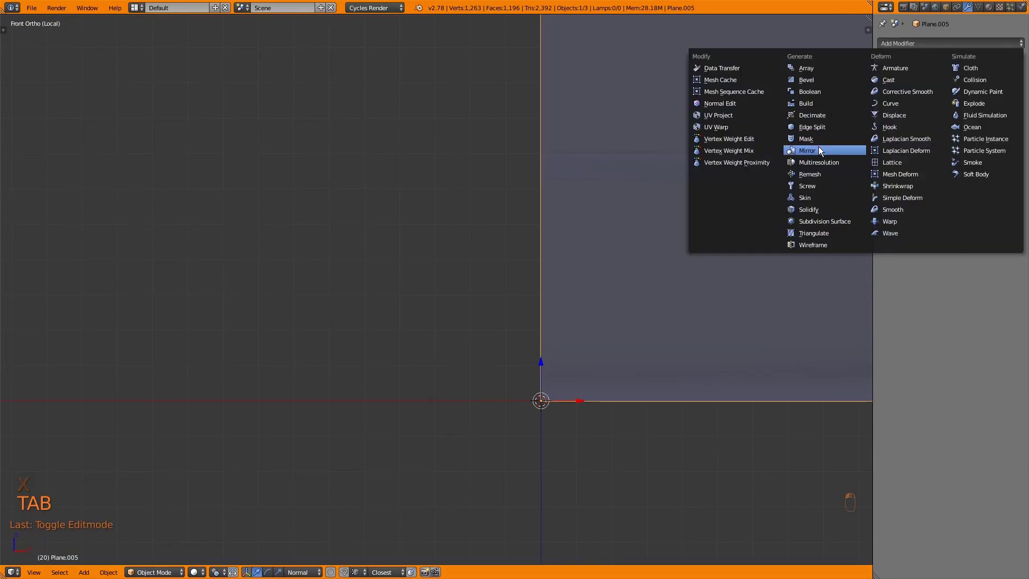
key("z")
key("z")
key("Tab")
Lower the new Mirror modifier's merge limit, dissolve a selected edge run and start a bevel on the reworked loops
left_click_drag(594, 353, 546, 365)
key("KP_Decimal")
left_click_drag(420, 313, 482, 381)
left_click_drag(273, 444, 491, 481)
key("ctrl+x")
key("ctrl+b")
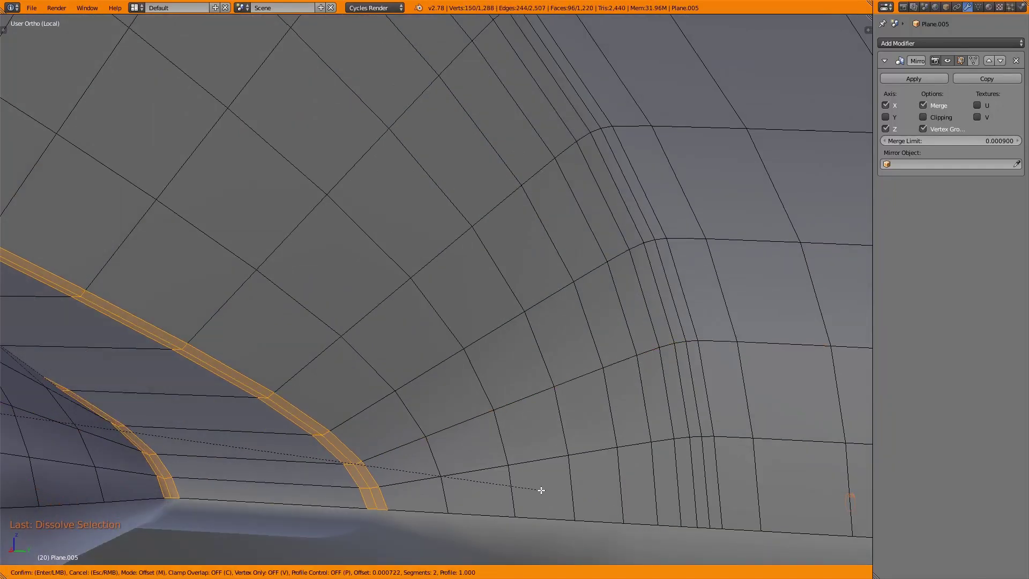
Dissolve redundant edges on the blade section in Edit Mode and reframe the view on it
key("Tab")
key("Tab")
key("ctrl+x")
key("ctrl+x")
key("Tab")
key("Tab")
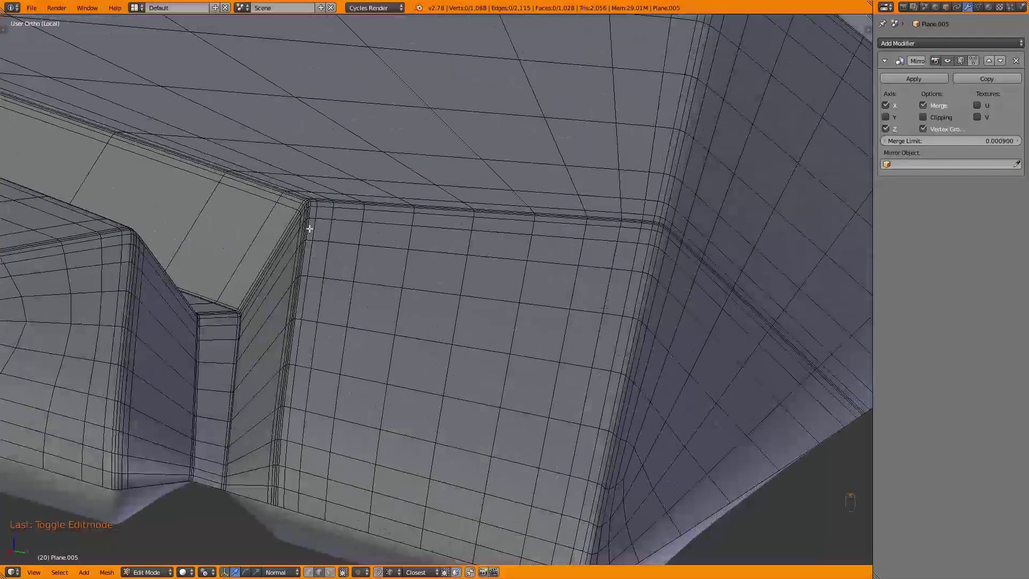
key("ctrl+x")
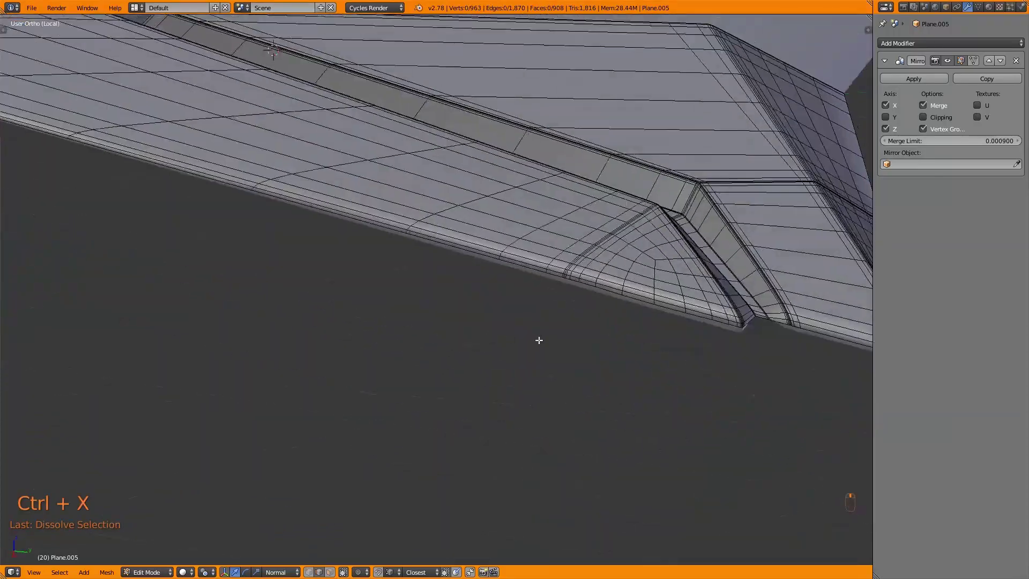
key("KP_Decimal")
middle_click(436, 223)
key("Tab")
key("Tab")
Bevel the selected groove edge, checking the result in wireframe and side view
left_click(305, 145)
key("z")
key("z")
key("ctrl+b")
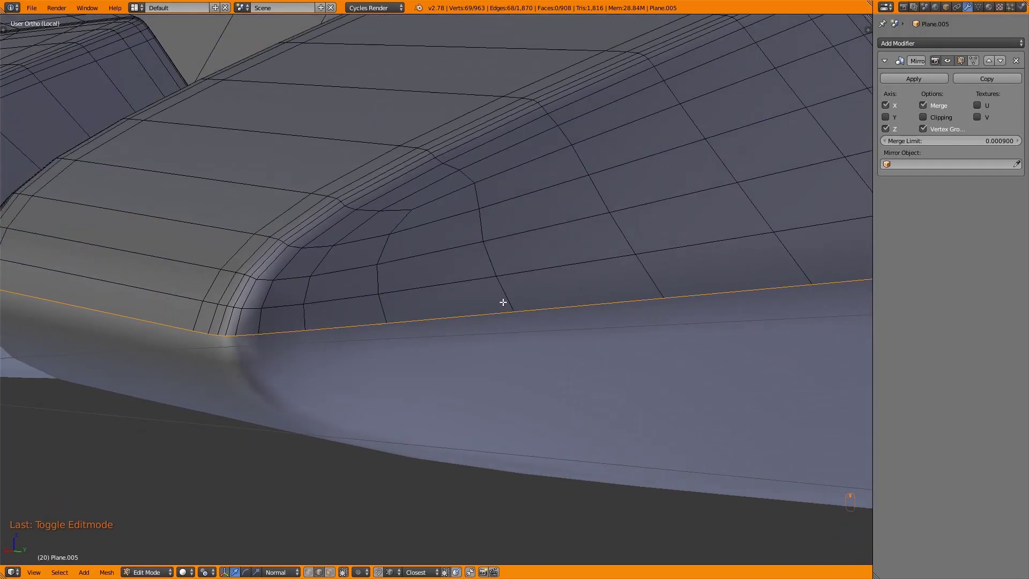
key("KP_Decimal")
key("KP_3")
key("z")
key("z")
Knife-cut a supporting edge across the groove from the side view and box-select it
key("KP_3")
key("z")
key("k")
key("z")
key("KP_Decimal")
left_click_drag(293, 337, 449, 321)
Slide the new vertices along the groove with G/GG and dissolve the leftover edges
key("ctrl+Tab")
key("g")
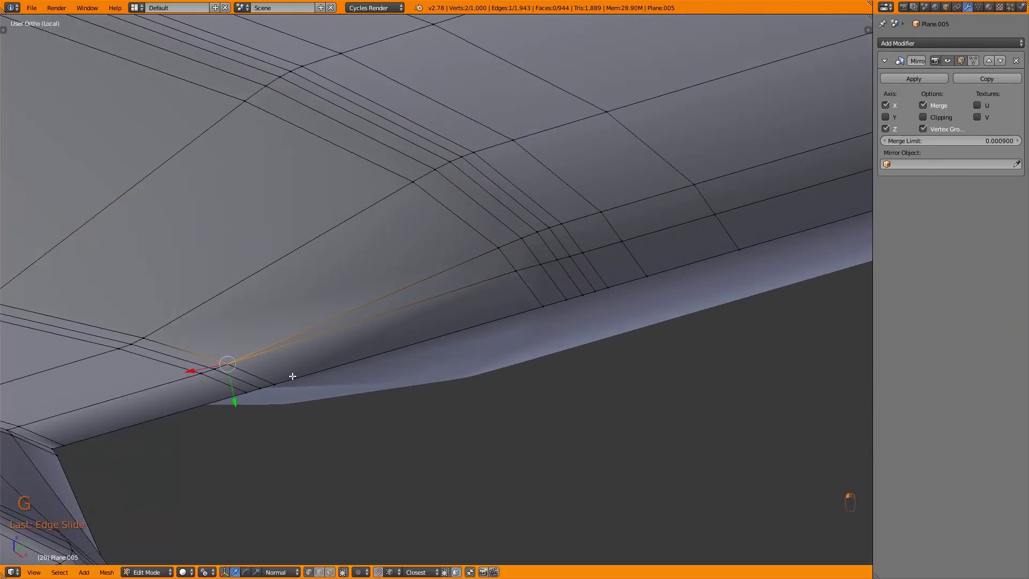
key("g")
key("Tab")
key("Tab")
key("Tab")
key("Tab")
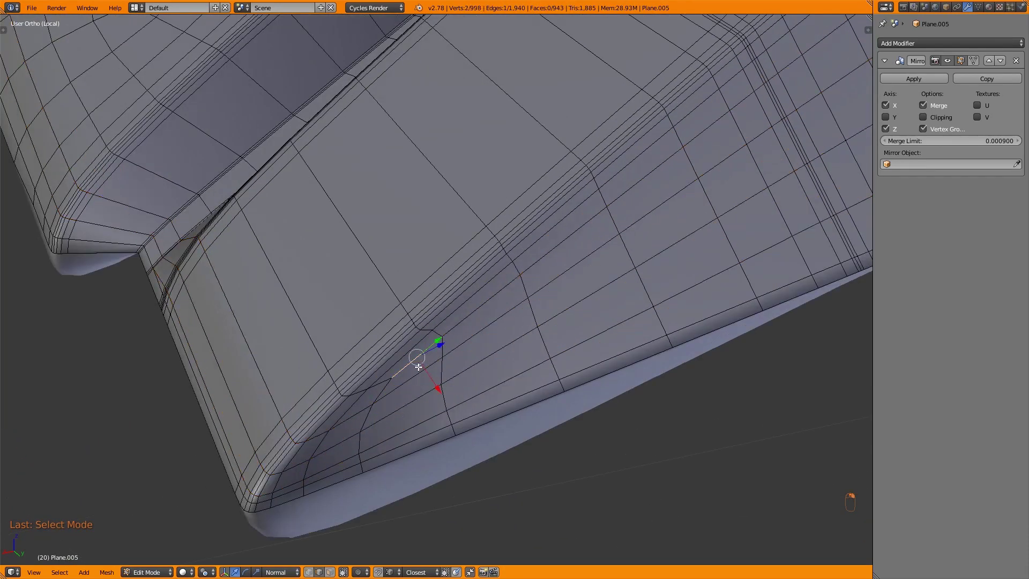
key("ctrl+x")
key("ctrl+x")
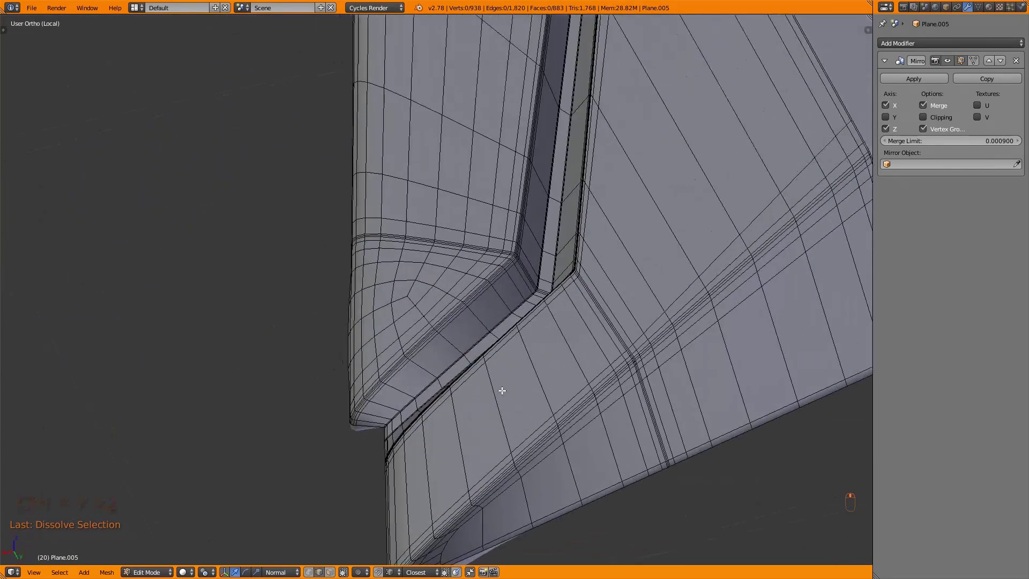
key("ctrl+x")
key("ctrl+x")
key("Tab")
key("Tab")
Box-select and dissolve stray edges near the rounded corner, verifying from top and local view
left_click_drag(244, 168, 518, 237)
key("ctrl+x")
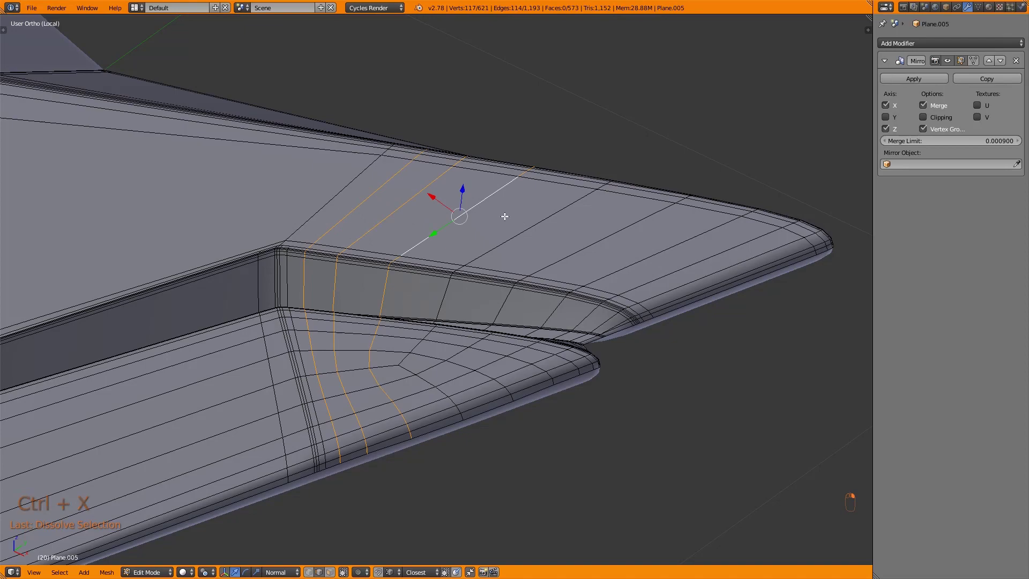
key("KP_7")
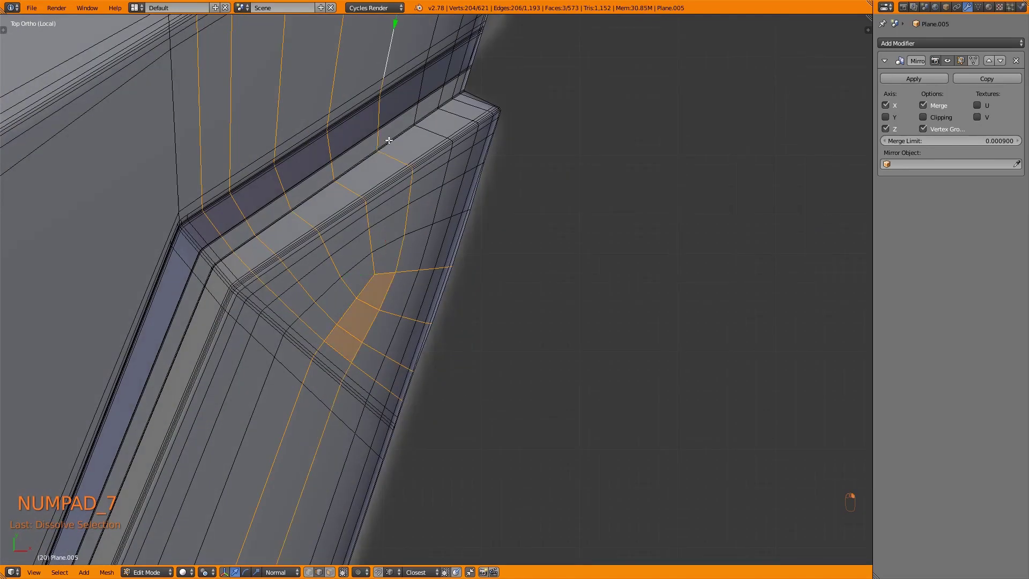
key("ctrl+z")
key("ctrl+x")
key("Tab")
key("Tab")
key("Tab")
key("KP_Divide")
key("z")
key("z")
Scale the selection along Z, then bake the piece's modifiers by converting to mesh and applying transforms
key("a")
key("Tab")
key("Tab")
key("a")
key("z")
key("s")
key("z")
key("a")
key("a")
key("a")
key("a")
key("alt+c")
key("ctrl+a")
key("a")
Convert the remaining piece to mesh as well and inspect it from top, front and local views
left_click_drag(449, 321, 421, 326)
key("z")
key("z")
key("alt+c")
key("KP_7")
key("z")
key("z")
key("Tab")
key("z")
key("KP_1")
key("KP_Divide")
Select the linked geometry of one half and delete it so a fresh X/Z mirror can rebuild it
key("z")
key("x")
key("l")
key("l")
key("l")
key("l")
key("x")
key("Tab")
Select the neighbouring piece Plane.004, isolate it in local view and enter Edit Mode
left_click(928, 47)
left_click(896, 140)
key("KP_Divide")
key("z")
key("a")
key("Tab")
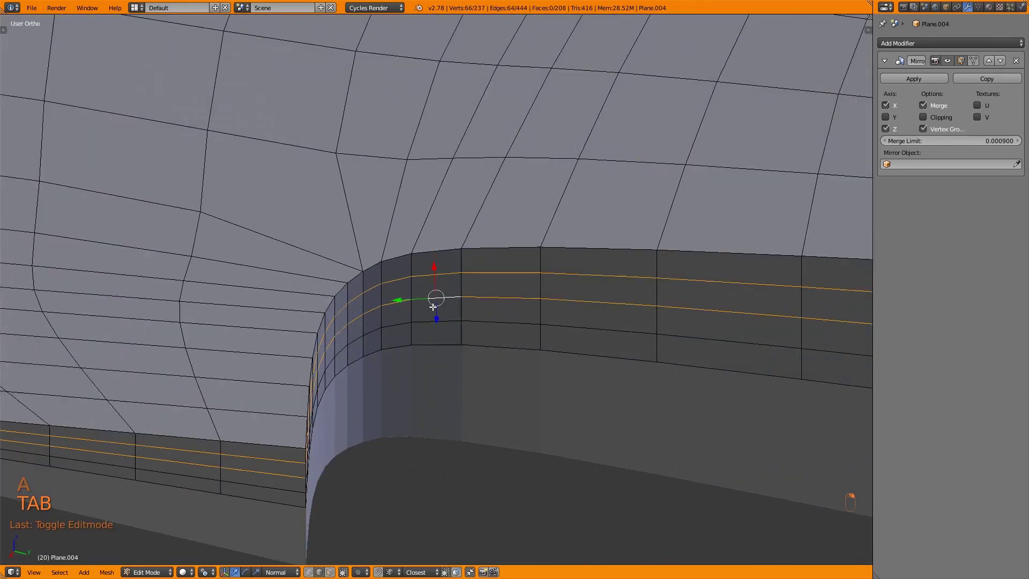
Try dissolving rim edges around the central ring from top view, undoing the attempts that break the shape
key("ctrl+x")
key("ctrl+x")
key("z")
key("KP_7")
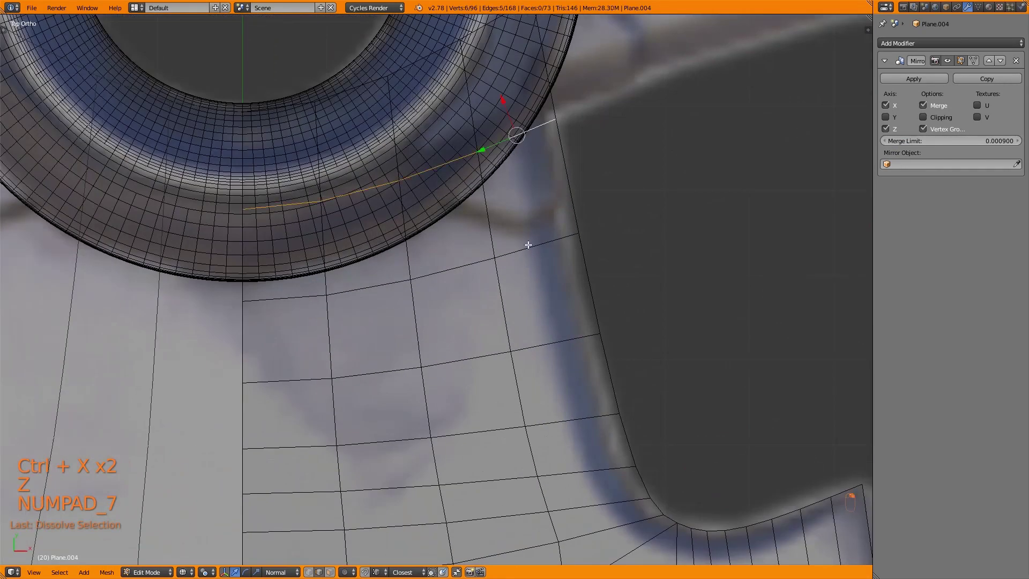
key("ctrl+x")
key("ctrl+z")
key("ctrl+x")
key("ctrl+x")
key("ctrl+z")
key("ctrl+z")
key("Tab")
key("Tab")
Dissolve the selected rim edge and add a loop cut (Ctrl+R) along the curved corner
key("z")
left_click_drag(436, 200, 446, 220)
key("ctrl+x")
key("ctrl+z")
key("ctrl+z")
key("ctrl+x")
key("ctrl+r")
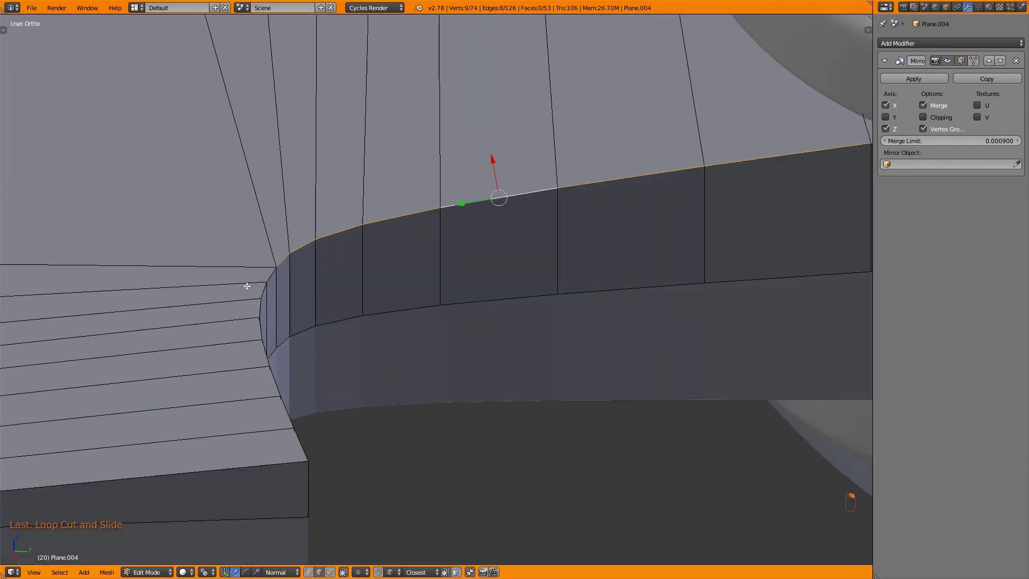
left_click(345, 434)
key("z")
left_click(249, 284)
key("z")
Bevel the top rim edge into a narrow band and pan around to check it
key("ctrl+b")
key("Tab")
key("t")
key("t")
key("a")
key("Tab")
middle_click(439, 328)
middle_click(336, 346)
key("z")
middle_click(483, 375)
key("ctrl+b")
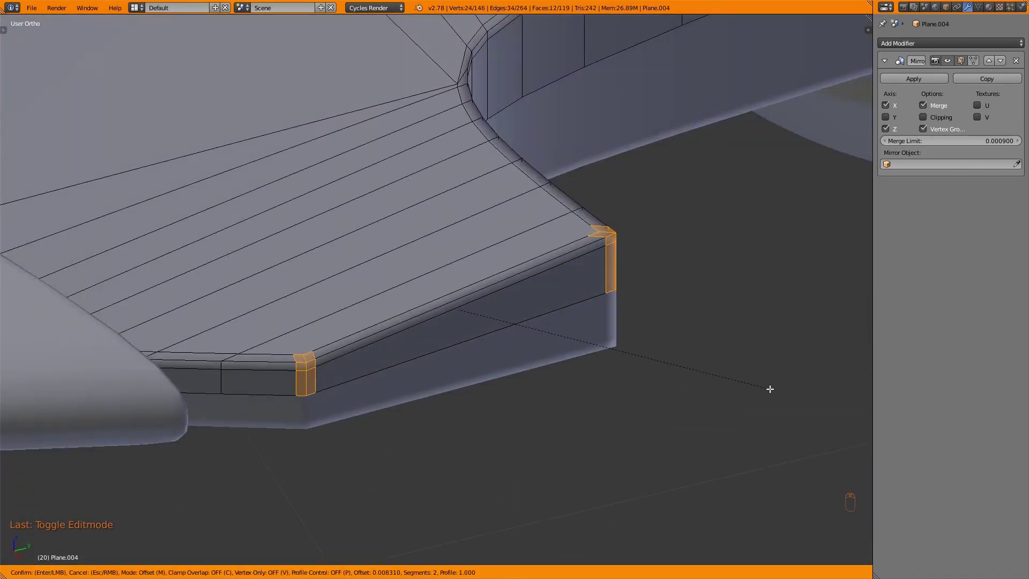
Review the beveled rim from top view in wireframe and undo the last four edits
key("Tab")
key("KP_7")
key("z")
left_click_drag(533, 279, 529, 282)
key("Tab")
key("z")
middle_click(369, 211)
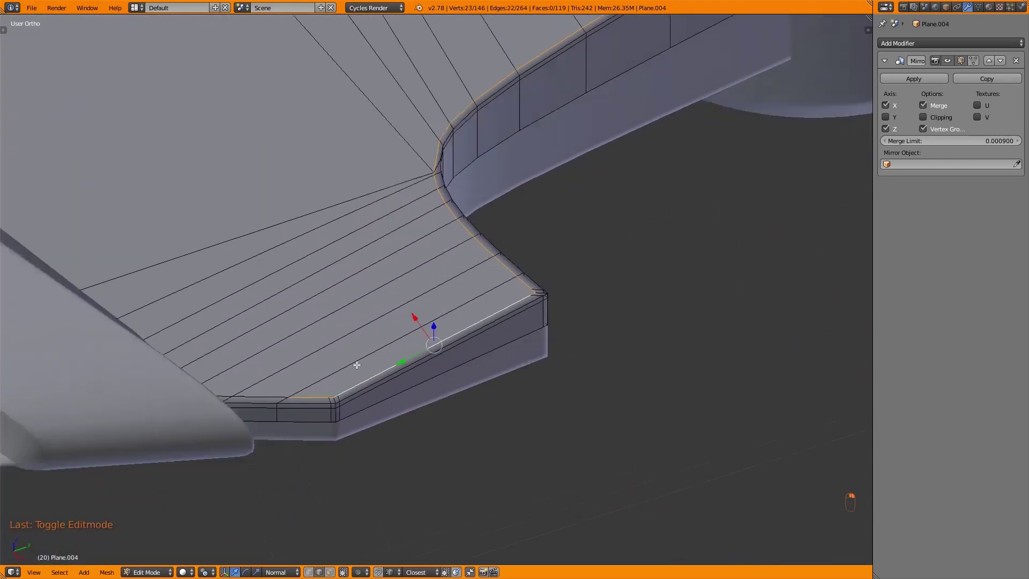
key("ctrl+z")
key("ctrl+z")
key("ctrl+z")
key("ctrl+z")
Slide the rim edges with G/GG to follow the reference curve and re-bevel the corner
key("g")
key("KP_7")
key("g")
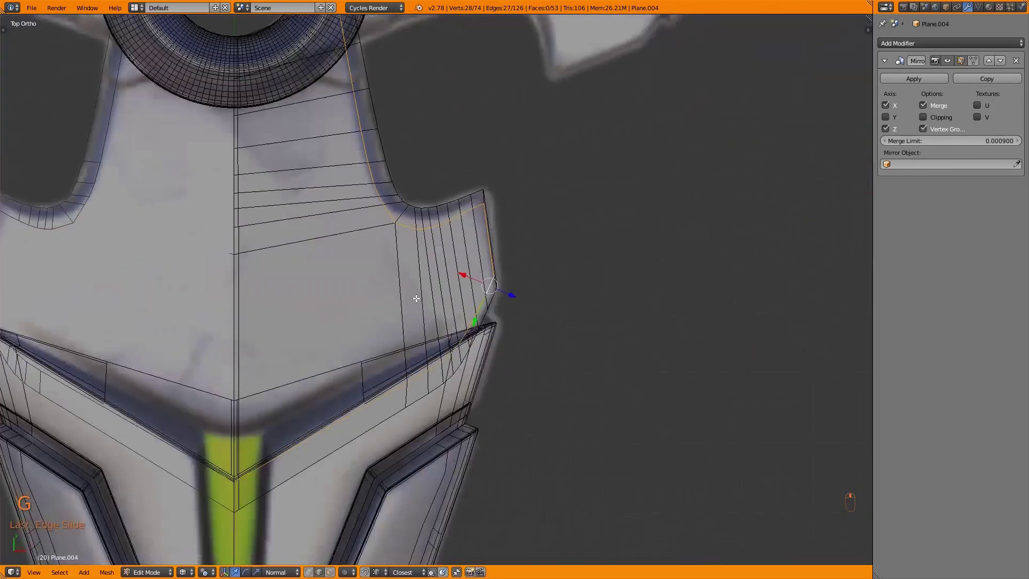
key("z")
key("ctrl+b")
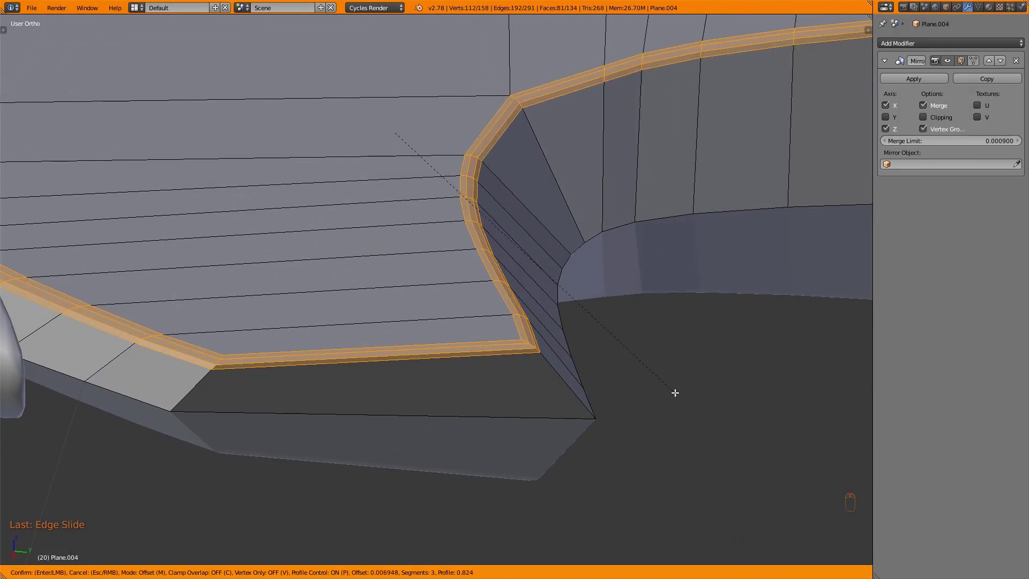
Fit the mirrored piece's vertices to the reference outline, working in wireframe side view
key("Tab")
key("t")
key("t")
key("Tab")
key("z")
key("KP_3")
key("k")
key("z")
key("Tab")
key("Tab")
left_click_drag(334, 395, 616, 395)
Bevel the blade rim edges (Ctrl+B) so the corners stay rounded under smoothing, redoing one attempt
key("ctrl+b")
key("Tab")
key("Tab")
key("Tab")
key("Tab")
key("ctrl+b")
key("Tab")
key("Tab")
key("ctrl+z")
key("ctrl+b")
key("Tab")
key("Tab")
key("Tab")
Select Plane.005's seam vertices and start a lengthwise cut along the blade in Top local view
key("a")
key("a")
key("w")
key("Tab")
left_click_drag(381, 306, 493, 301)
key("Tab")
left_click_drag(462, 275, 440, 270)
key("ctrl+r")
key("KP_Divide")
key("KP_7")
key("k")
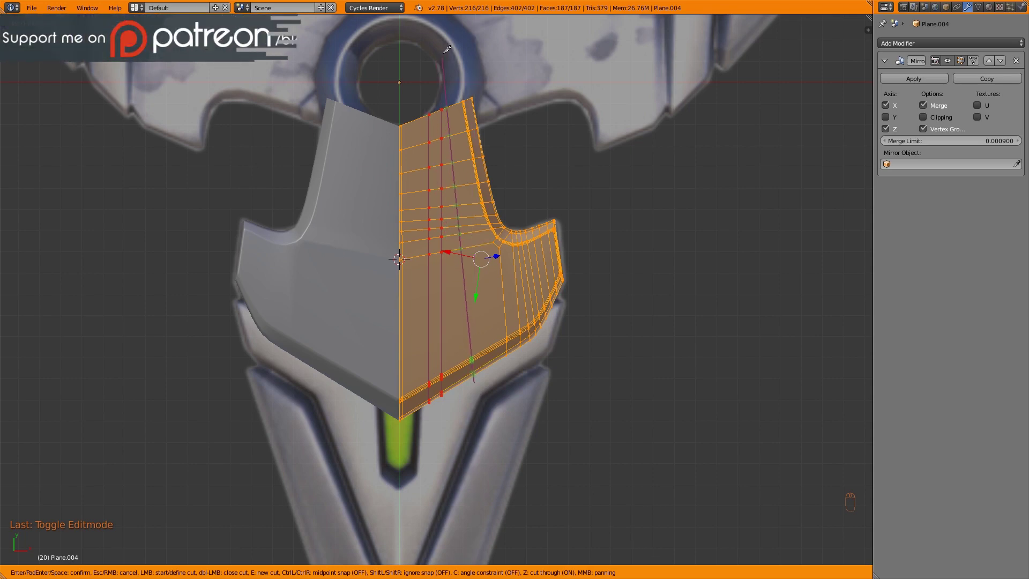
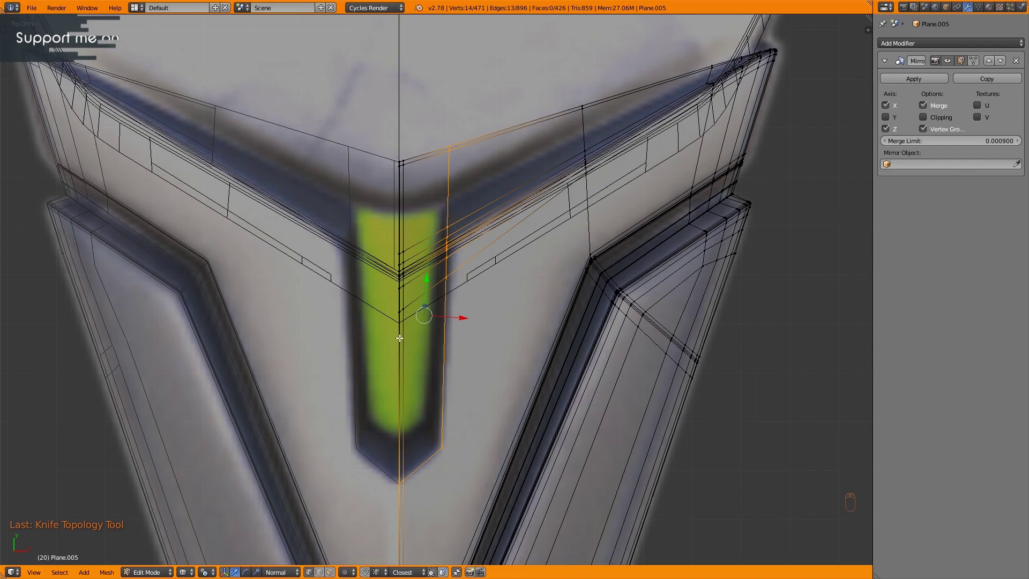
Dissolve stray edges on the blade faces, checking in wireframe Top view
key("z")
key("ctrl+Tab")
key("z")
key("KP_Divide")
key("z")
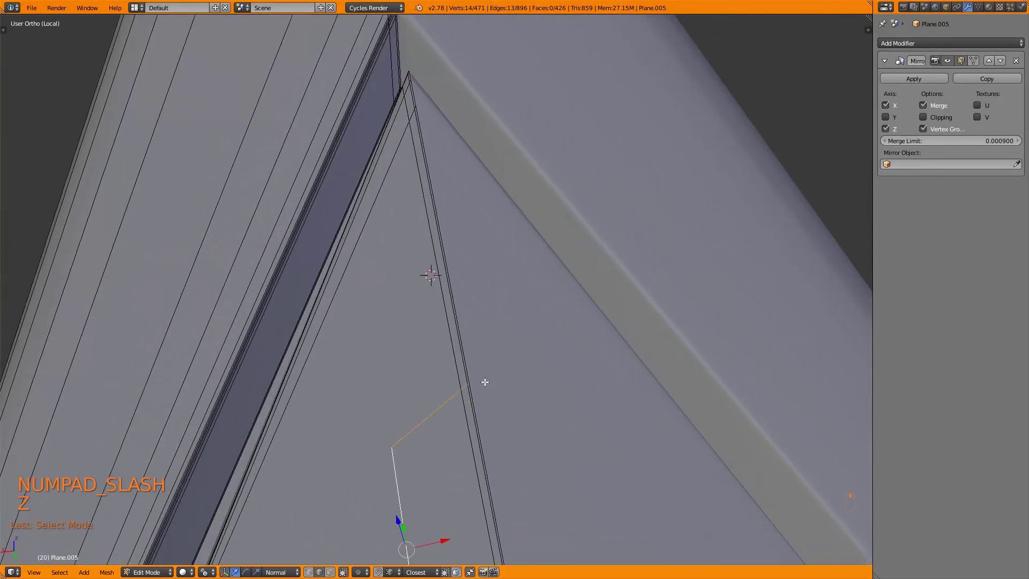
key("ctrl+x")
key("ctrl+Tab")
key("z")
key("KP_7")
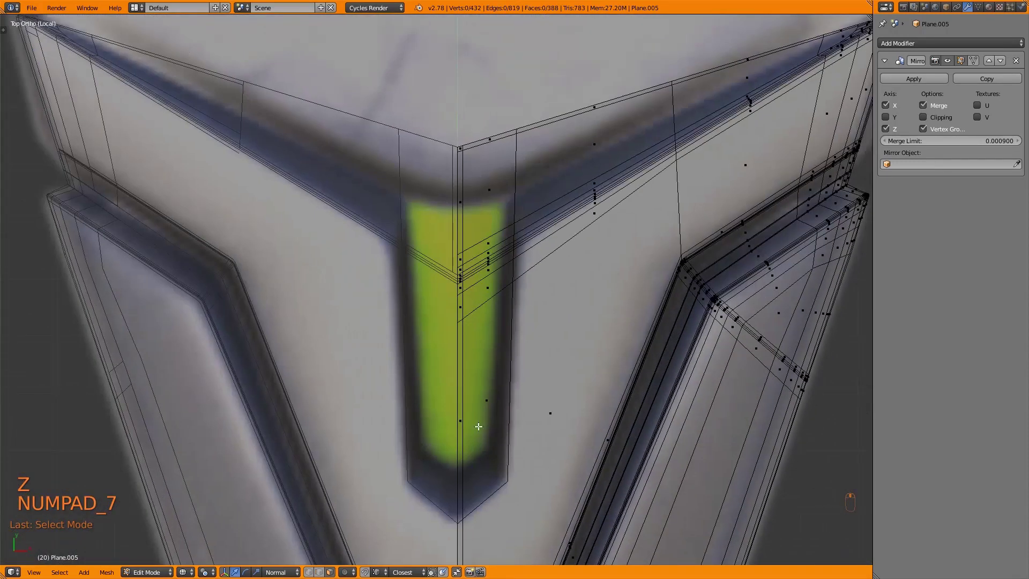
key("z")
Extrude and scale the selected faces along X to sink the recessed channels
key("e")
key("ctrl+Tab")
key("s")
key("z")
key("KP_7")
key("s")
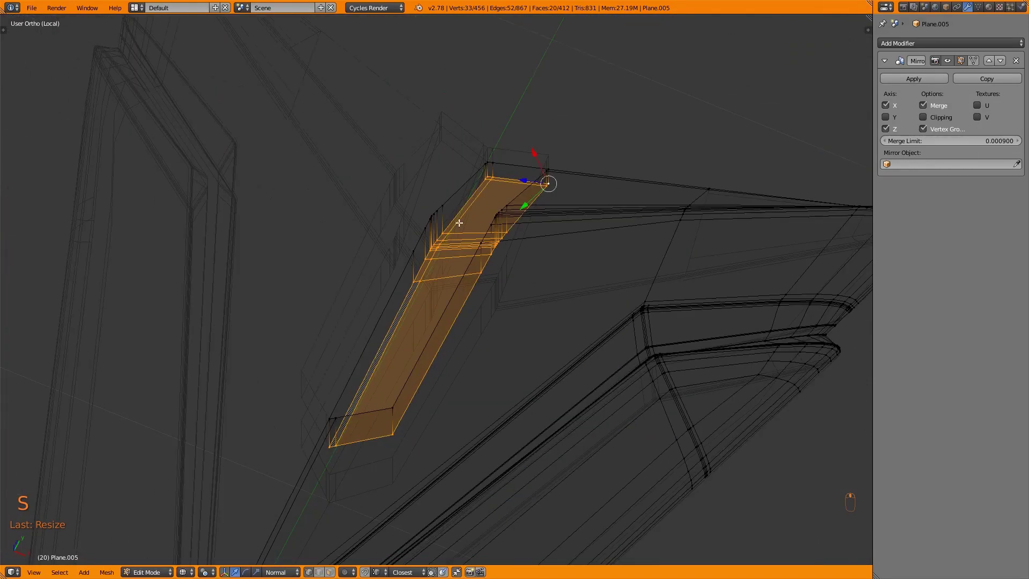
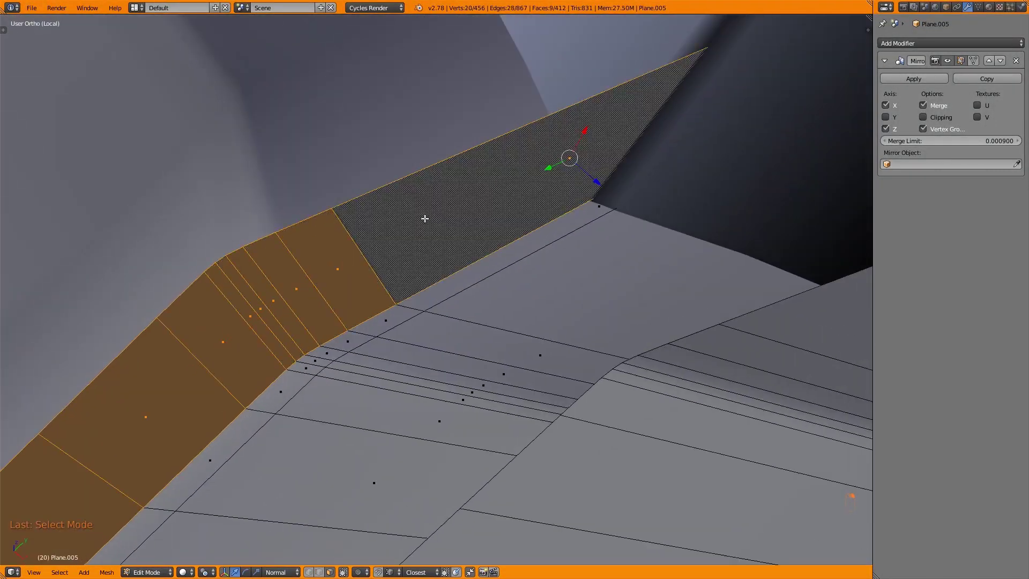
key("x")
key("Tab")
left_click_drag(245, 400, 432, 299)
key("Tab")
key("c")
key("x")
Reposition and scale the channel geometry along the blade surface
key("ctrl+Tab")
key("KP_7")
key("z")
key("z")
key("ctrl+Tab")
key("ctrl+Tab")
left_click(417, 298)
key("ctrl+Tab")
key("g")
left_click_drag(324, 420, 252, 366)
middle_click(252, 365)
key("s")
Bevel the channel edges into crisp bands and dissolve the leftover edges
key("Tab")
key("Tab")
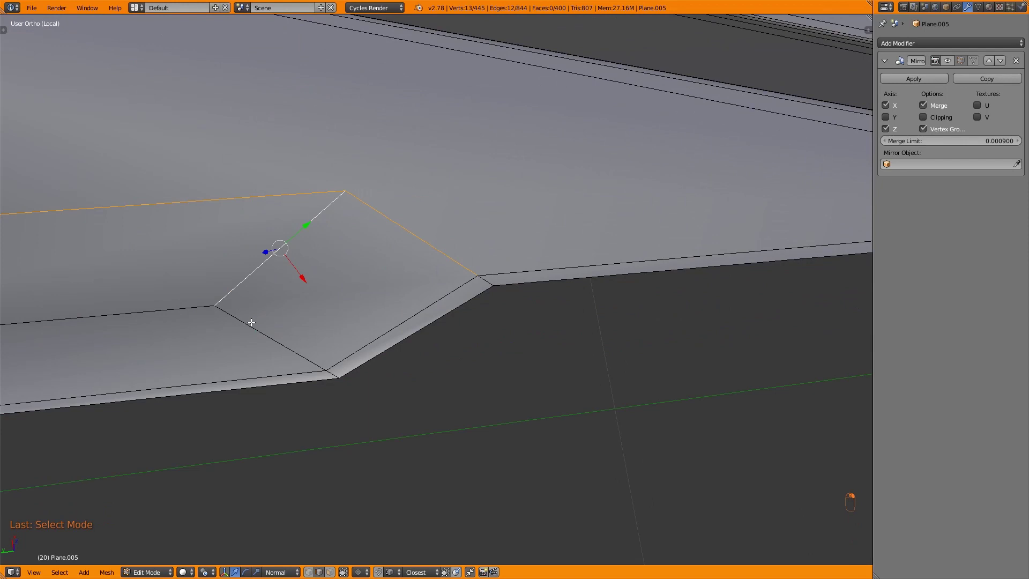
key("KP_7")
key("z")
key("z")
key("ctrl+b")
key("Tab")
key("Tab")
key("k")
key("ctrl+Tab")
key("ctrl+x")
key("ctrl+Tab")
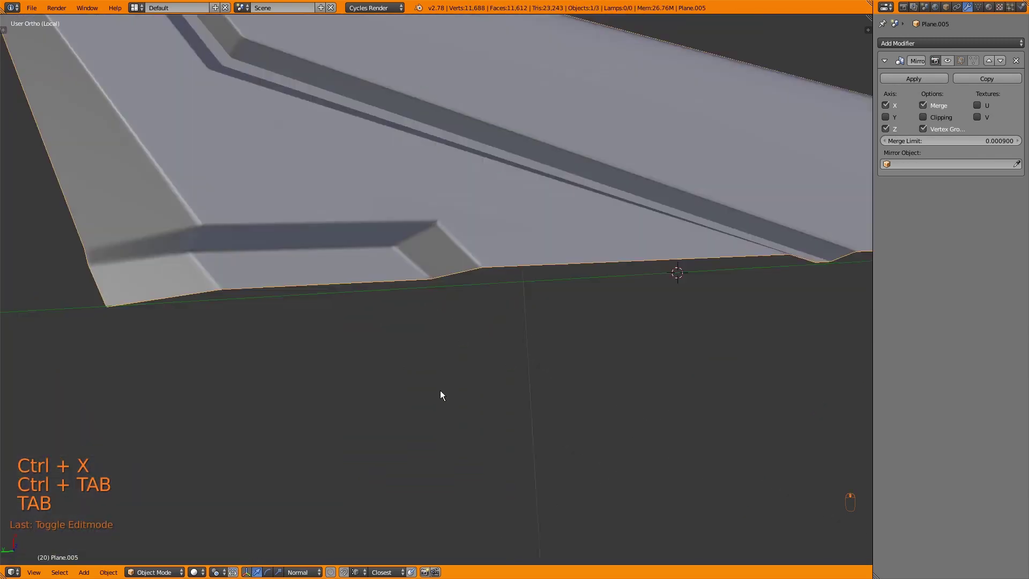
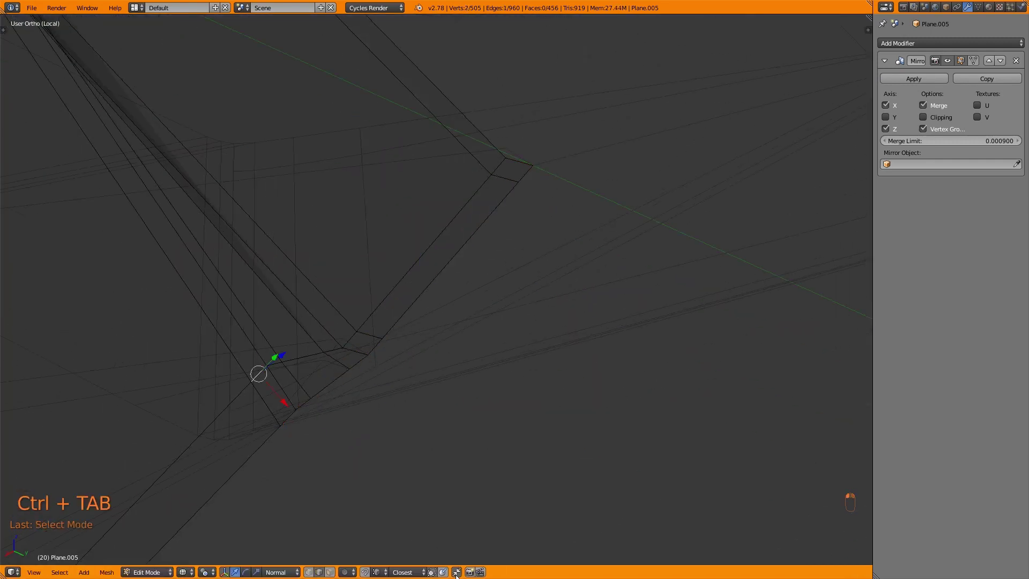
Box-select the panel strip faces in wireframe and move them into place
left_click_drag(350, 389, 304, 343)
key("ctrl+Tab")
left_click_drag(292, 377, 392, 298)
key("z")
key("g")
key("g")
key("z")
left_click(542, 169)
key("z")
Isolate the strip in local view and grow the face selection ready to raise it
key("Tab")
key("Tab")
key("Tab")
key("KP_Divide")
middle_click(456, 287)
key("z")
key("a")
key("Tab")
key("z")
key("ctrl+Tab")
key("ctrl+KP_Add")
key("ctrl+KP_Add")
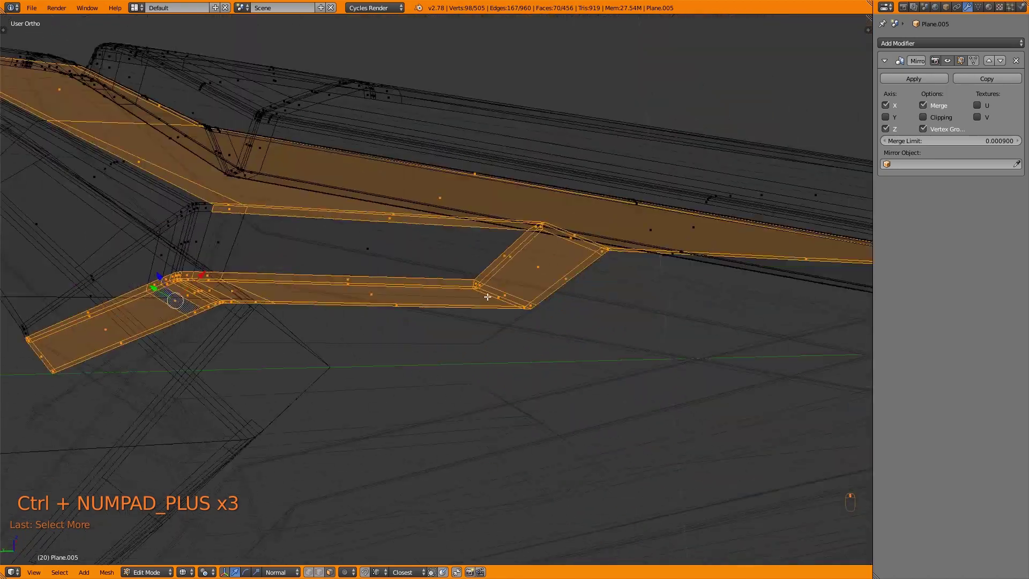
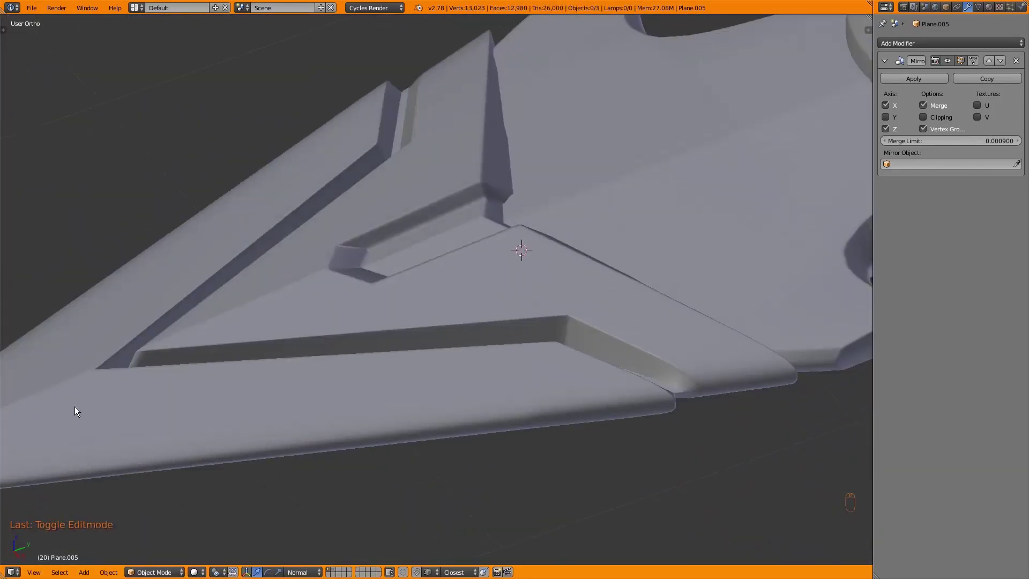
Enter Edit Mode on the blade and frame the selected edge in the viewport
key("Tab")
key("KP_Decimal")
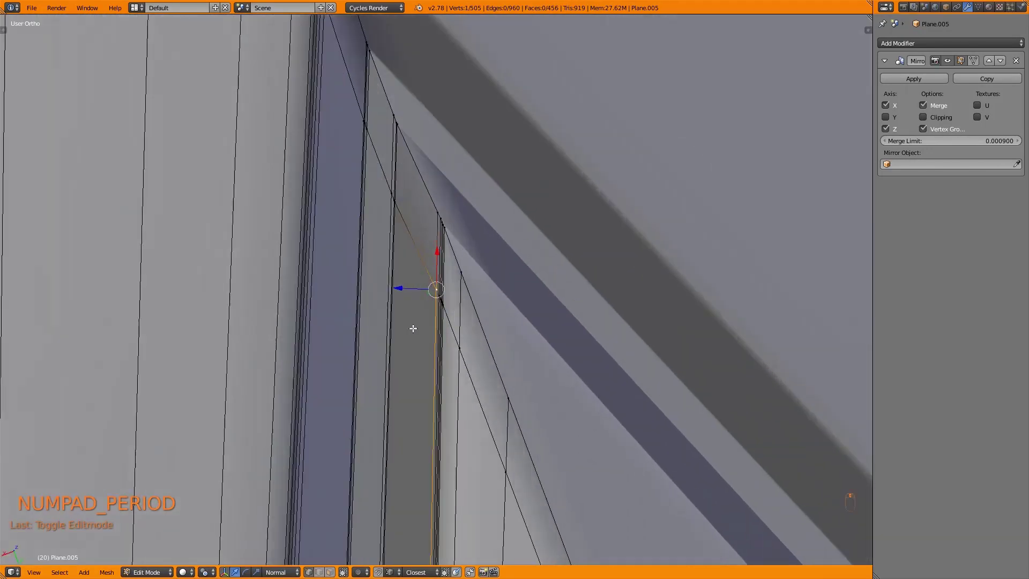
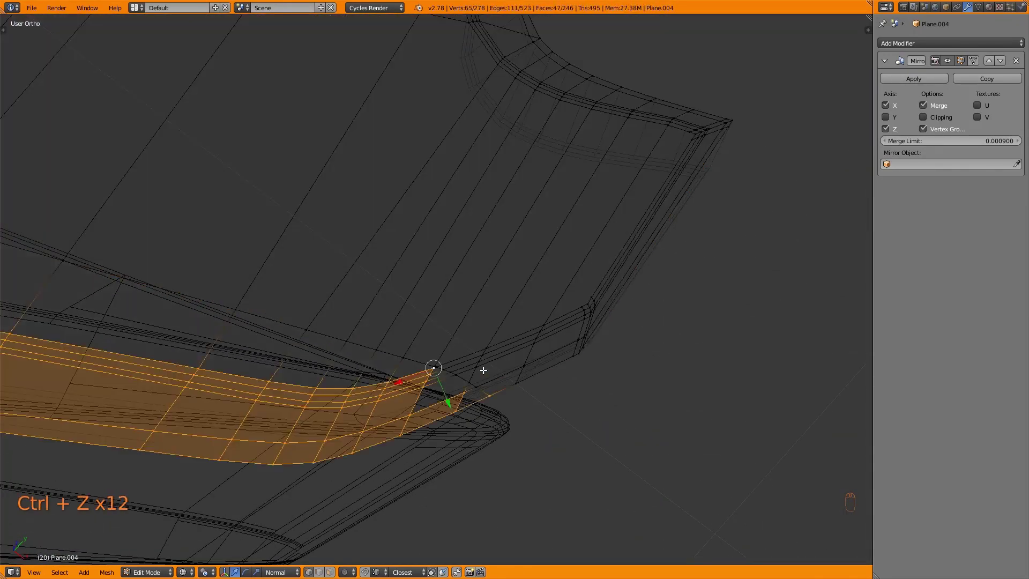
Grab and reposition the selected inner-edge vertices of Plane.004 in Top Ortho against the reference
key("ctrl+z")
key("x")
key("g")
key("g")
key("ctrl+z")
key("g")
left_click_drag(435, 383, 402, 386)
left_click_drag(260, 192, 337, 239)
key("KP_7")
Extrude and scale the inner edge toward the hub ring and bevel the new corner
key("e")
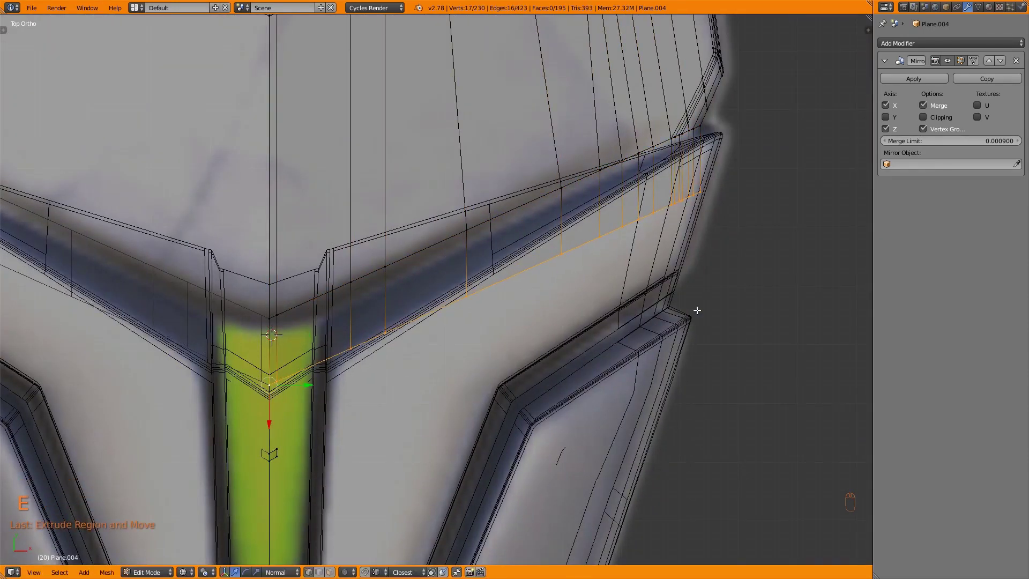
key("s")
key("s")
key("z")
key("Tab")
key("Tab")
key("ctrl+Tab")
left_click_drag(432, 295, 431, 314)
key("ctrl+b")
key("Tab")
key("Tab")
key("Tab")
Add a loop cut across the body and rotate the edge so it begins to follow the ring curve
key("a")
key("KP_7")
key("shift+c")
key("z")
key("z")
key("shift+a")
key("Tab")
key("ctrl+r")
left_click(598, 221)
key("x")
key("a")
key("r")
key("Tab")
key("z")
key("Tab")
key("ctrl+x")
key("k")
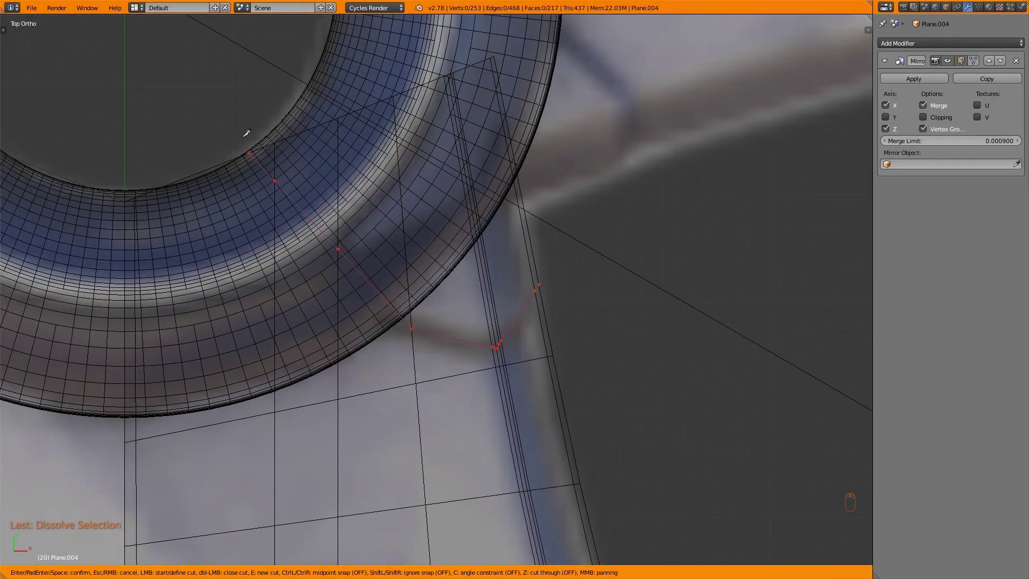
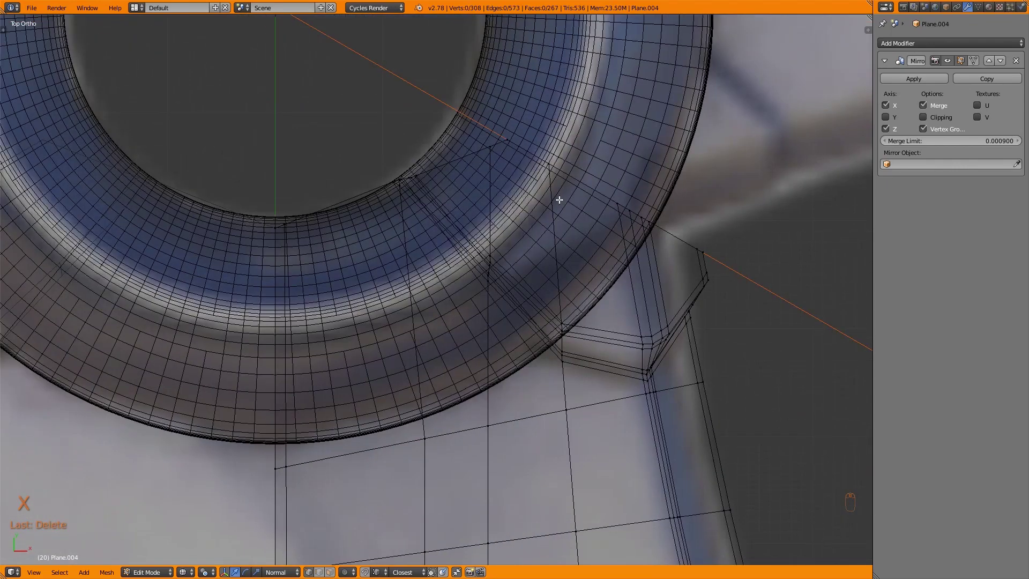
Knife-cut and join vertices along the ring in local Top view, then check the result in wireframe
left_click_drag(456, 261, 490, 312)
key("KP_Divide")
key("KP_7")
key("z")
key("z")
key("k")
left_click_drag(480, 283, 453, 332)
key("j")
key("j")
key("k")
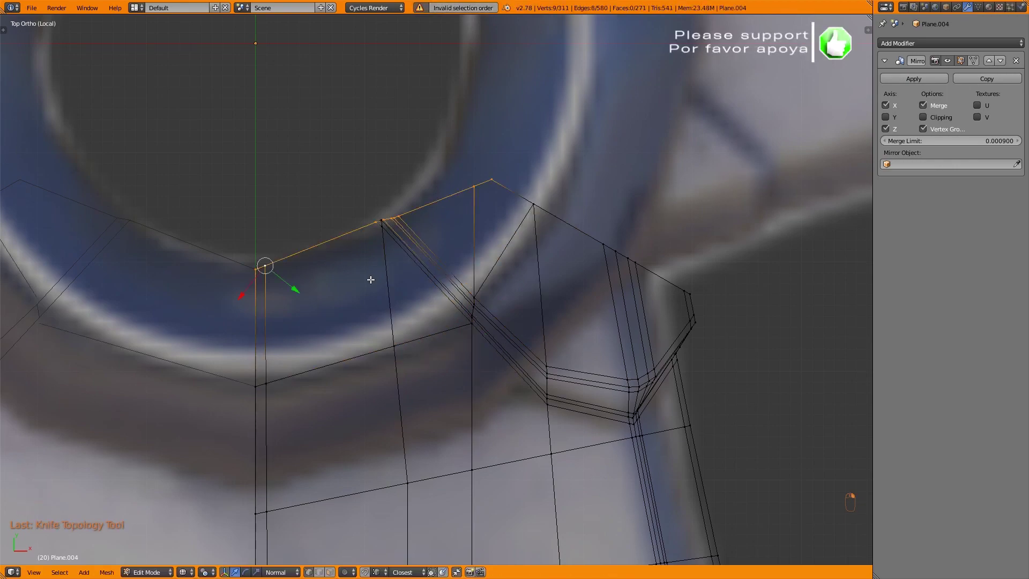
key("x")
key("Tab")
key("KP_Divide")
key("z")
key("z")
key("a")
key("KP_7")
key("shift+a")
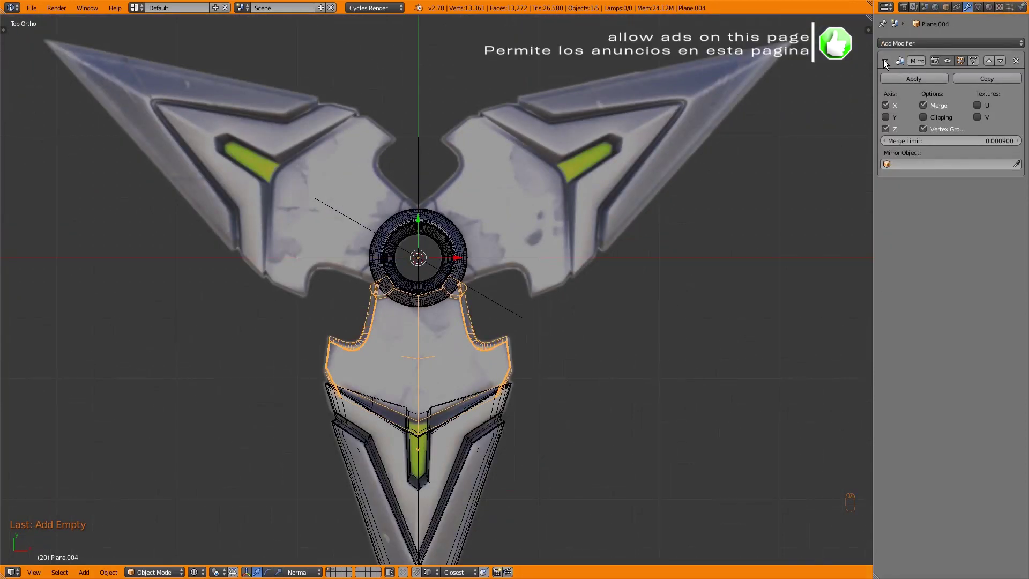
Add an Empty at the centre rotated about Z and link it as Array offset (Count 3) to the body and blade pieces
left_click_drag(898, 53, 832, 117)
left_click_drag(960, 257, 897, 250)
left_click_drag(964, 304, 508, 262)
key("r")
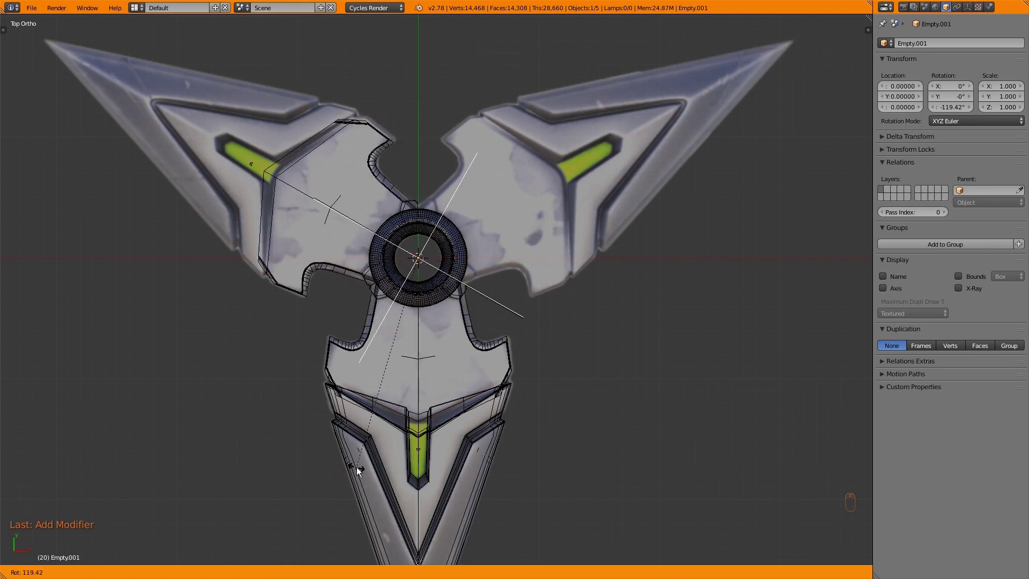
key("Tab")
key("Tab")
key("Tab")
key("Tab")
key("ctrl+l")
key("x")
key("Tab")
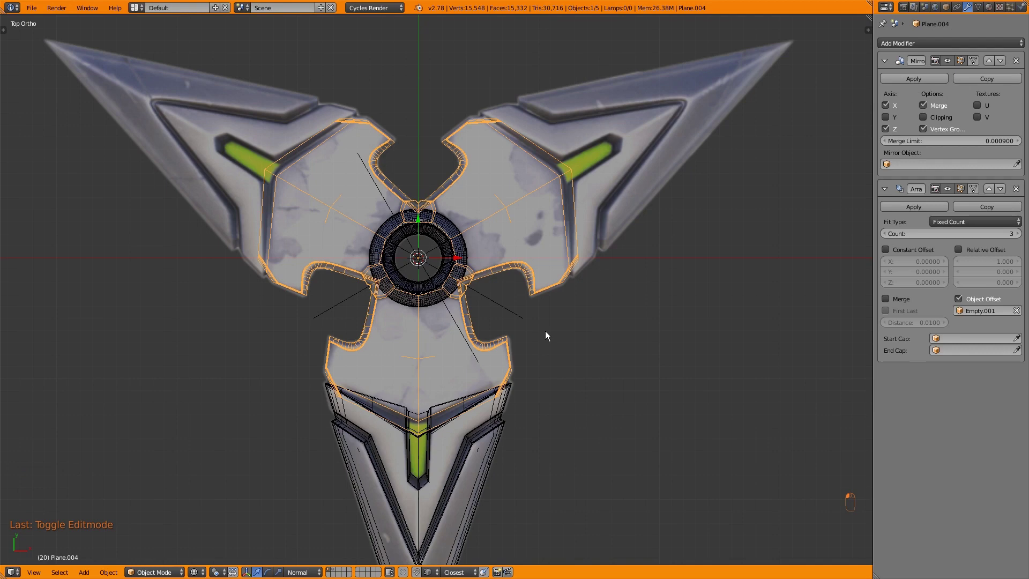
Inspect the three arrayed arms in wireframe and solid, nudging and scaling the body to close gaps
key("z")
key("z")
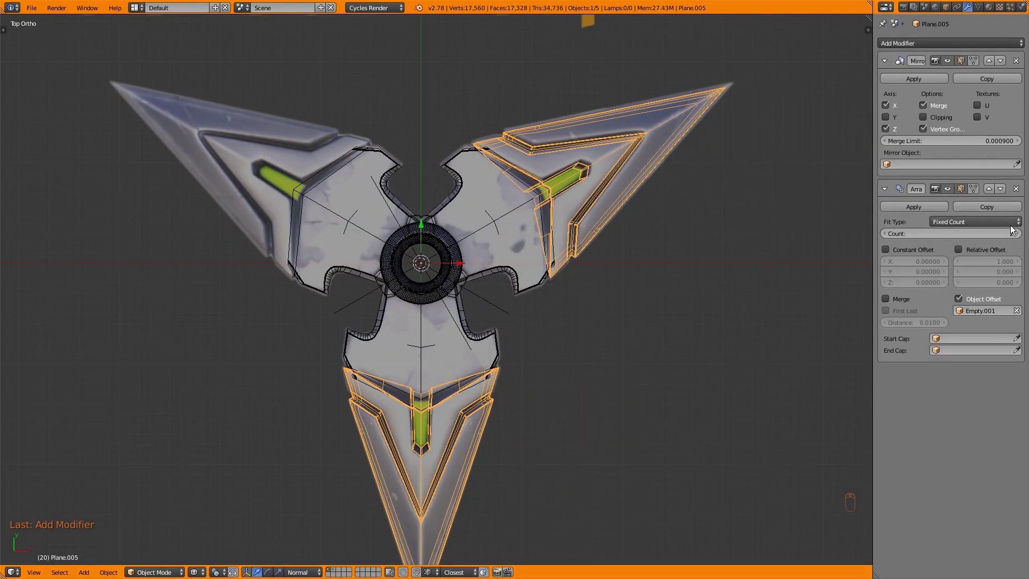
key("z")
key("a")
key("z")
key("z")
key("z")
key("z")
key("z")
key("z")
key("a")
left_click_drag(425, 348, 398, 353)
key("Tab")
key("z")
key("a")
key("z")
key("s")
key("Tab")
Convert the central hub ring to a real mesh with Alt+C, baking its mirror and smoothing
key("KP_Divide")
key("Tab")
key("Tab")
key("alt+c")
key("Tab")
key("KP_1")
key("ctrl+Tab")
right_click(675, 249)
key("ctrl+x")
key("ctrl+x")
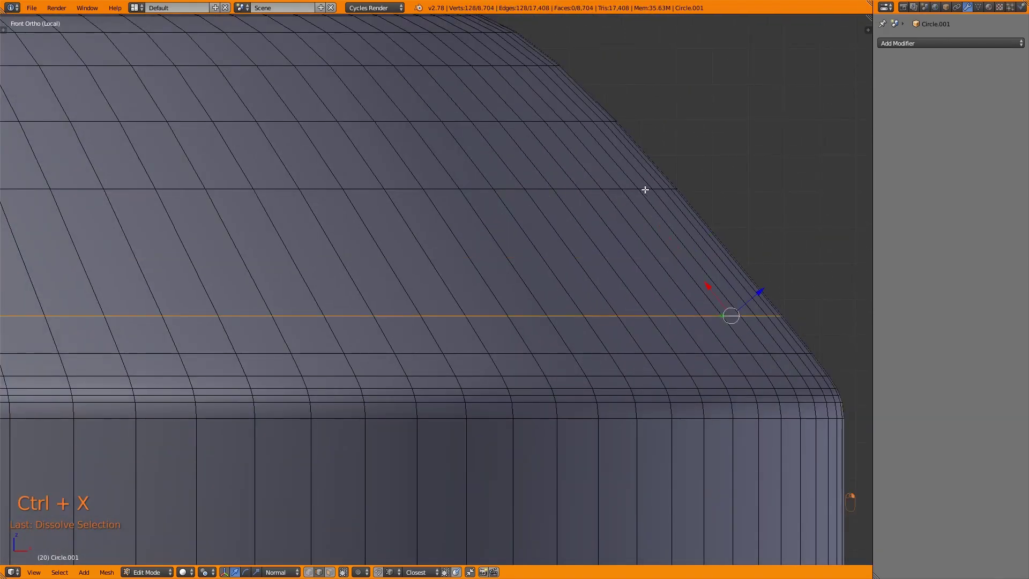
On Circle.001 and Plane.005, dissolve stray edges and bevel the rim edge loops
key("ctrl+x")
key("Tab")
key("Tab")
left_click_drag(612, 292, 580, 275)
key("ctrl+x")
key("ctrl+b")
key("Tab")
key("Tab")
key("ctrl+x")
key("ctrl+b")
key("Tab")
Leave local view and inspect the refined blade border in wireframe, framing the selection
key("KP_Divide")
key("z")
key("z")
key("a")
middle_click(488, 372)
key("Tab")
key("KP_Decimal")
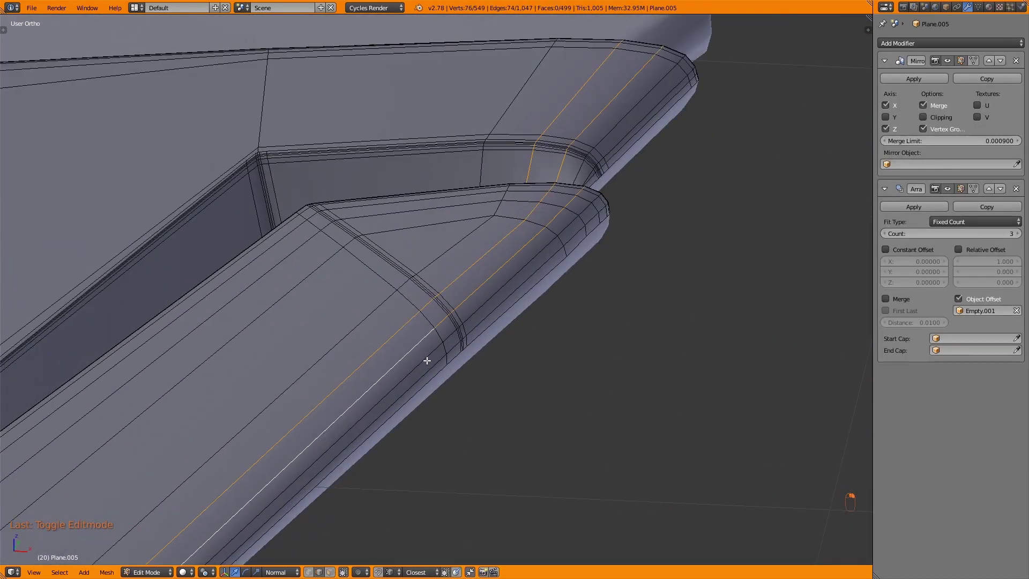
Dissolve stray edges on the bevelled rim and add loop cuts to tighten the recess
key("ctrl+x")
key("ctrl+x")
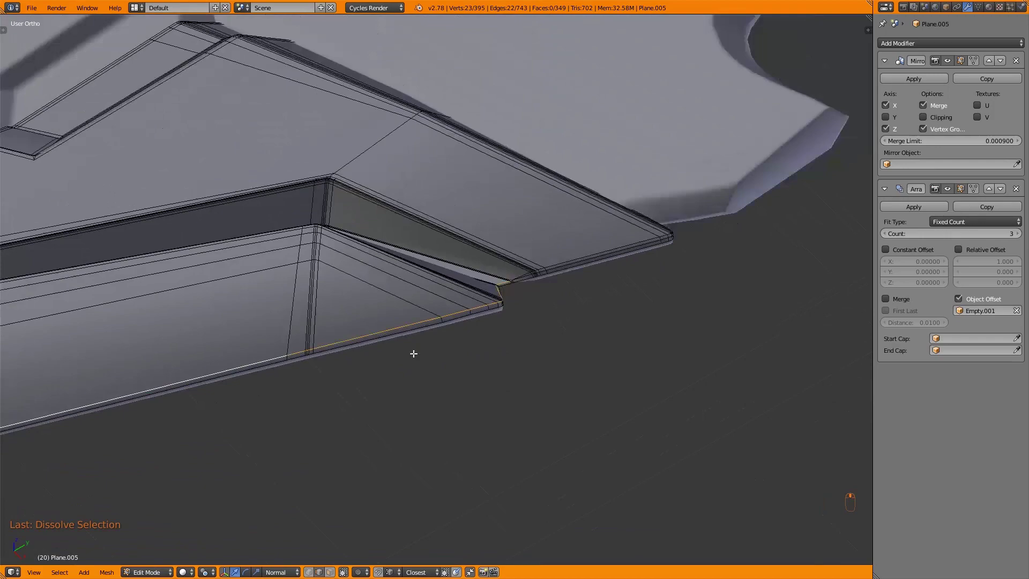
key("ctrl+x")
key("g")
key("Tab")
key("Tab")
key("ctrl+x")
key("ctrl+x")
key("KP_Decimal")
key("Tab")
key("Tab")
key("ctrl+r")
key("ctrl+r")
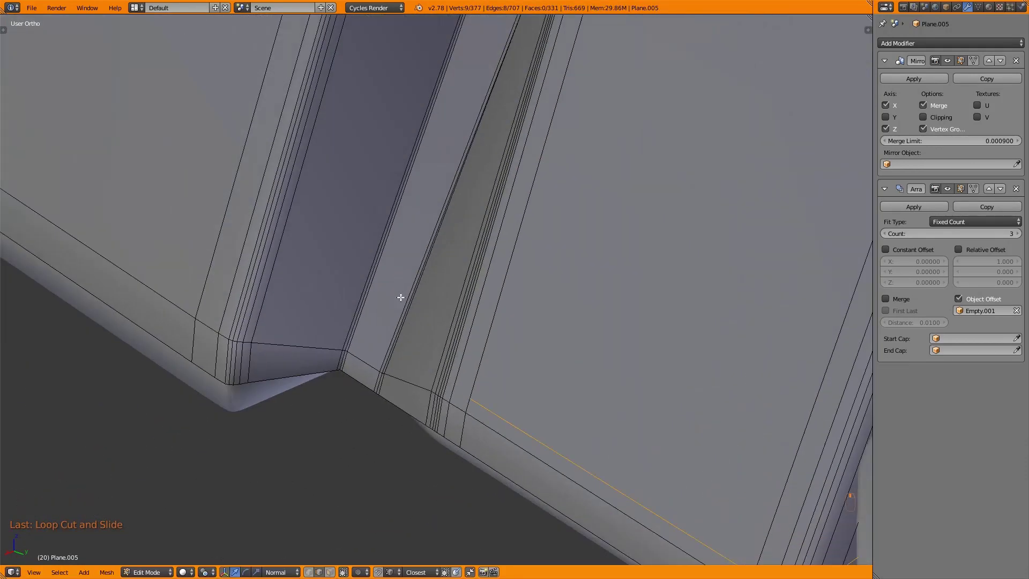
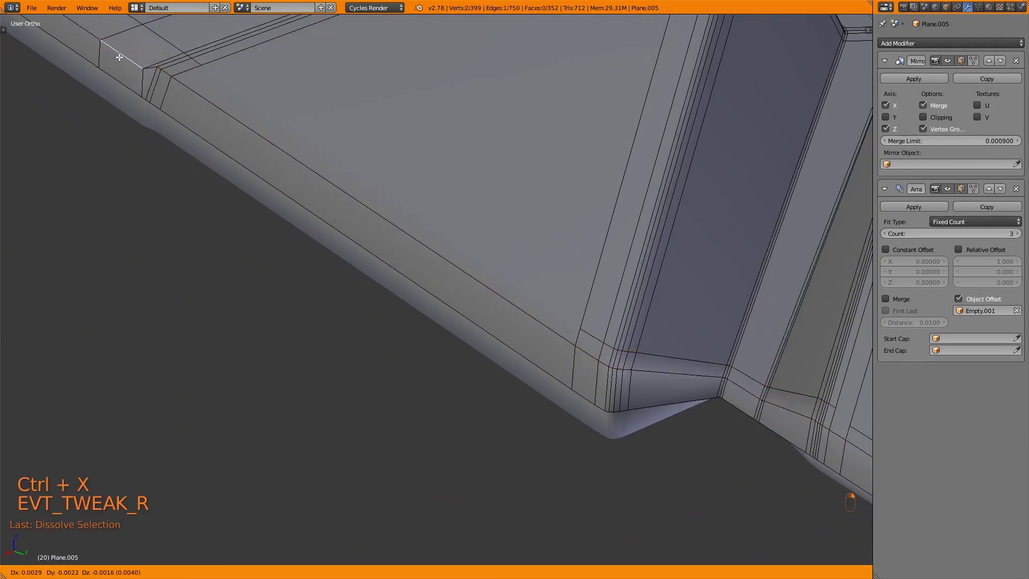
Join the recess faces and edge-slide the rim loops into place, undoing a bad slide
key("ctrl+Tab")
left_click(219, 69)
key("j")
key("a")
key("w")
key("Tab")
key("Tab")
key("ctrl+Tab")
left_click_drag(382, 261, 379, 279)
key("ctrl+x")
key("g")
key("g")
key("g")
key("g")
key("ctrl+z")
key("ctrl+z")
key("g")
key("Tab")
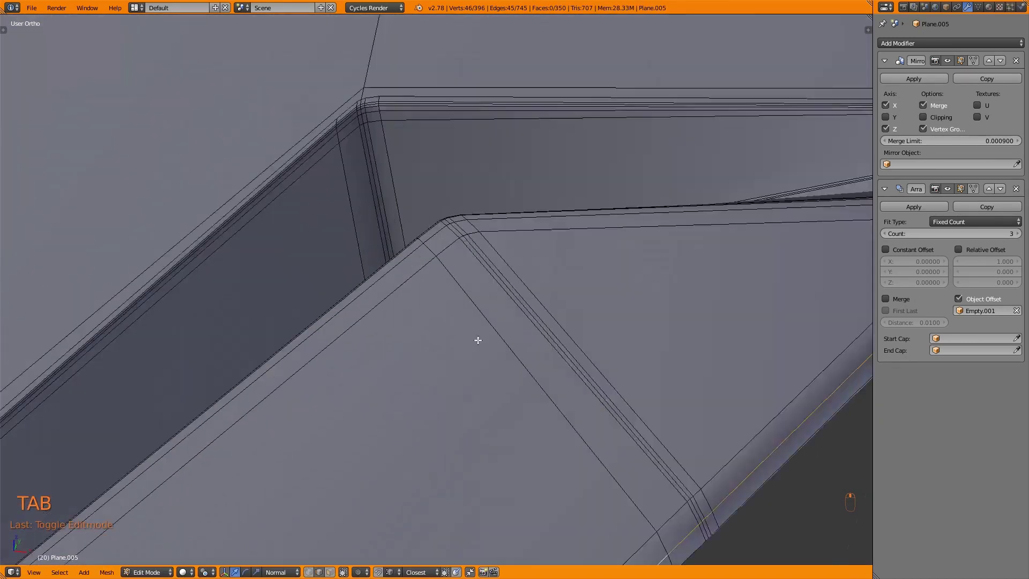
Dissolve the last leftover edges, check the blade in Top Ortho wireframe and save the file
left_click_drag(368, 361, 495, 312)
key("ctrl+x")
key("ctrl+x")
key("Tab")
key("Tab")
key("Tab")
key("a")
key("KP_7")
key("a")
key("a")
key("z")
key("ctrl+s")
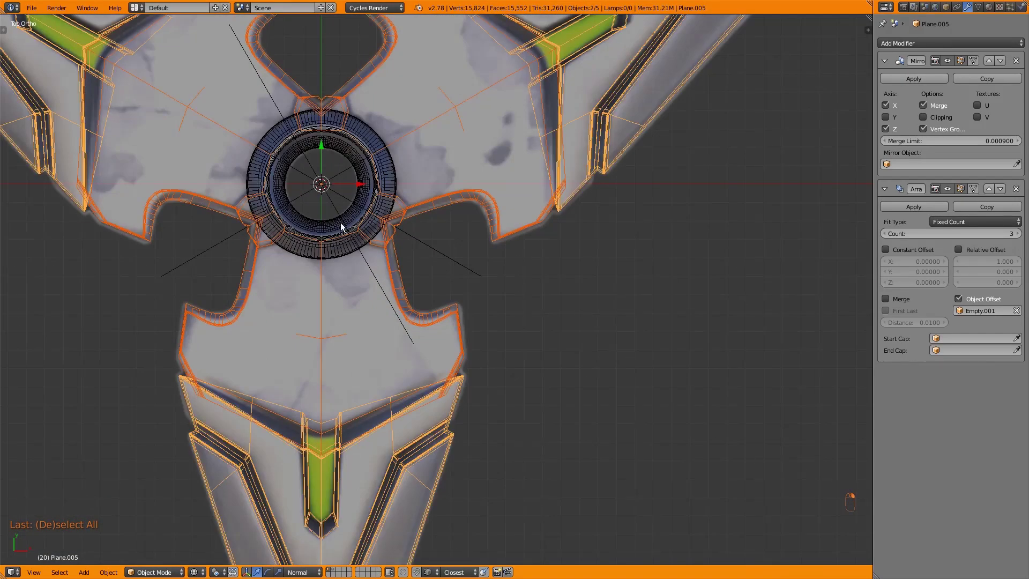
Convert the blade to mesh so the Mirror and Array modifiers become real geometry, joined as one object
key("alt+c")
key("Tab")
key("a")
key("a")
key("w")
key("Tab")
key("z")
key("a")
key("Tab")
key("Tab")
Split the 3D View into a second work area and review the joined shuriken in Top Ortho wireframe
left_click_drag(452, 345, 432, 334)
key("Tab")
middle_click(432, 335)
key("Tab")
key("a")
key("Tab")
key("Tab")
key("Tab")
key("Tab")
key("z")
key("x")
key("x")
key("z")
key("KP_7")
Toggle wireframe and check the shuriken through the camera view
key("z")
key("z")
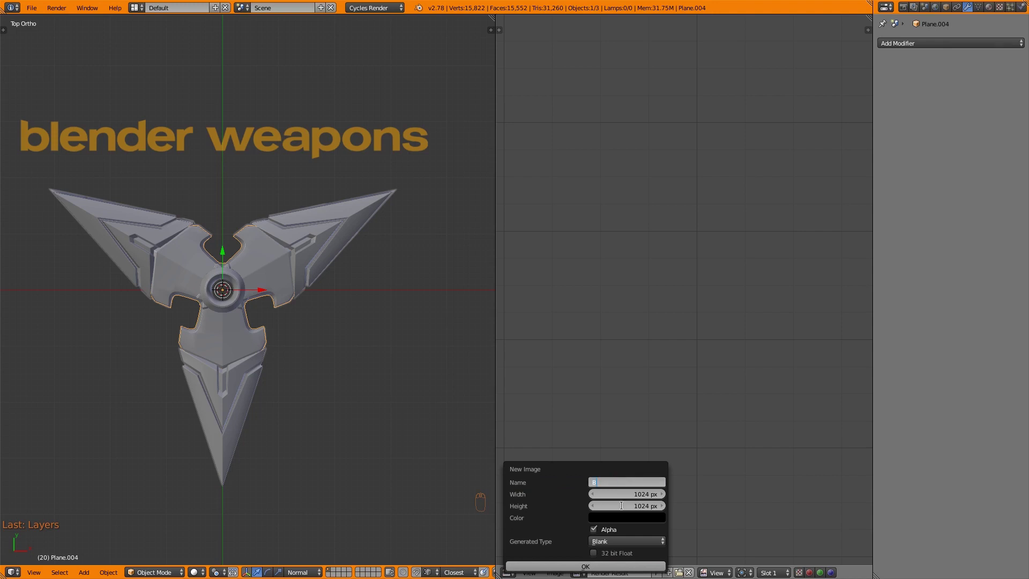
key("KP_0")
key("KP_0")
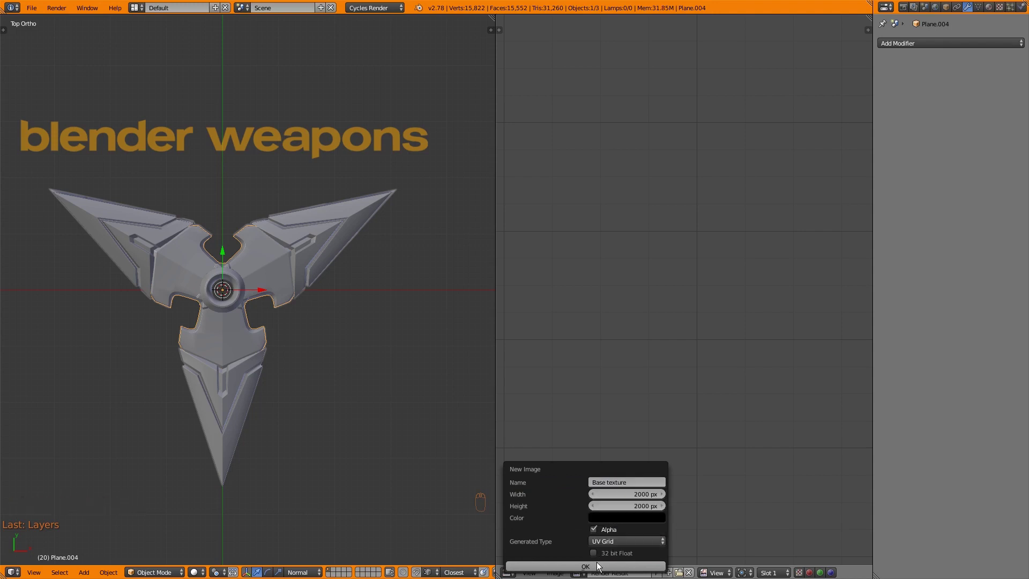
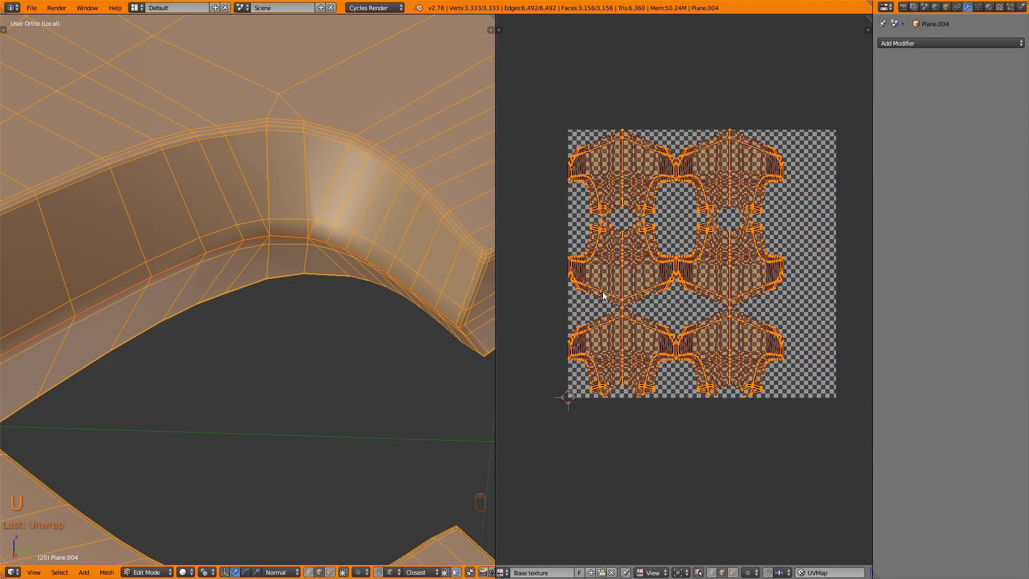
Maximize the viewport and isolate one blade piece in local view, Edit Mode, wireframe
key("Tab")
key("shift+space")
key("shift+space")
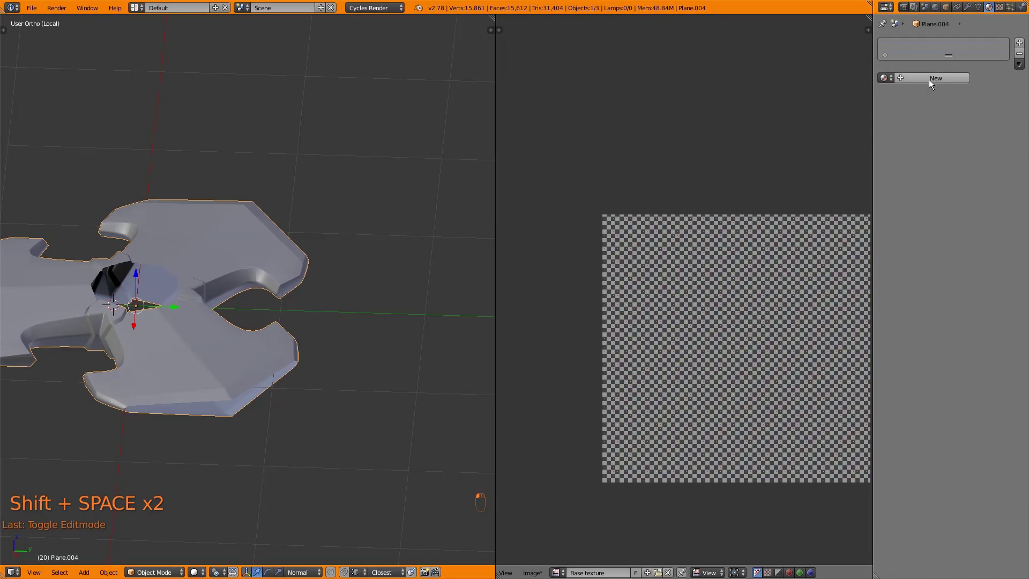
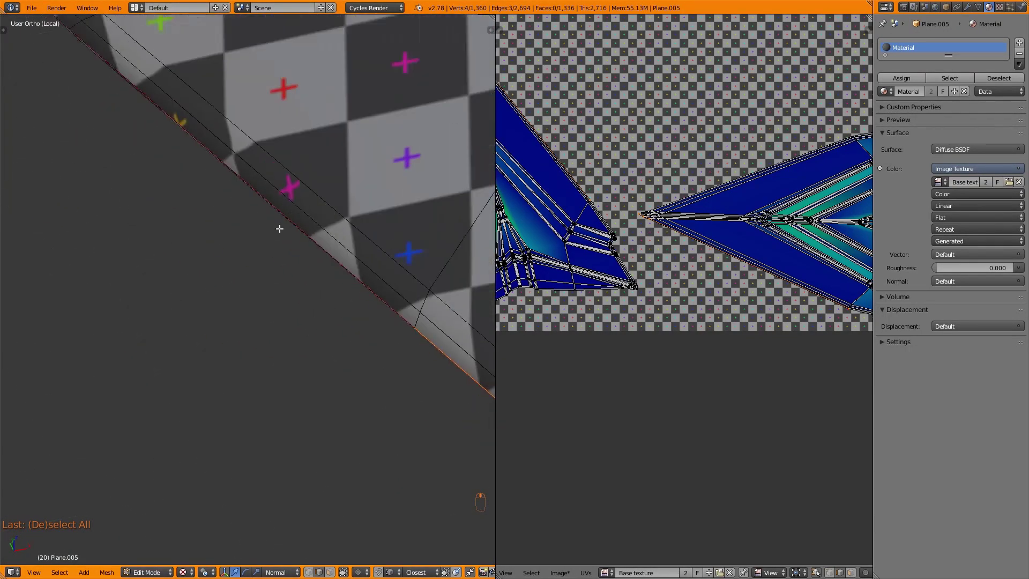
key("z")
key("z")
key("z")
key("KP_Decimal")
key("shift+space")
key("z")
key("a")
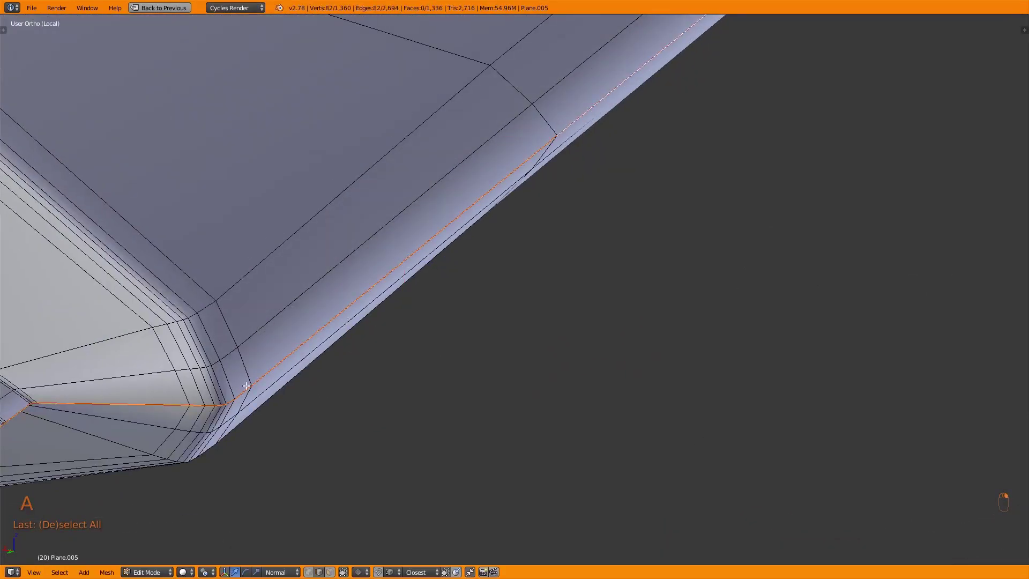
Select the blade's edge loops and mark them as UV seams
key("shift+space")
key("v")
key("ctrl+z")
key("v")
key("a")
key("shift+space")
key("alt+a")
key("z")
key("alt+a")
key("alt+z")
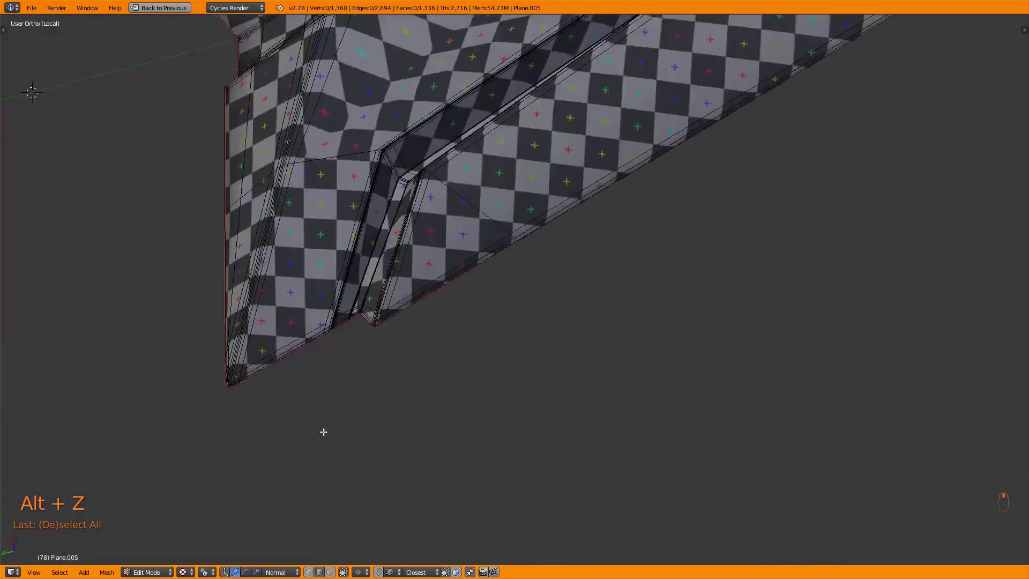
Leave local view, return to the full shuriken in Top Ortho and add a rotated array copy of the blade
key("Tab")
key("Tab")
key("Tab")
key("KP_Divide")
key("z")
key("z")
key("a")
key("KP_7")
key("z")
key("shift+a")
key("r")
key("r")
key("shift+space")
Unwrap the whole shuriken mesh into UV islands shown in the image editor
left_click_drag(948, 160, 971, 20)
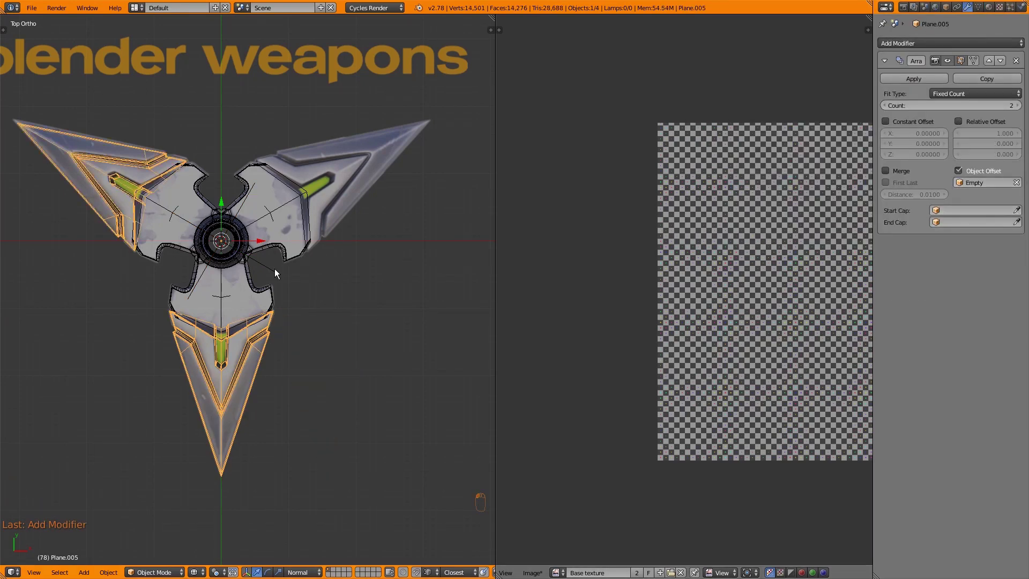
key("shift+space")
key("z")
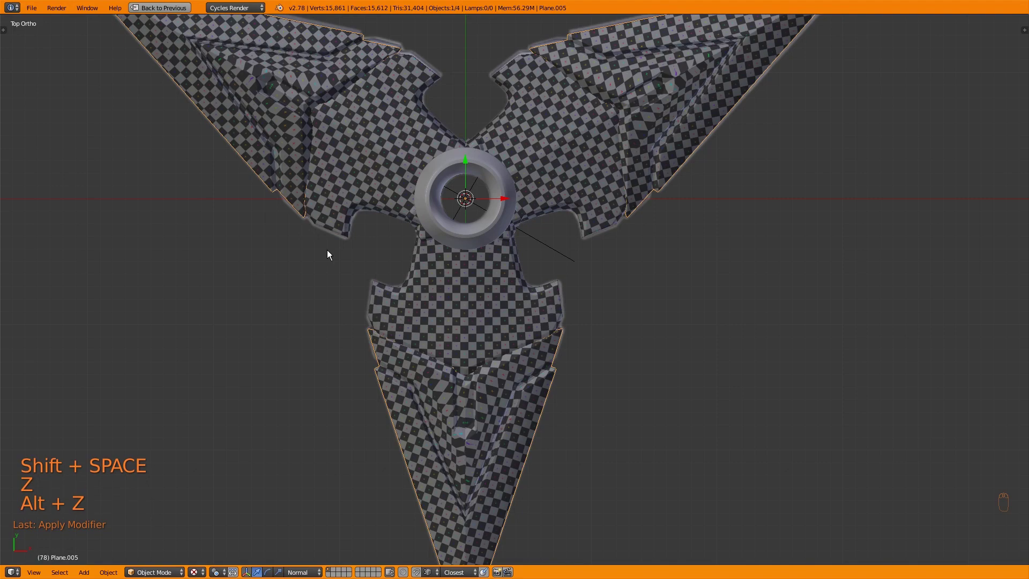
key("shift+space")
key("Tab")
key("a")
key("a")
key("a")
key("u")
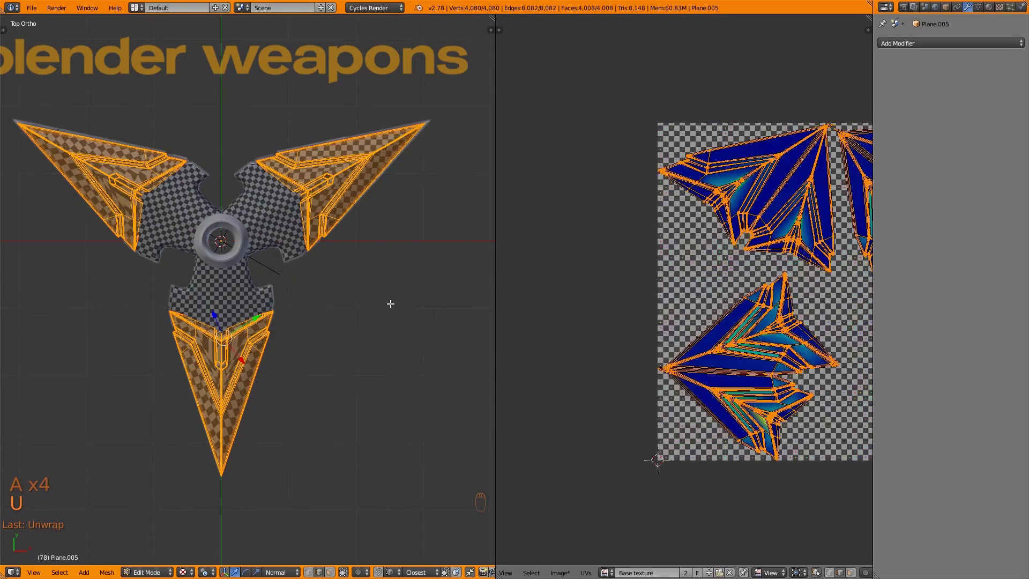
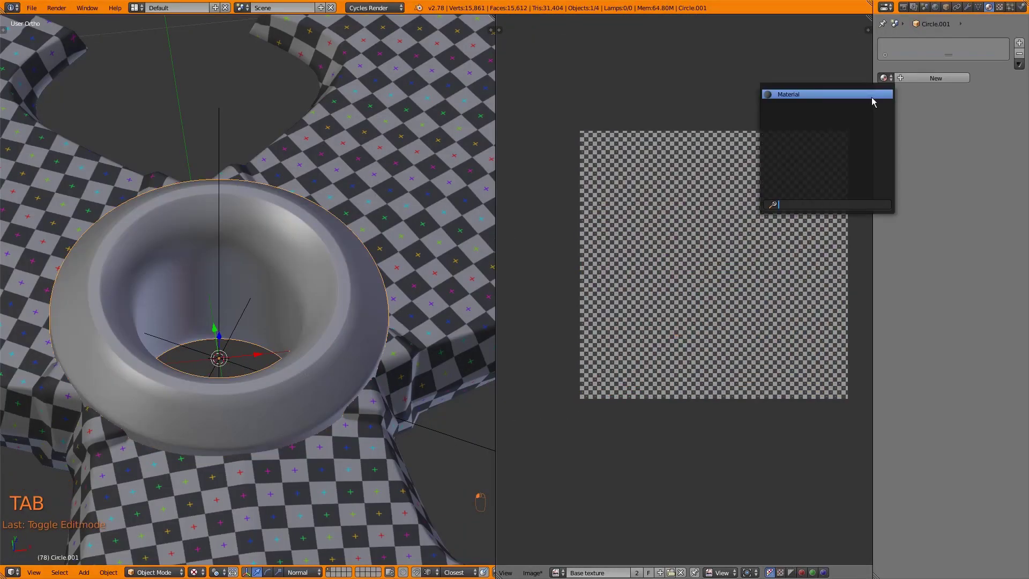
Assign the shared checker-texture Material to the centre ring Circle.001
key("Tab")
key("s")
key("Tab")
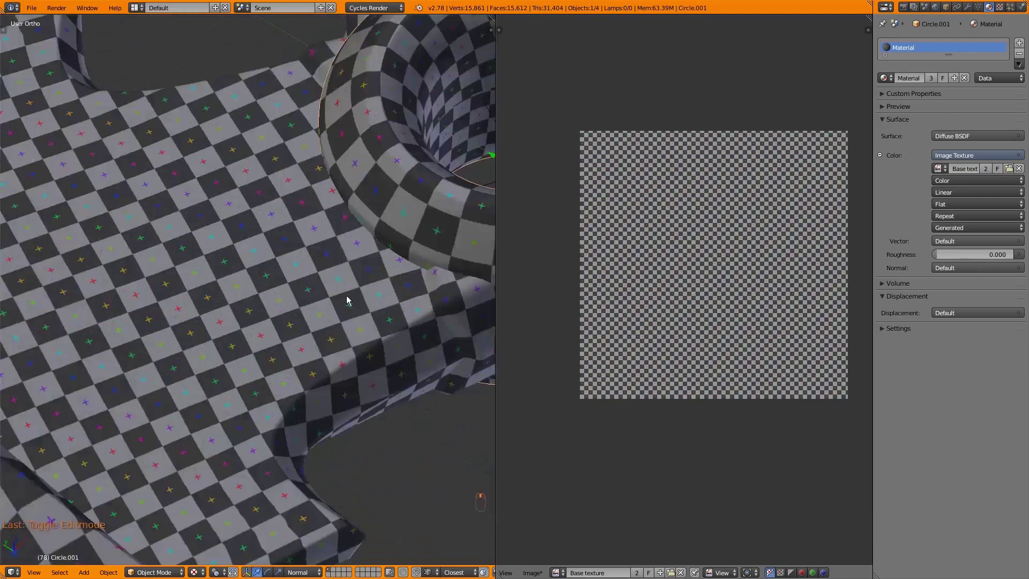
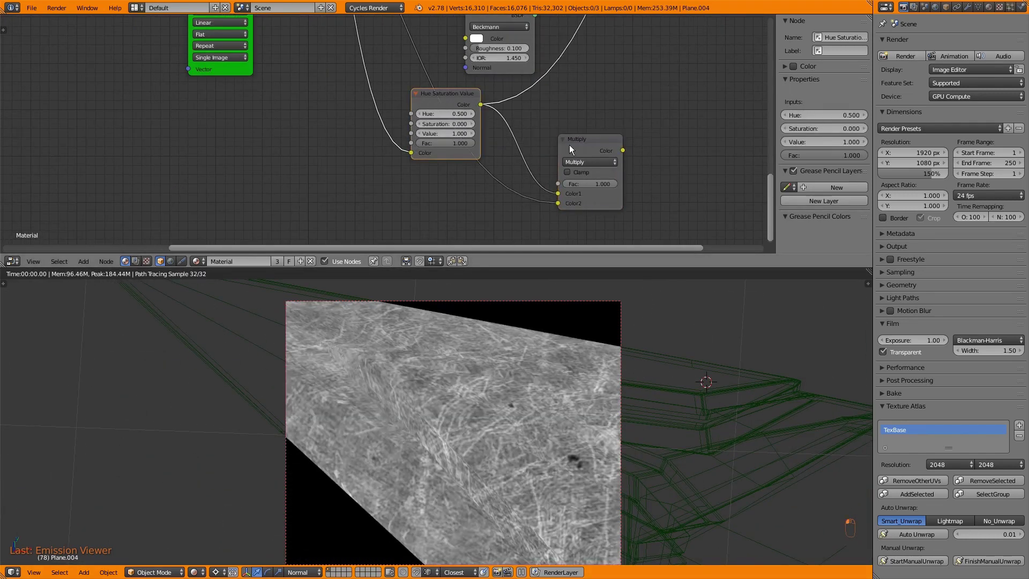
Add a ColorRamp and wire it through the Multiply node into the blade shader for speckled metal
left_click(435, 101)
key("shift+a")
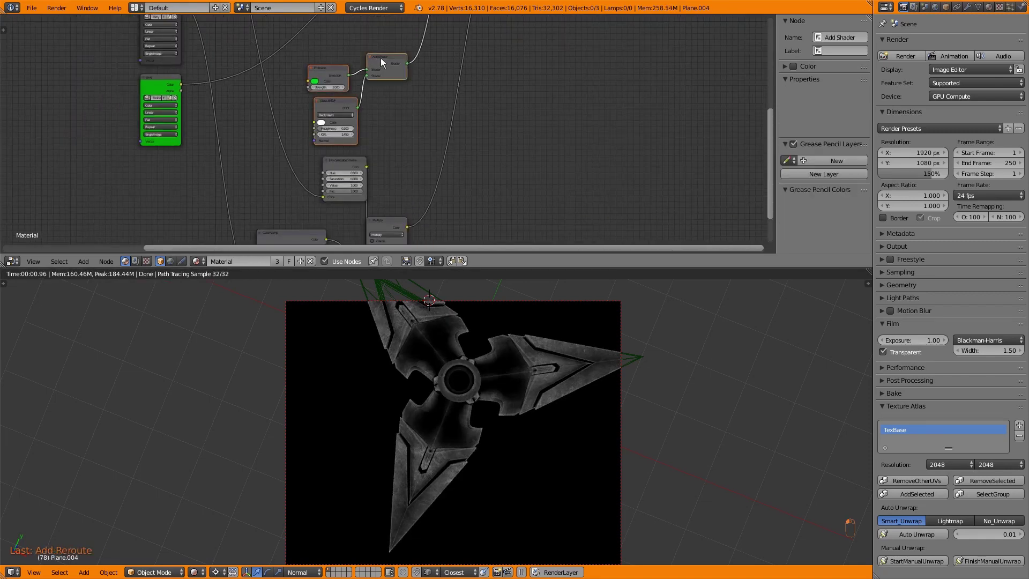
key("g")
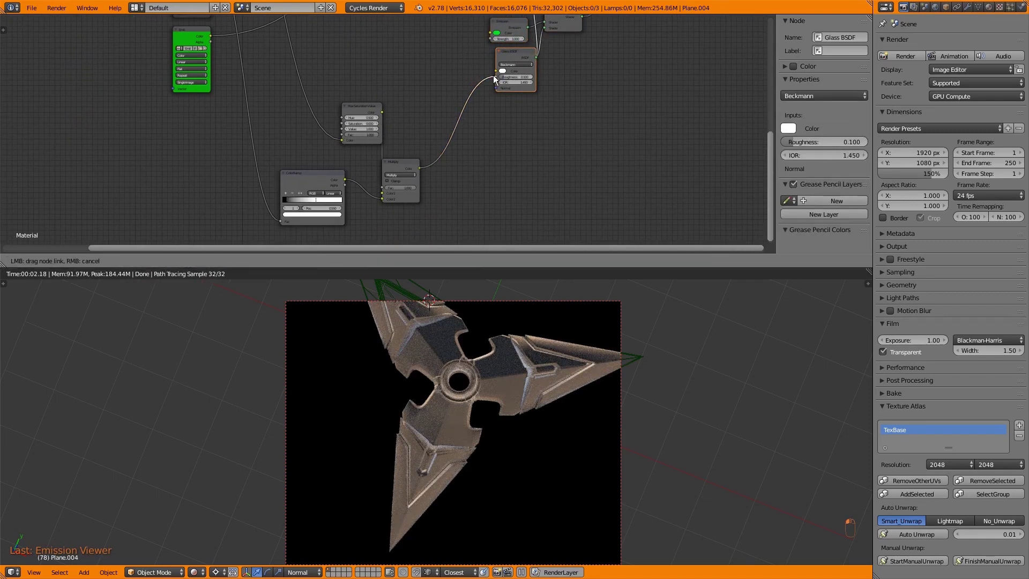
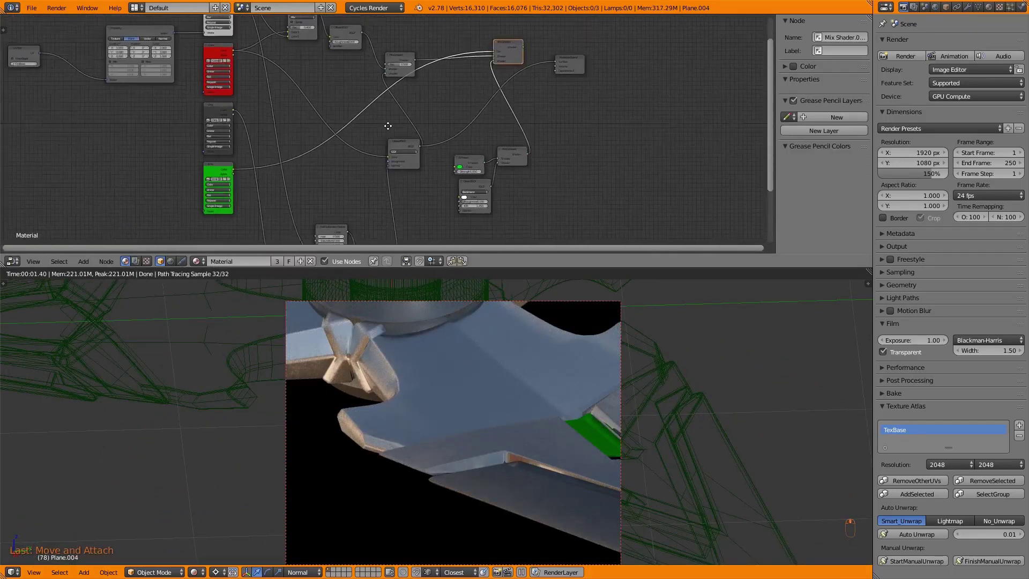
Add a Fresnel node feeding a ColorRamp into the Mix Shader Fac so viewing angle drives the mix
key("shift+a")
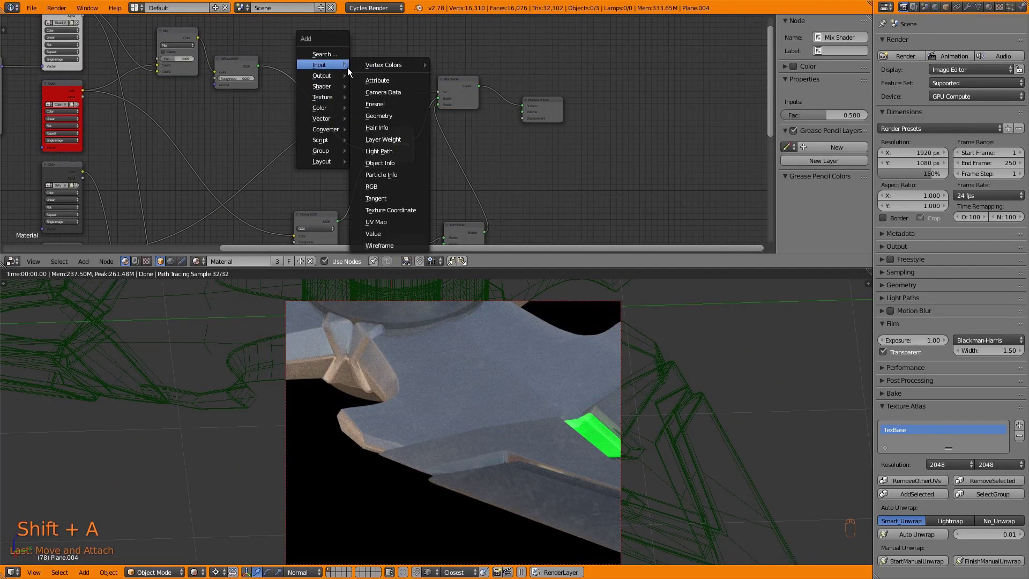
key("shift+a")
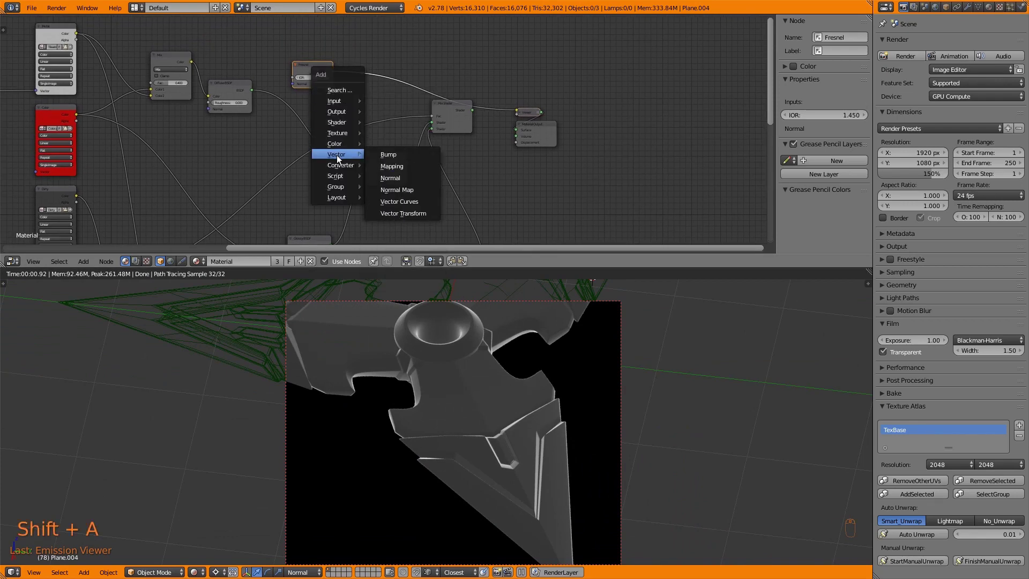
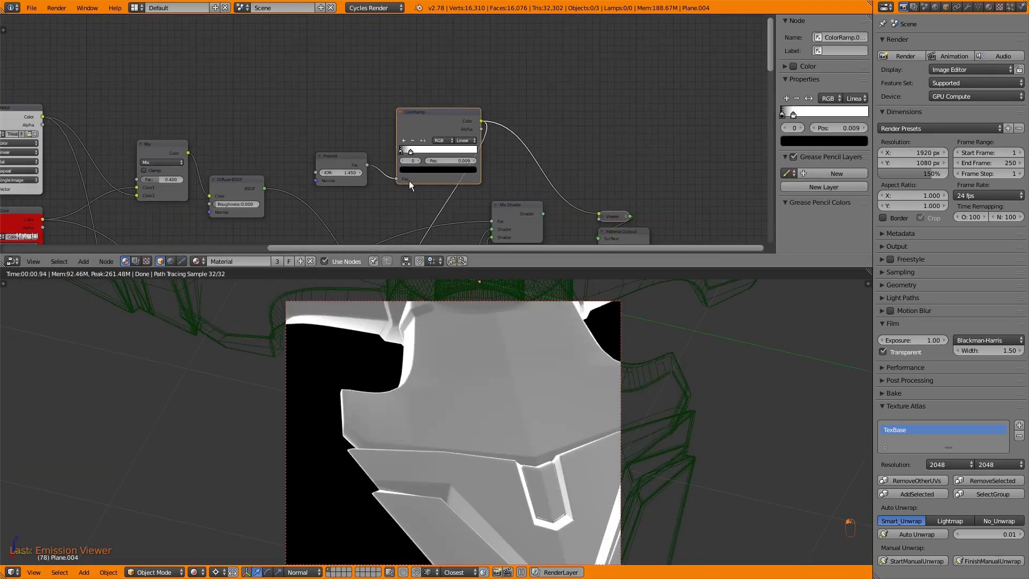
key("KP_5")
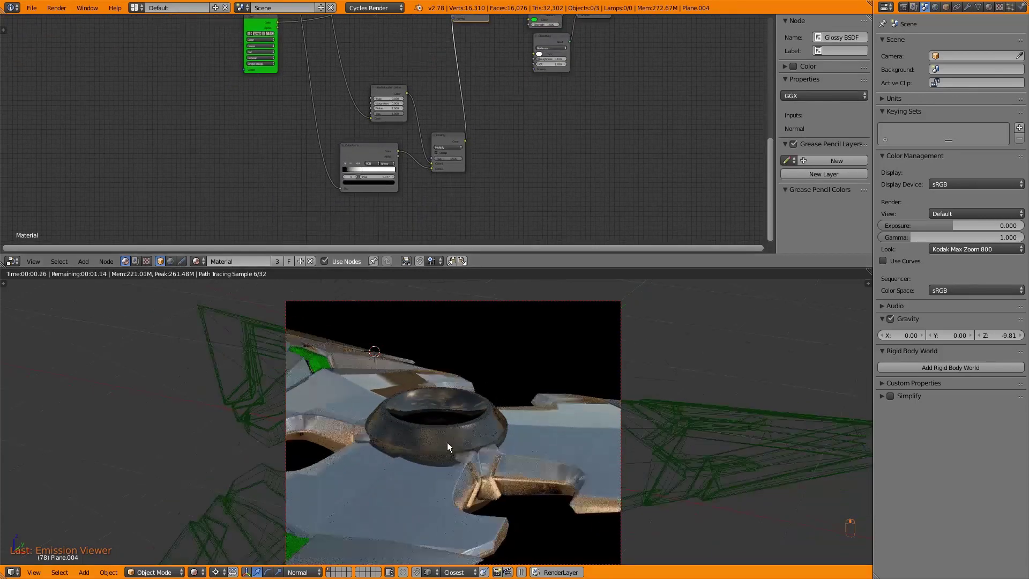
Set both ColorRamp stops to white in the colour picker
key("z")
left_click(460, 371)
left_click(268, 172)
key("shift+d")
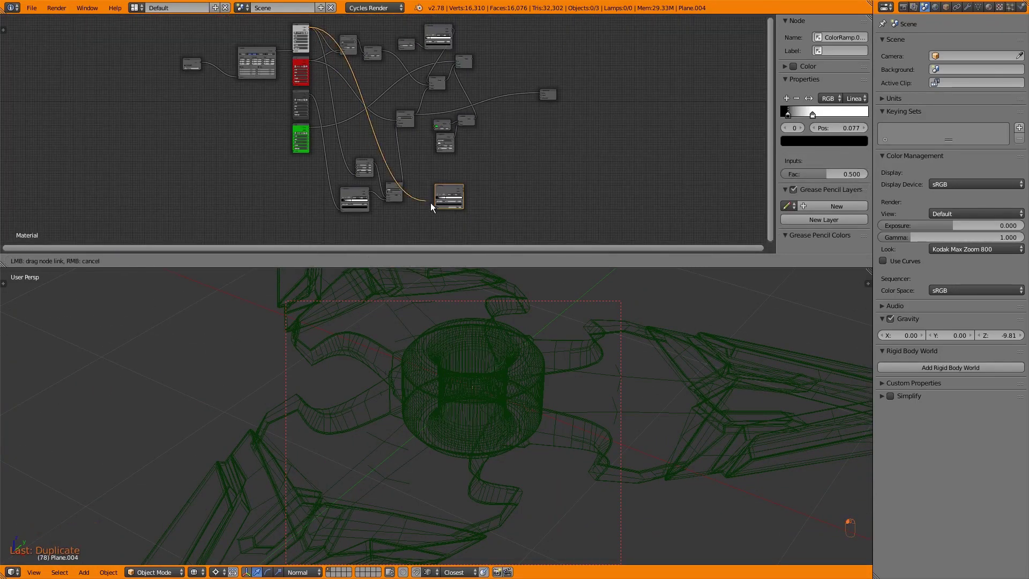
key("shift+z")
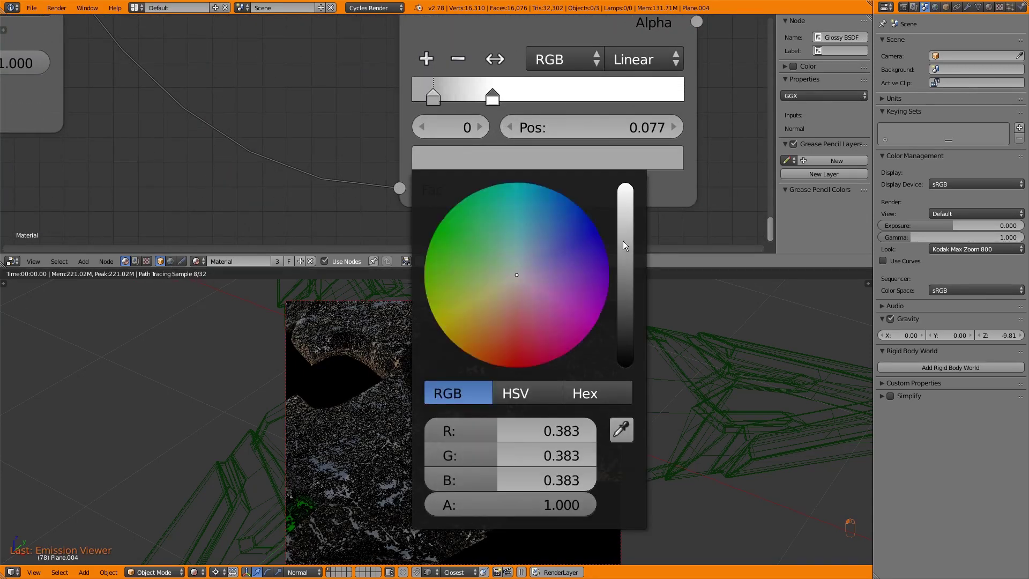
key("KP_9")
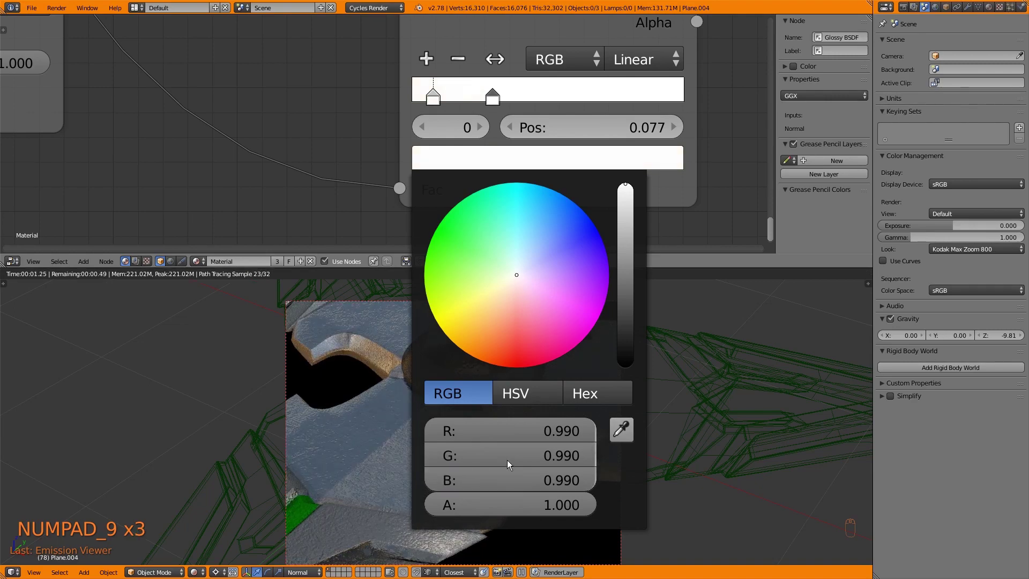
key("KP_9")
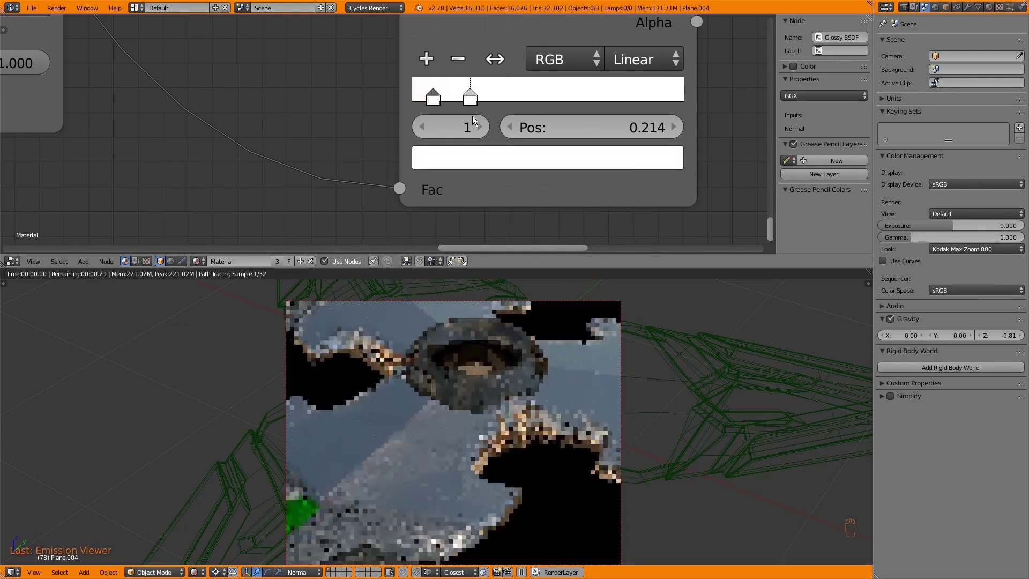
Raise the Mix factor to about 0.58 and move the second colour stop closer to the first
left_click_drag(511, 403, 439, 434)
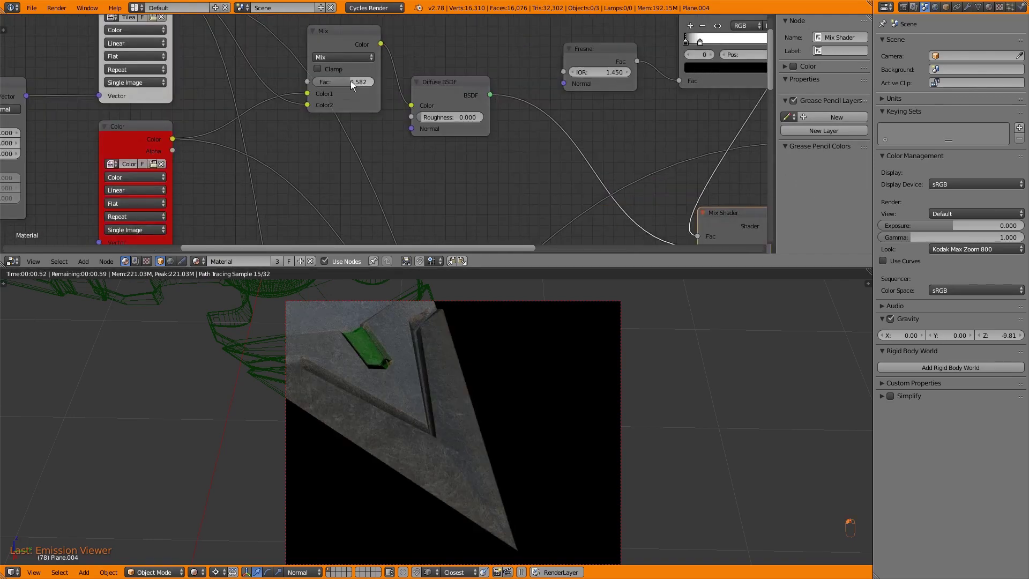
left_click_drag(484, 438, 379, 464)
left_click_drag(375, 458, 441, 445)
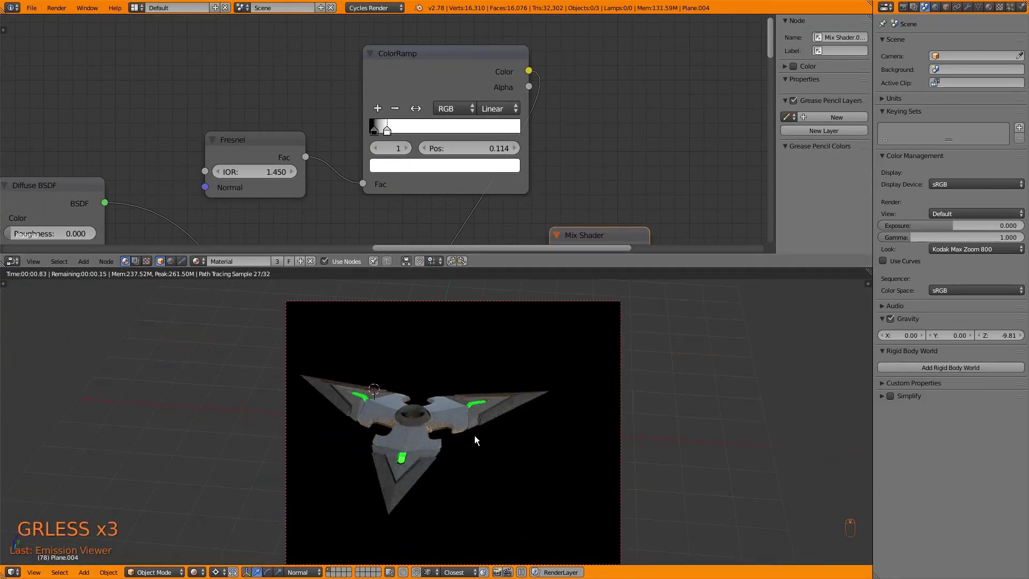
Select Sun.001 and bring up the blue sun lamp's settings in the viewport
key("z")
key("KP_7")
key("shift+a")
key("KP_1")
key("g")
key("r")
key("g")
left_click_drag(955, 172, 538, 335)
key("shift+d")
key("r")
left_click_drag(224, 546, 650, 299)
key("g")
key("shift+z")
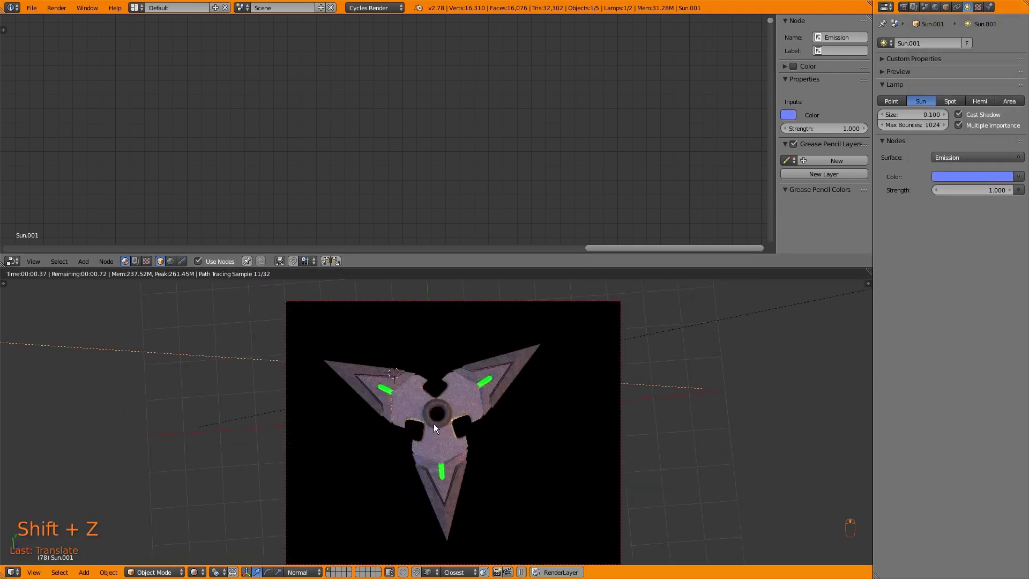
Select the red Sun lamp, then the camera, and look through it at the shuriken
key("g")
key("r")
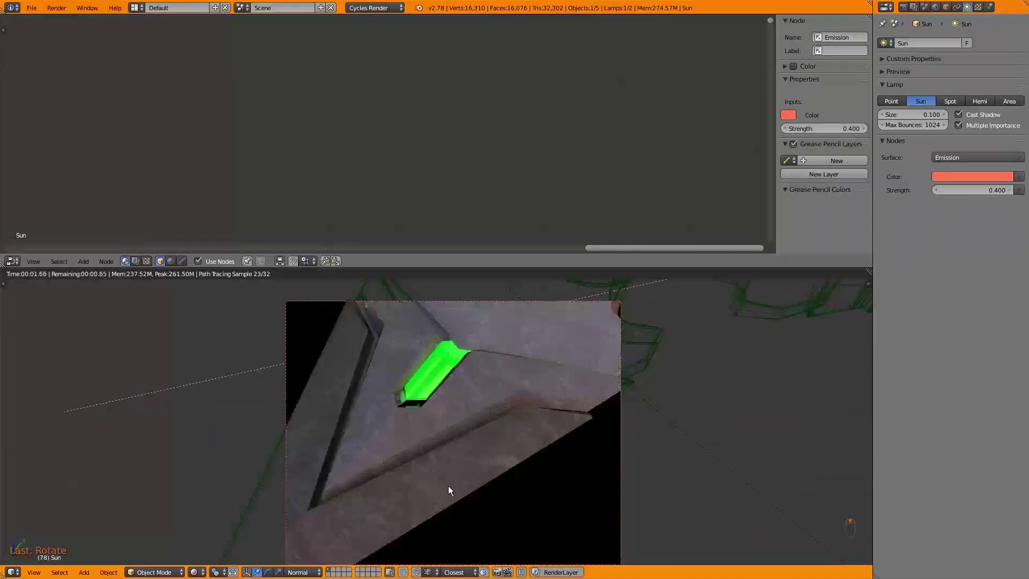
key("z")
key("shift+a")
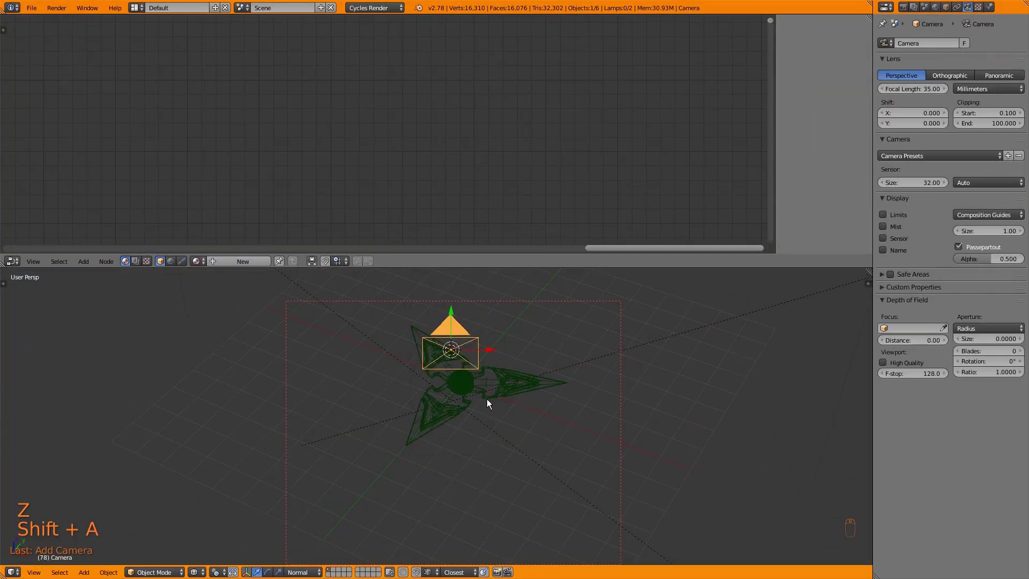
key("ctrl+alt+KP_0")
key("shift+f")
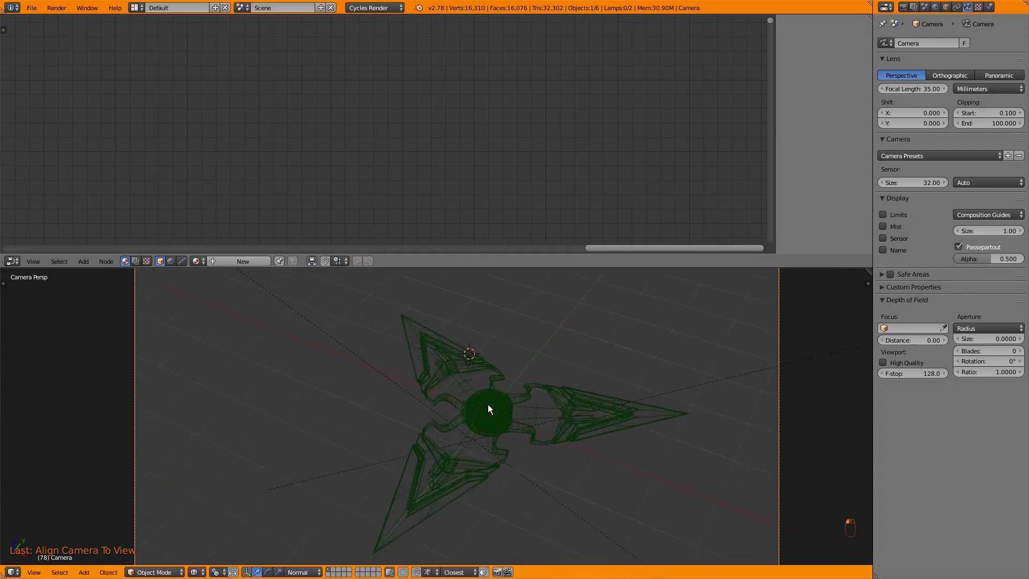
key("shift+f")
key("shift+g")
key("shift+f")
key("shift+z")
Adjust the camera framing and select the shuriken plane to show its material nodes
key("z")
key("KP_7")
key("g")
key("r")
key("g")
key("r")
key("g")
key("KP_0")
key("shift+z")
key("shift+b")
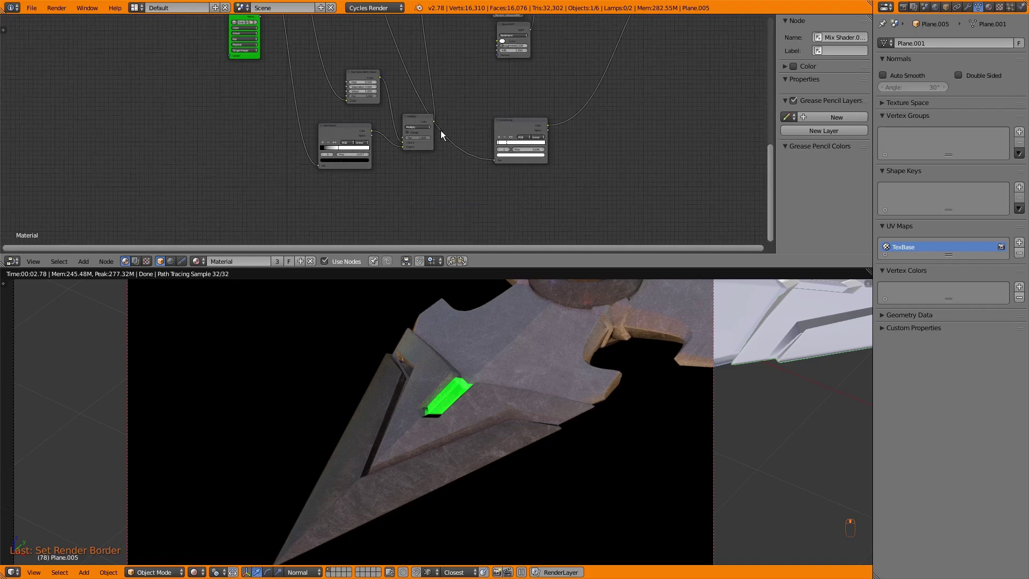